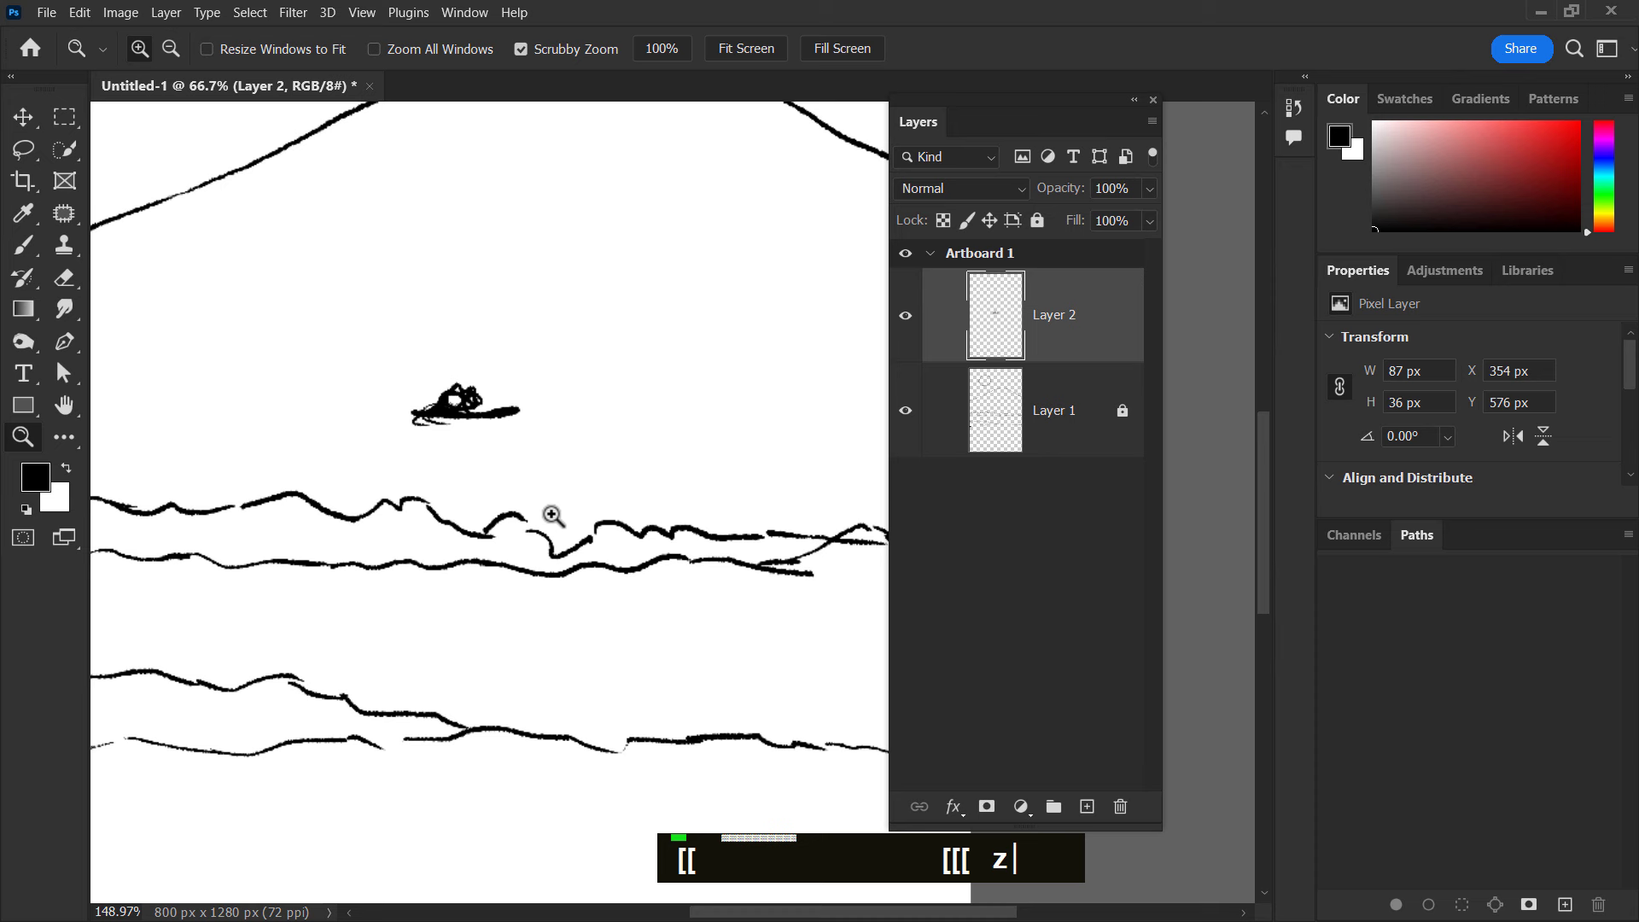
- Brush in the hiker's hatched torso and outstretched arms beneath the hat in the sketch
key("b")
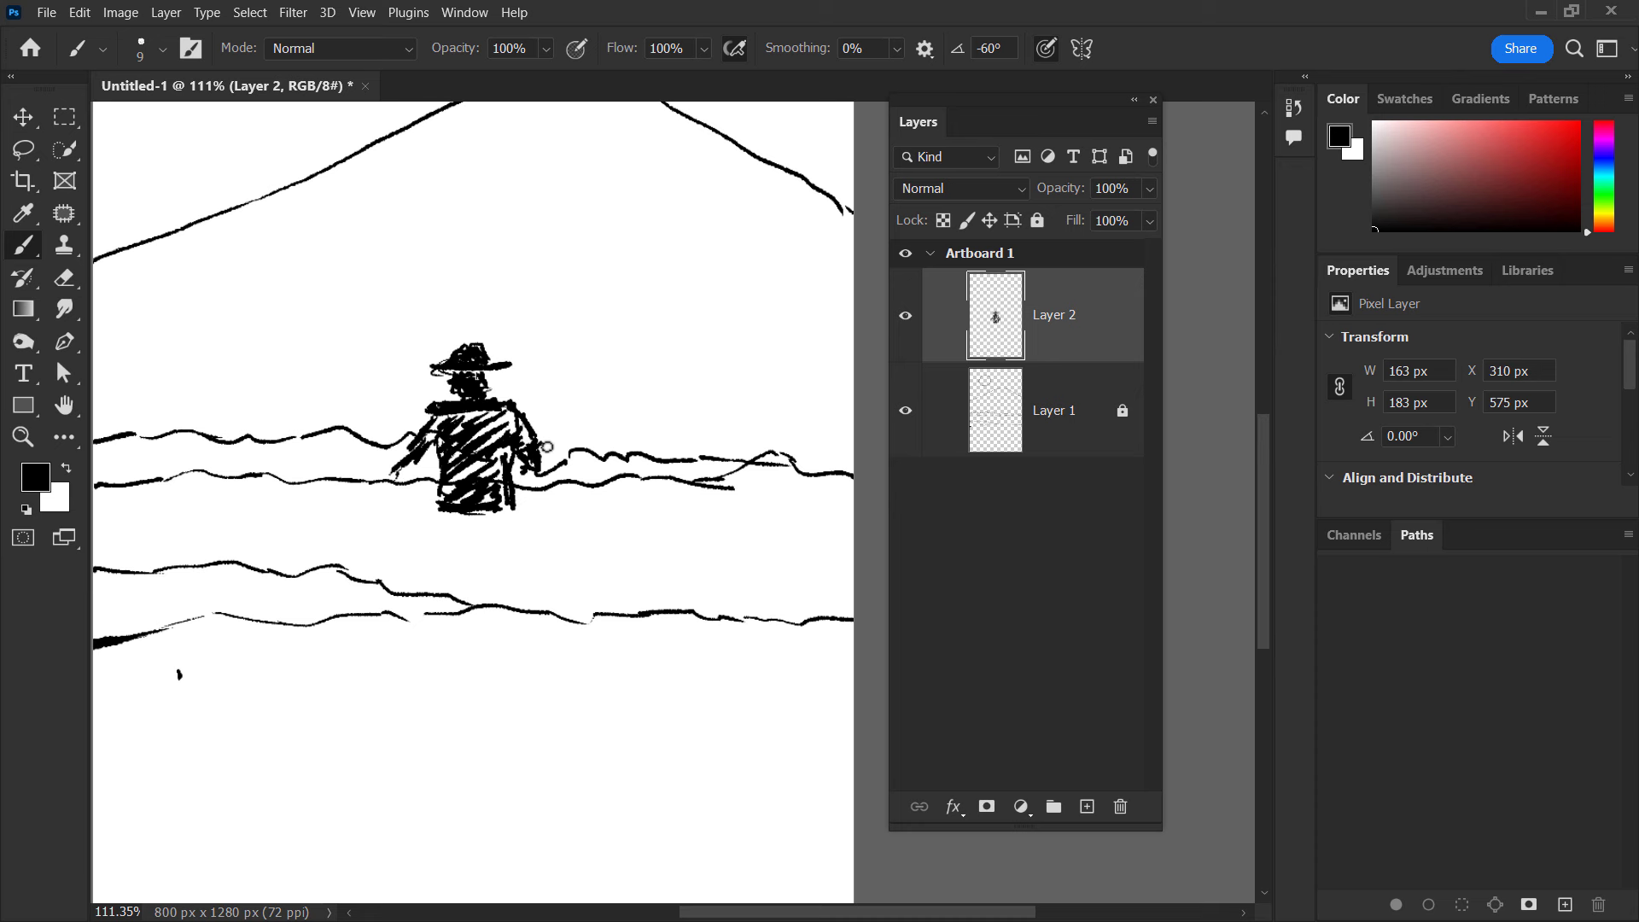
key("space")
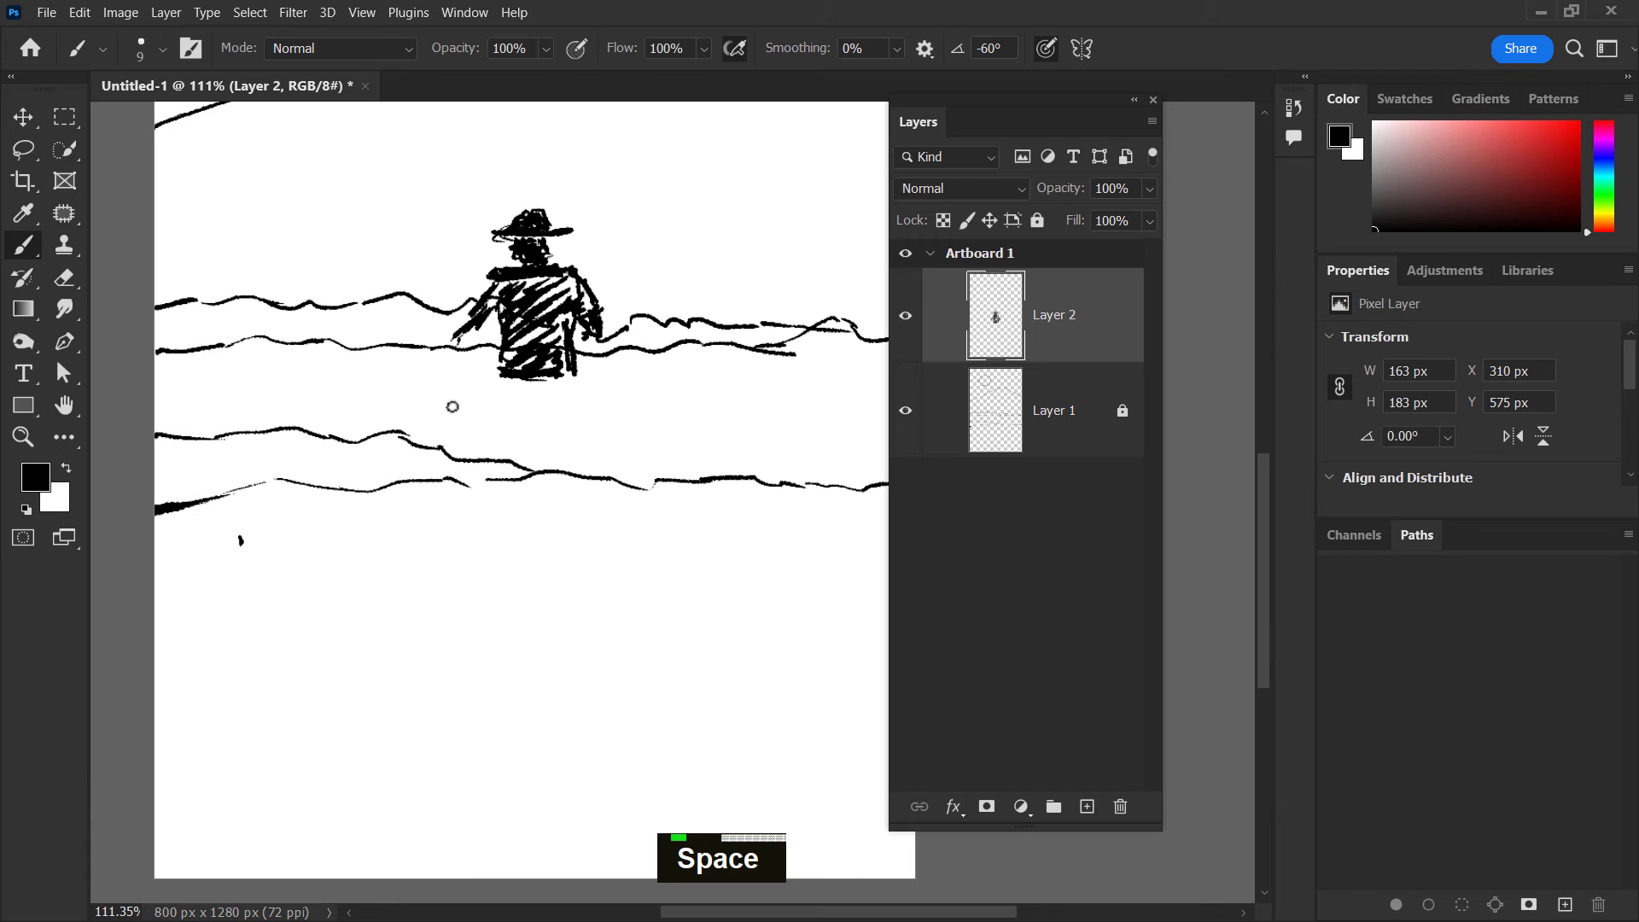
key("space")
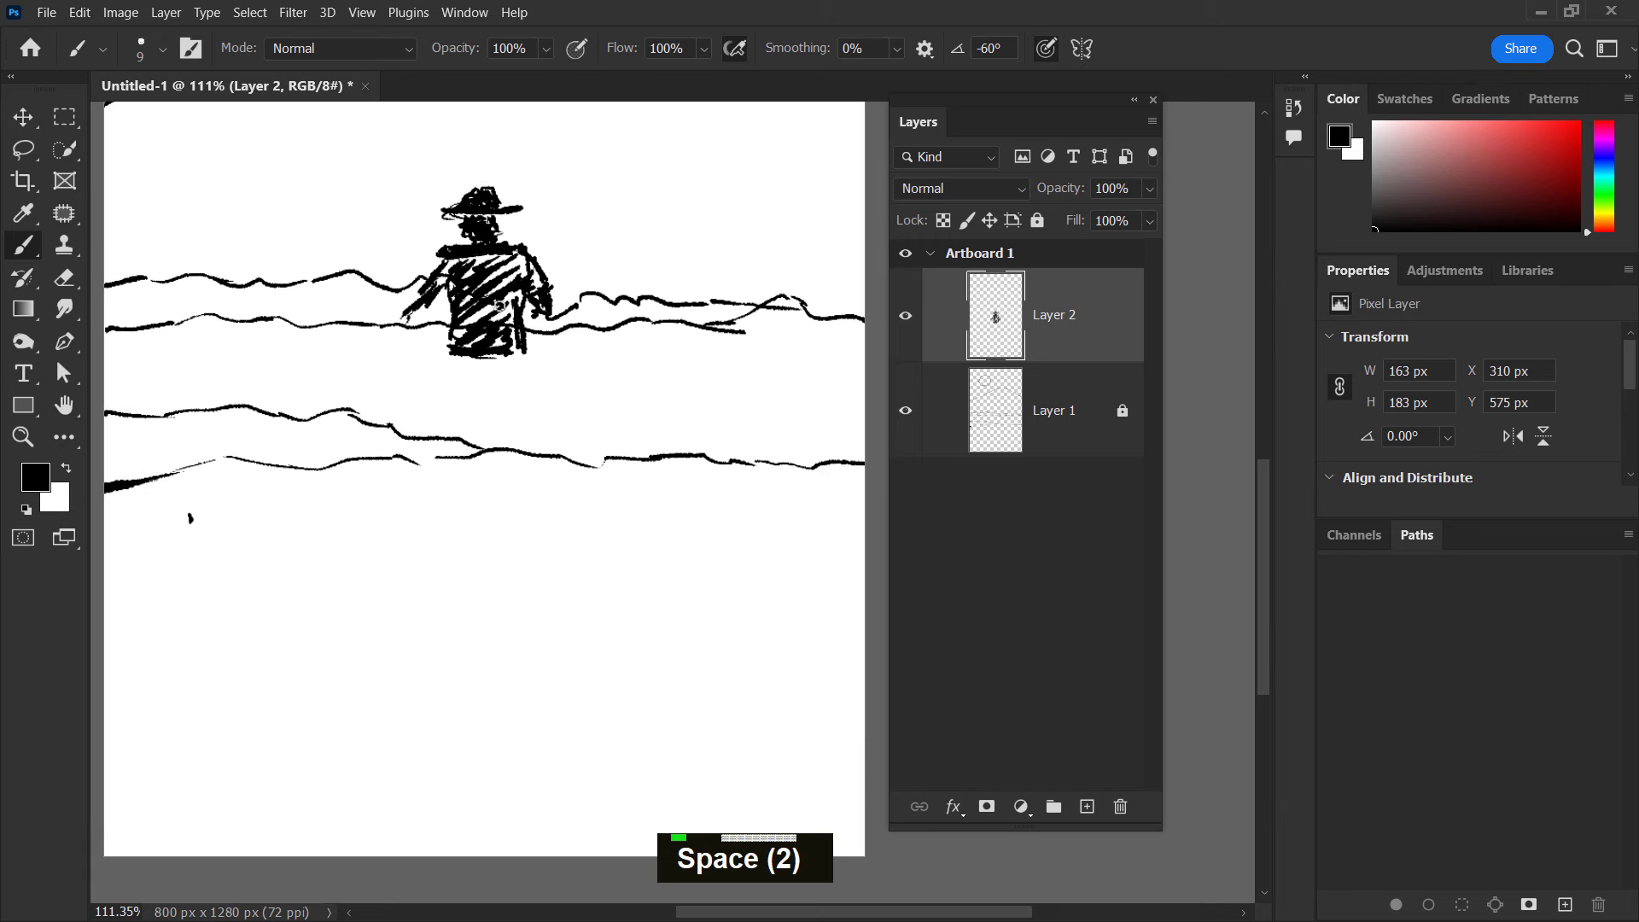
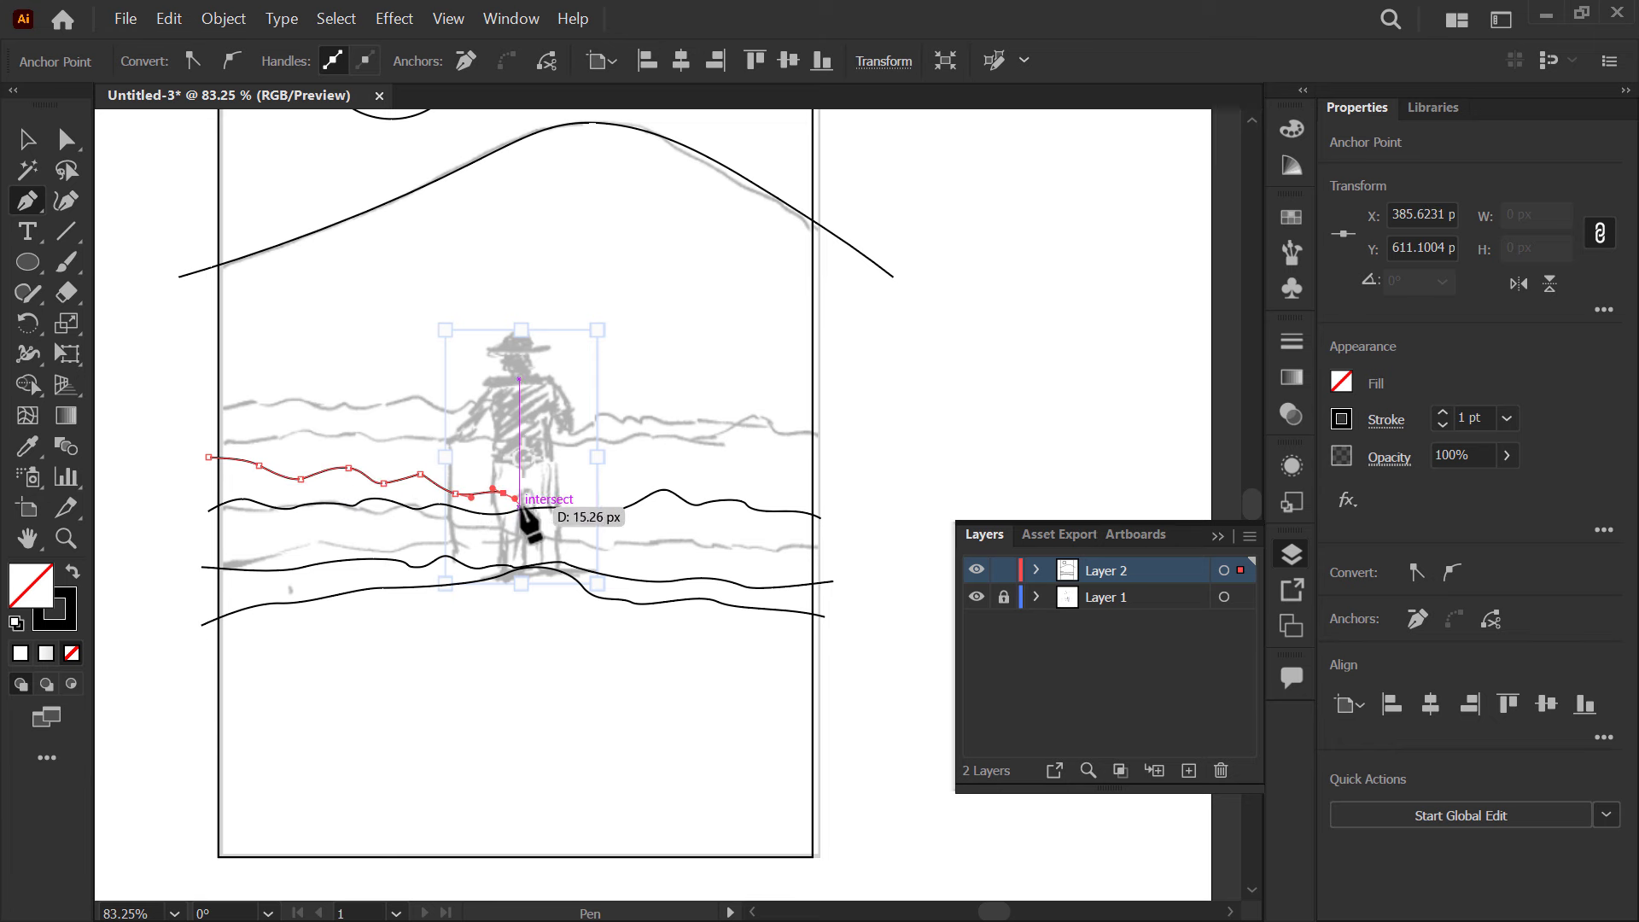
- Redraw the top wave path with the Pen so it spans the full sketch width
key("Escape")
key("space")
key("space")
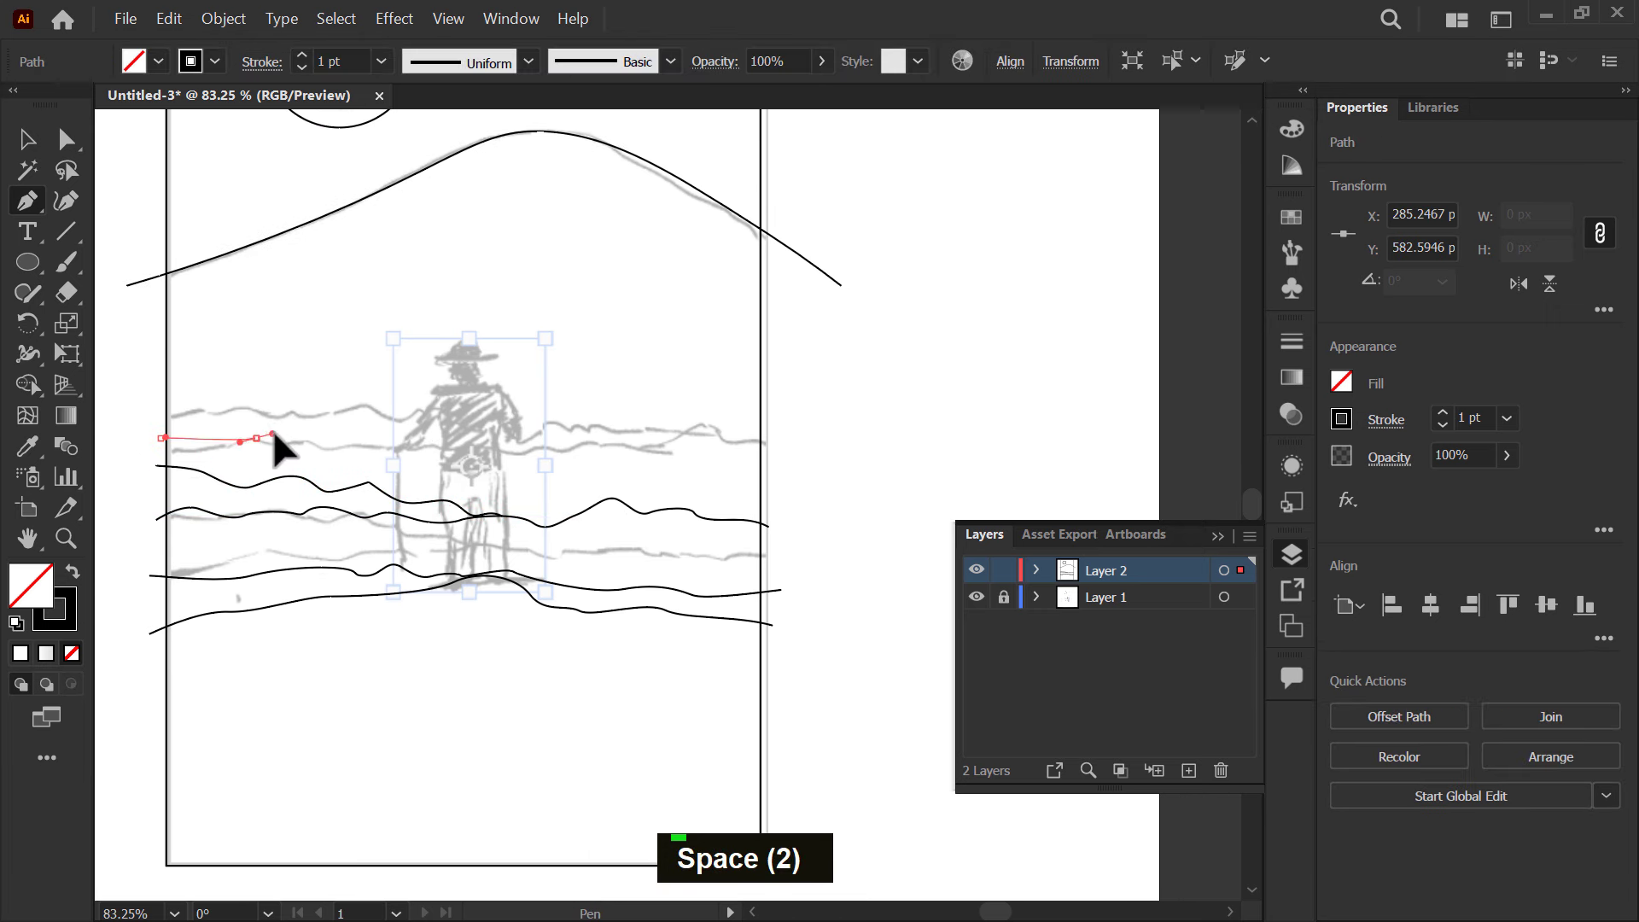
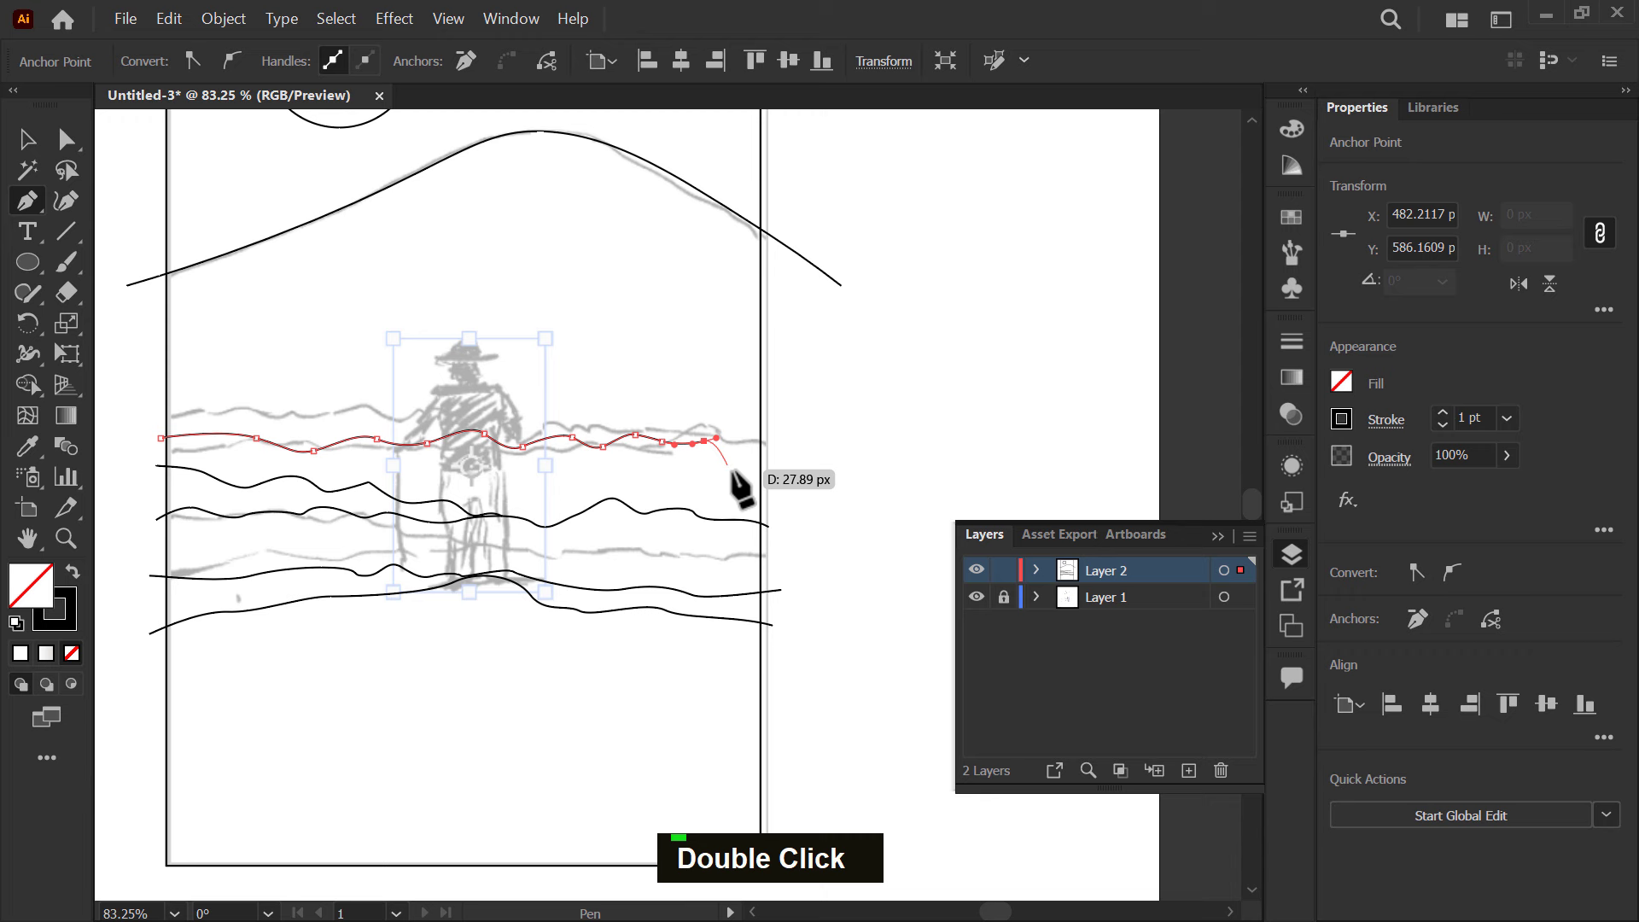
key("Escape")
key("space")
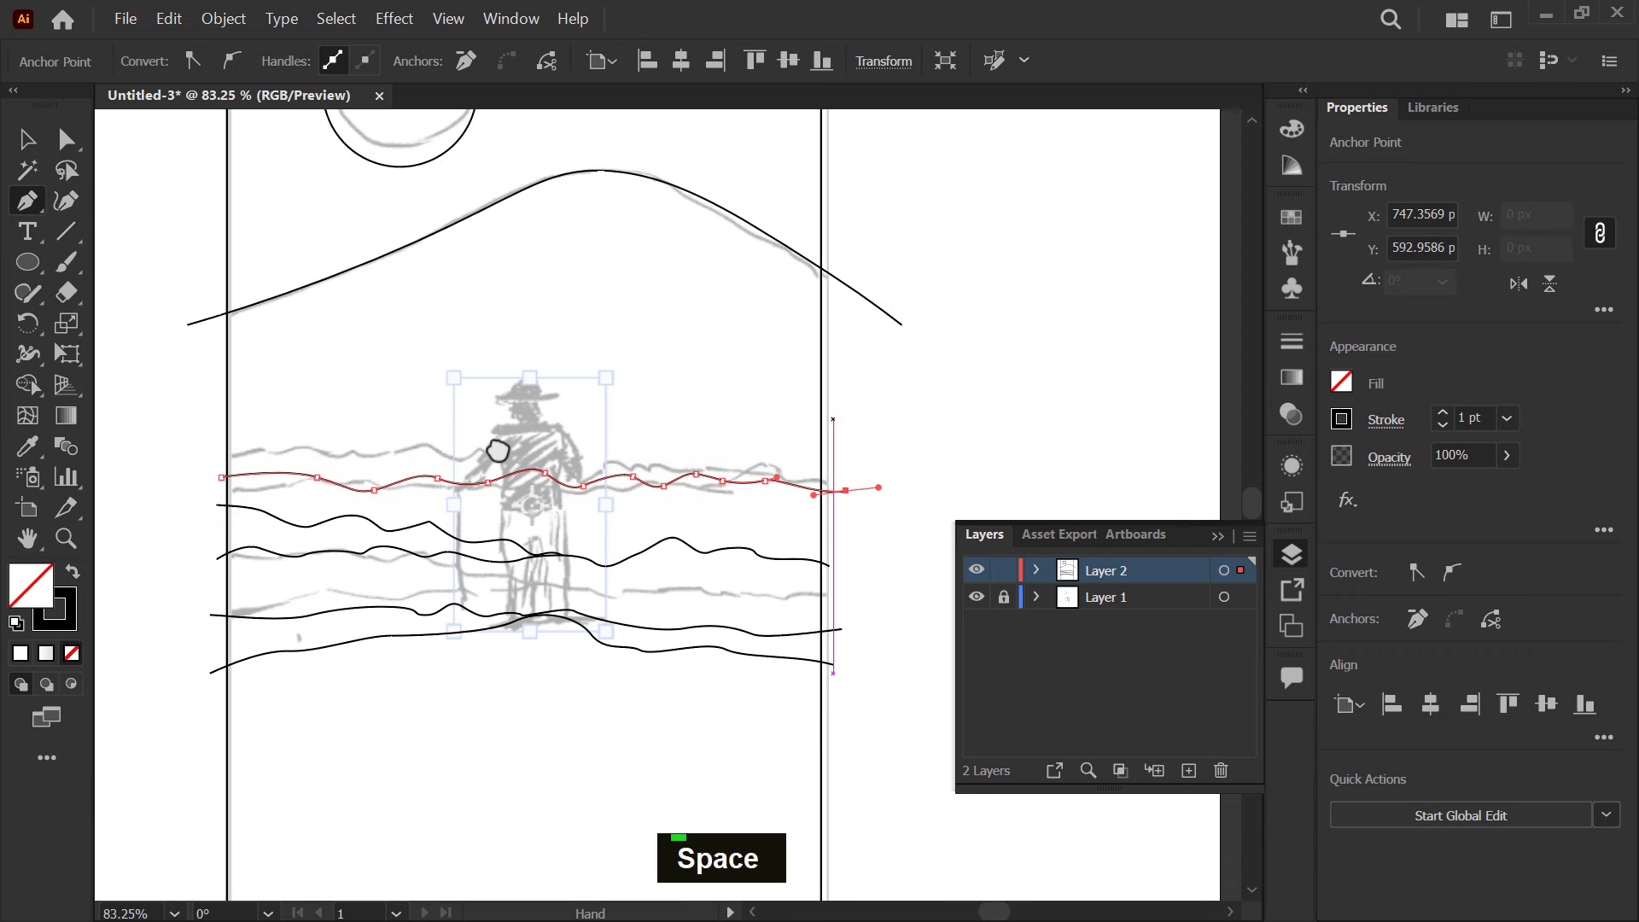
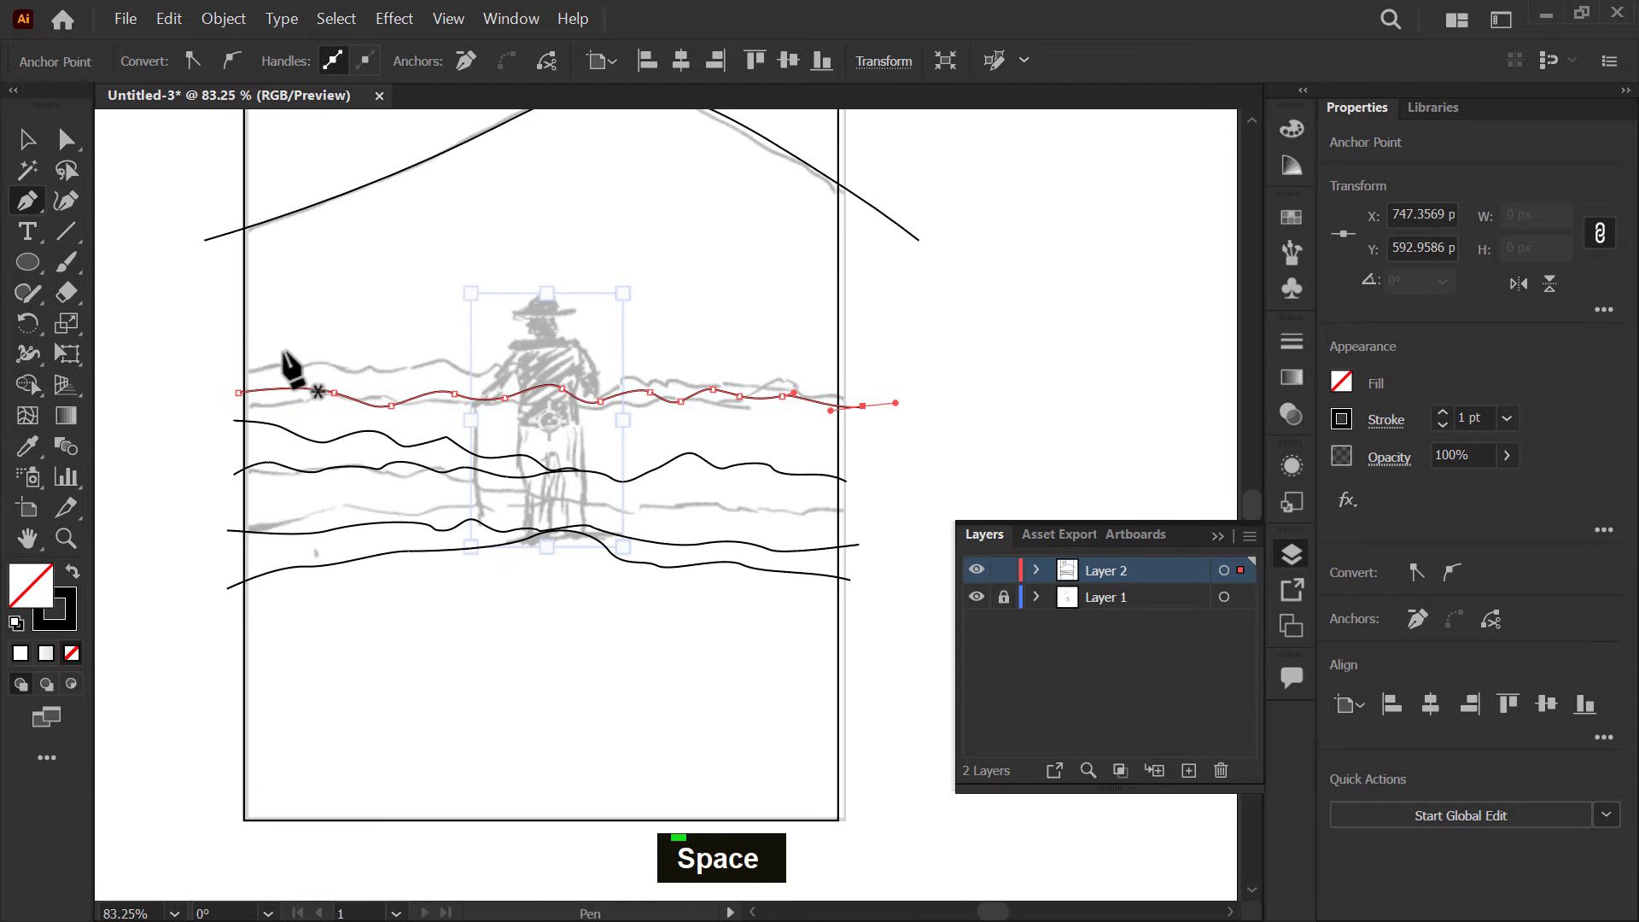
key("space")
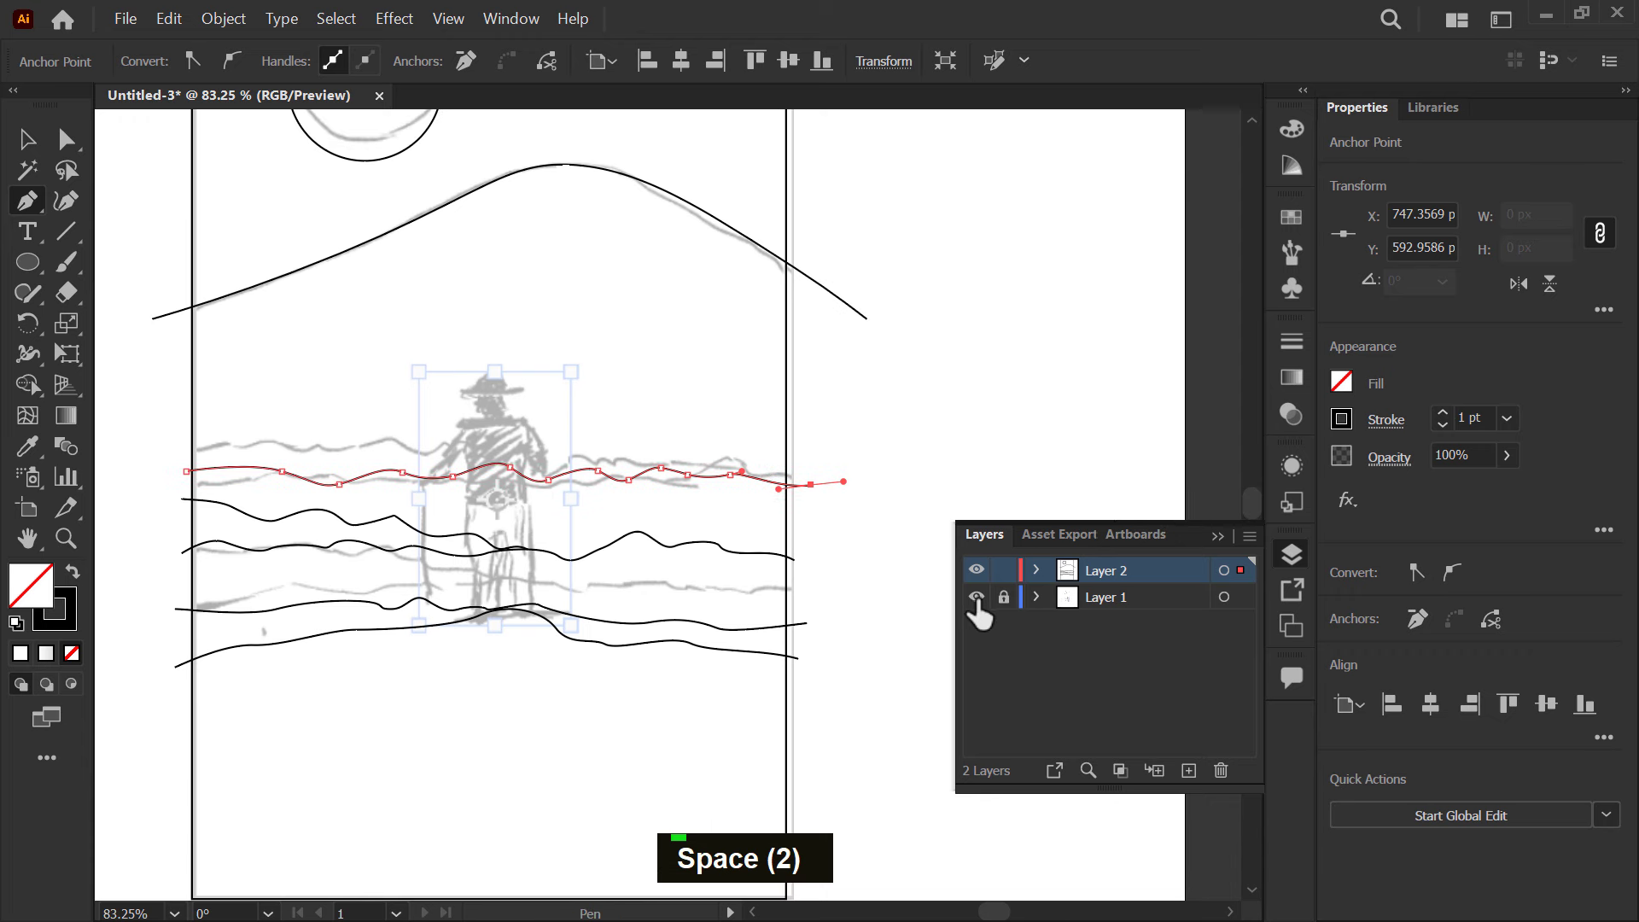
- Zoom out so the whole poster with frame, mountain and waves is visible
key("z")
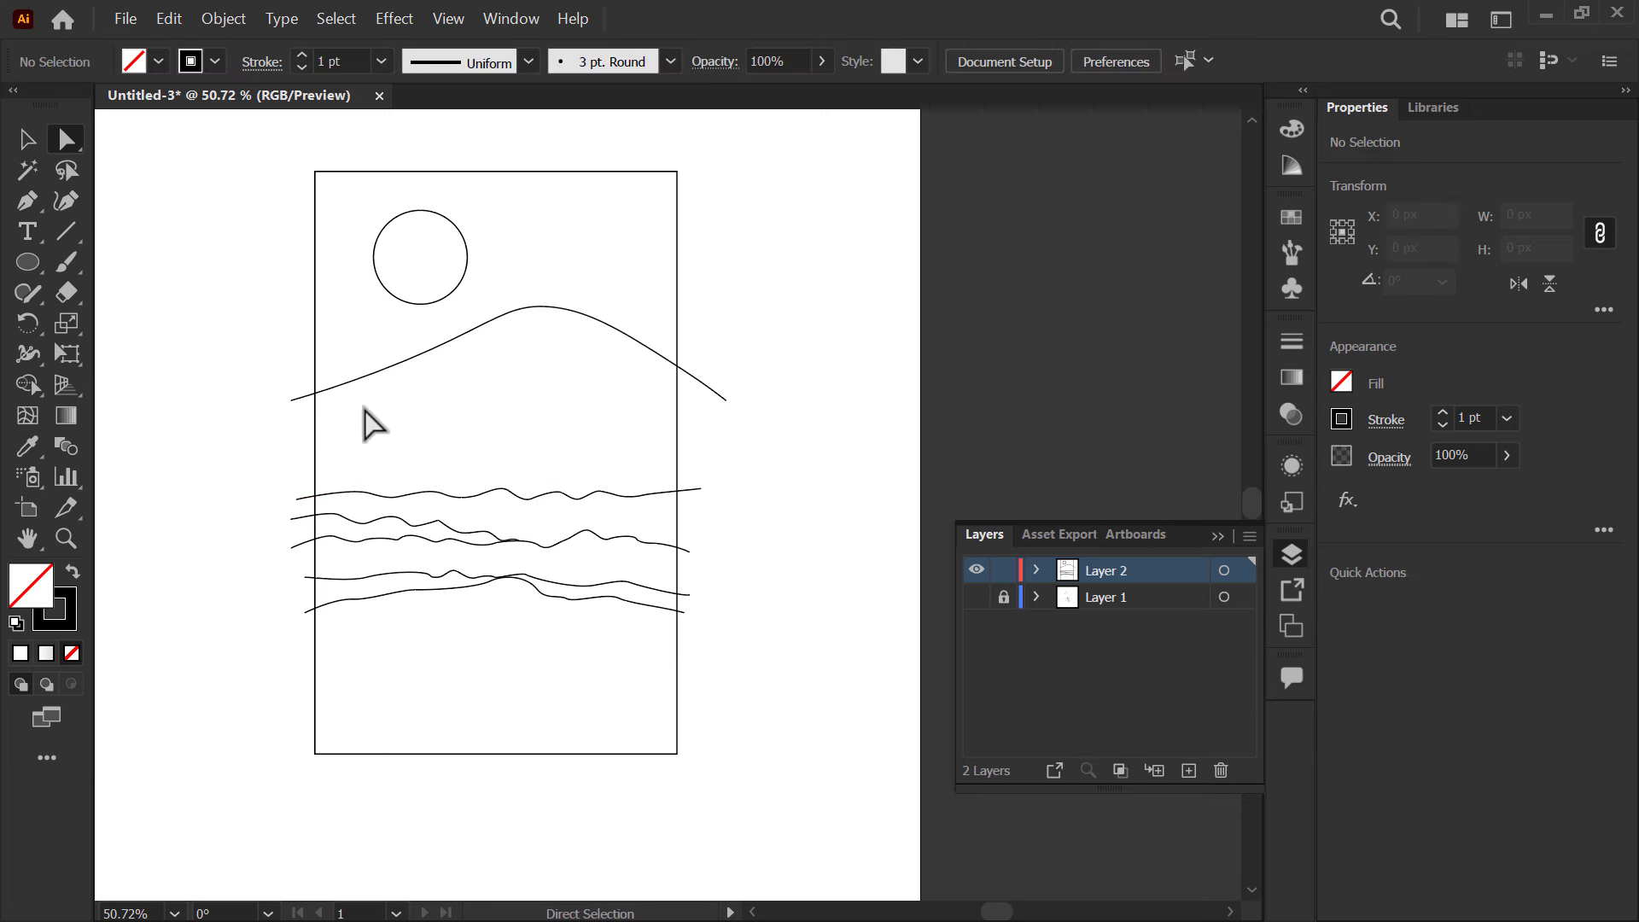
- Trim the mountain line past the right edge and remove a stray piece between the lower waves
double_click(152, 303)
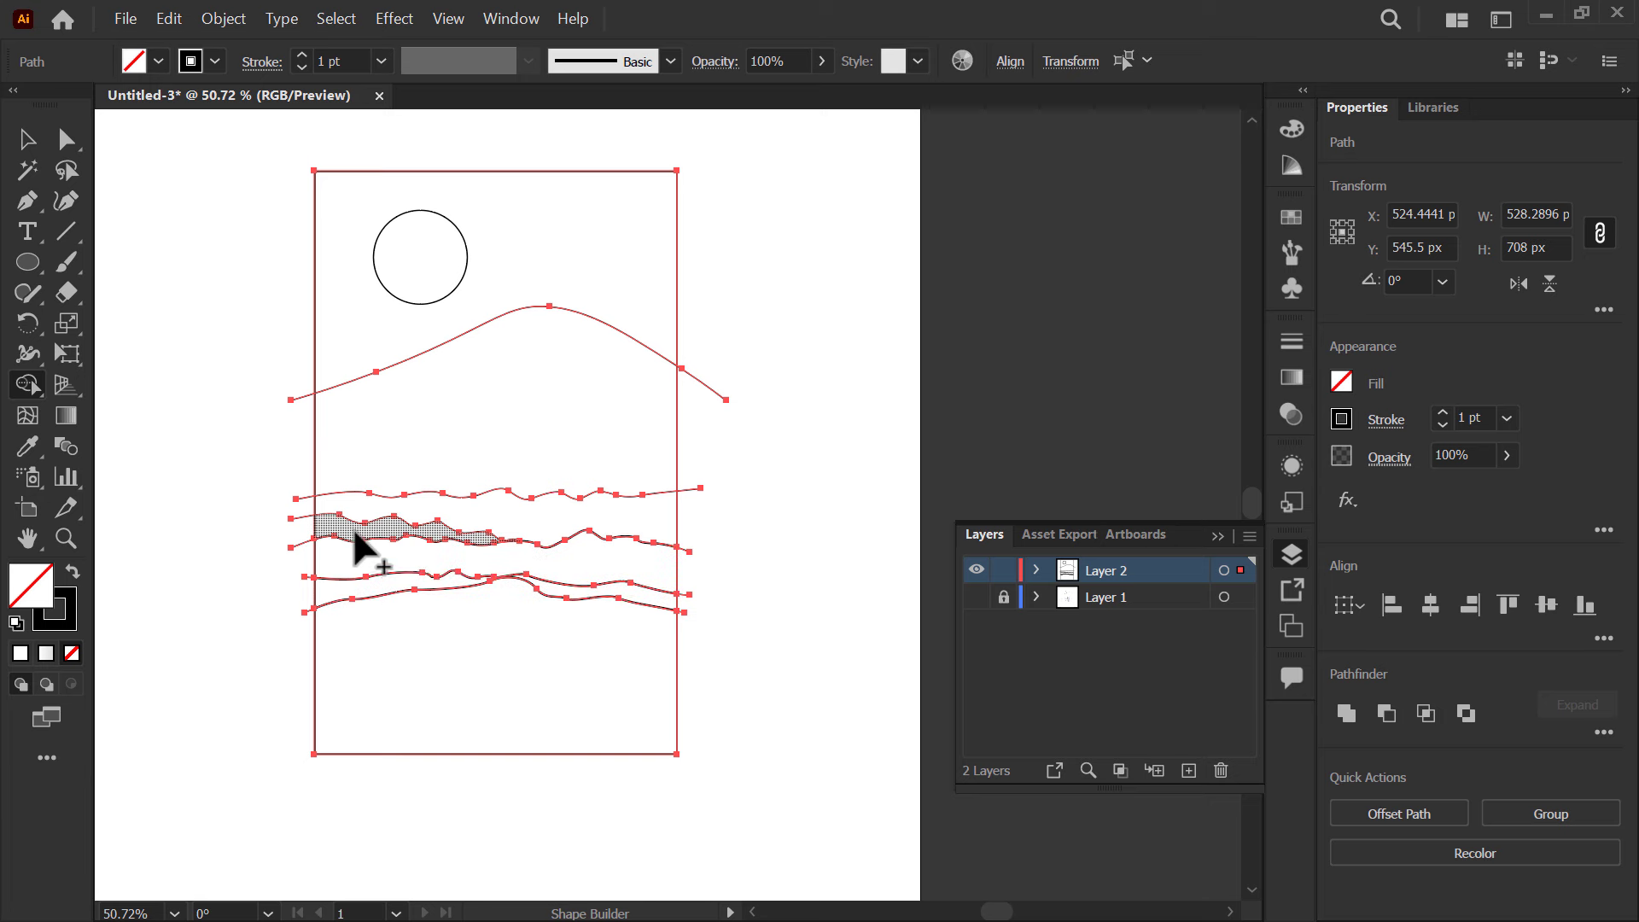
double_click(383, 513)
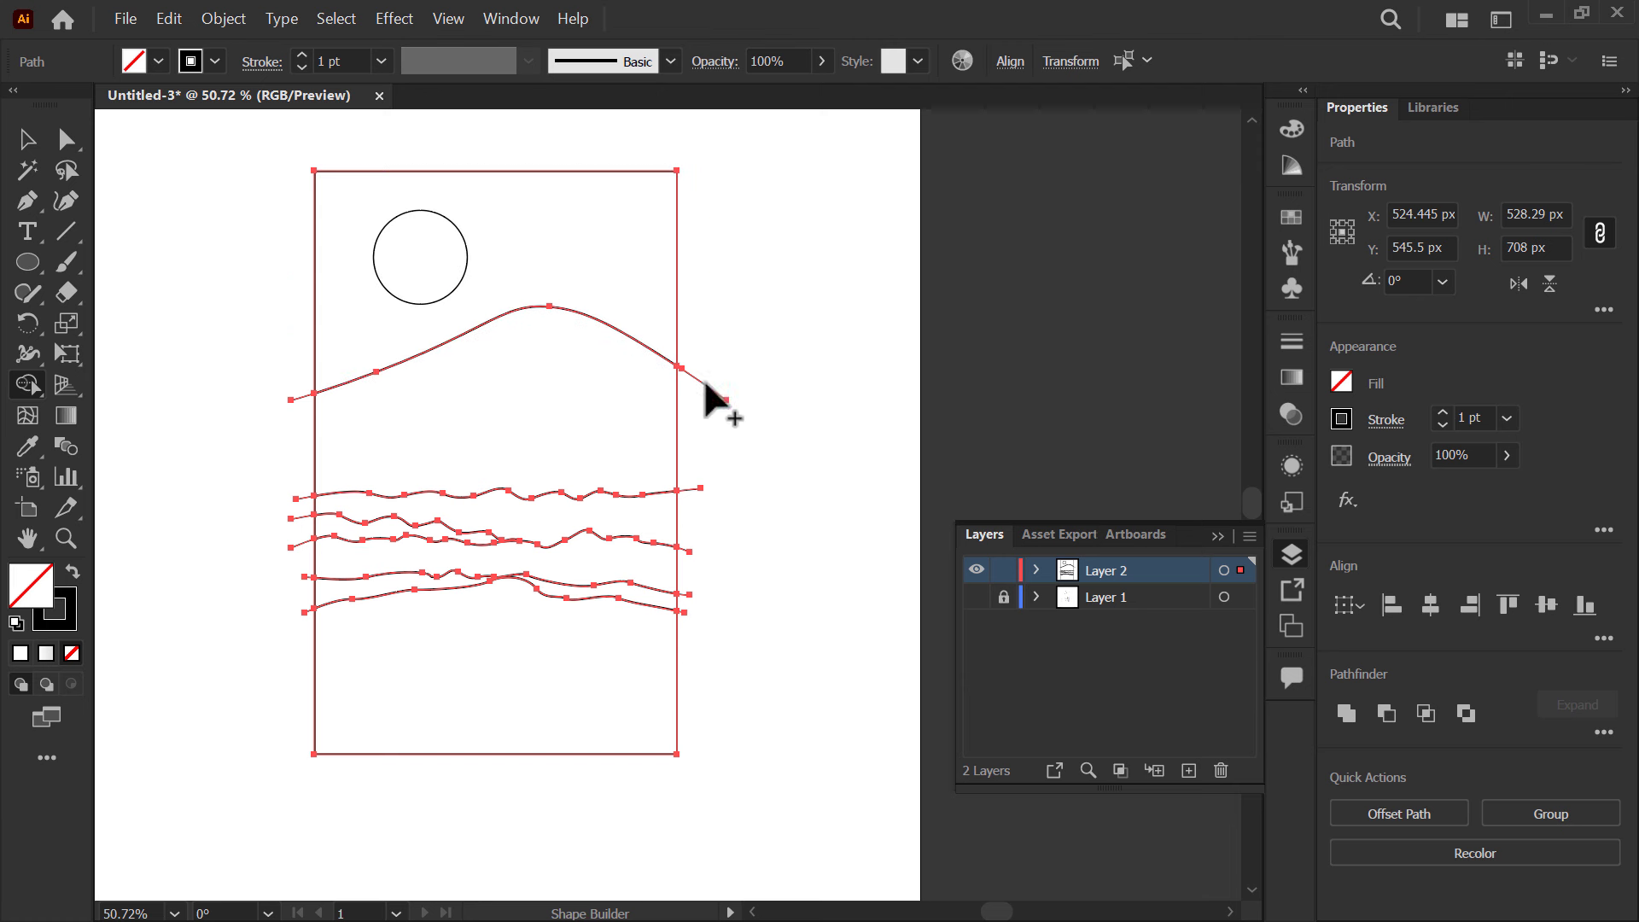
left_click(723, 409)
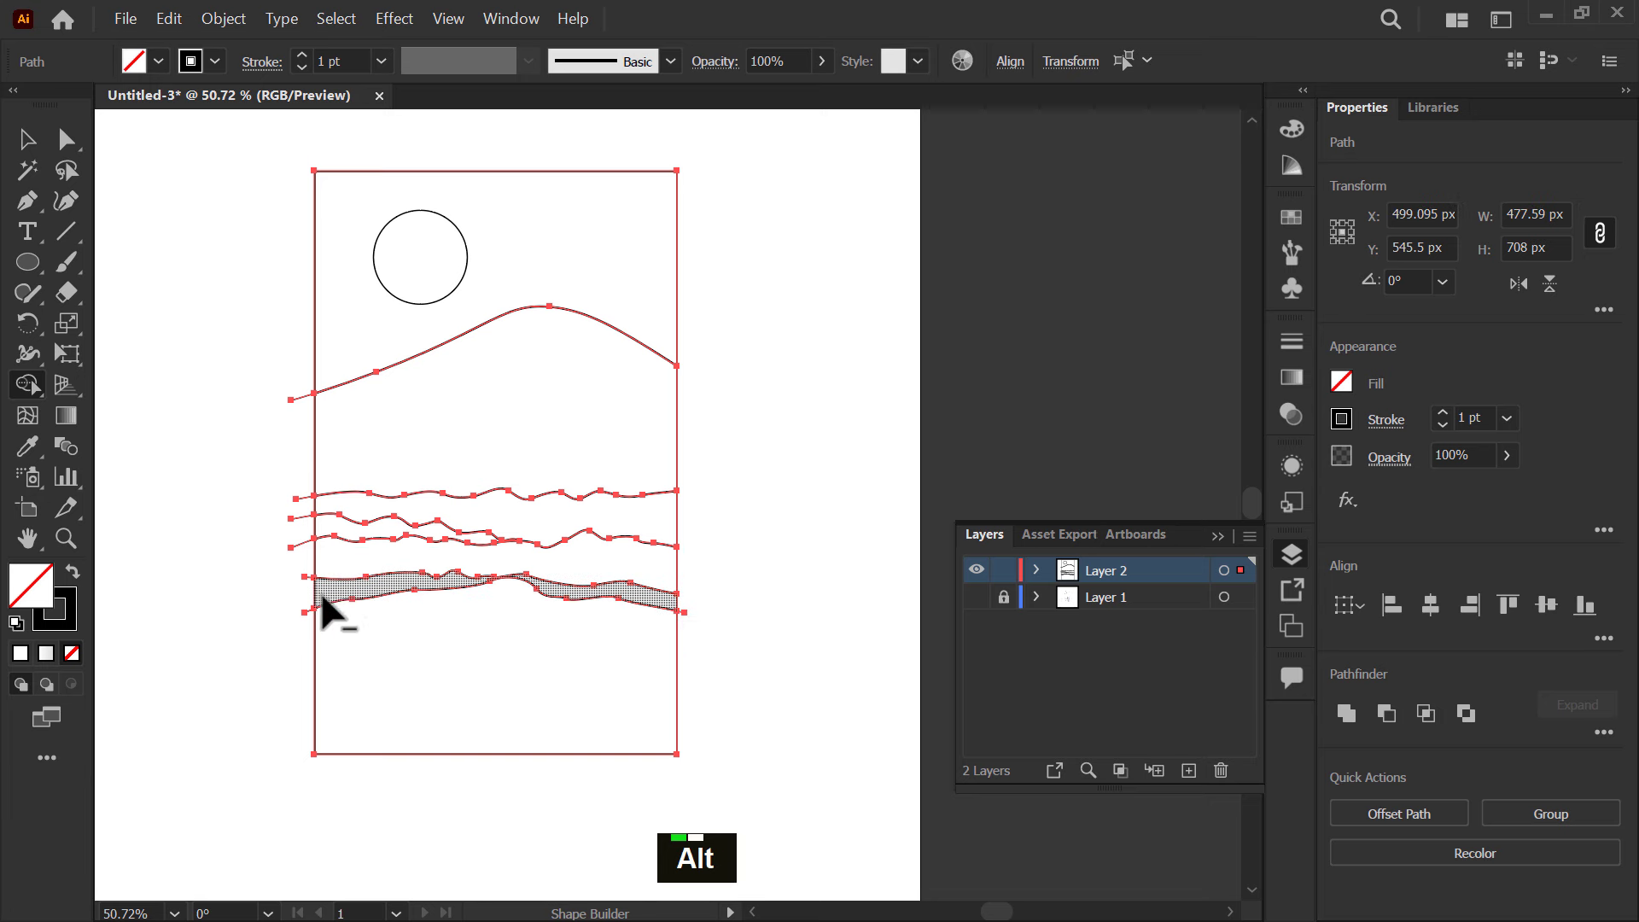
left_click(317, 610)
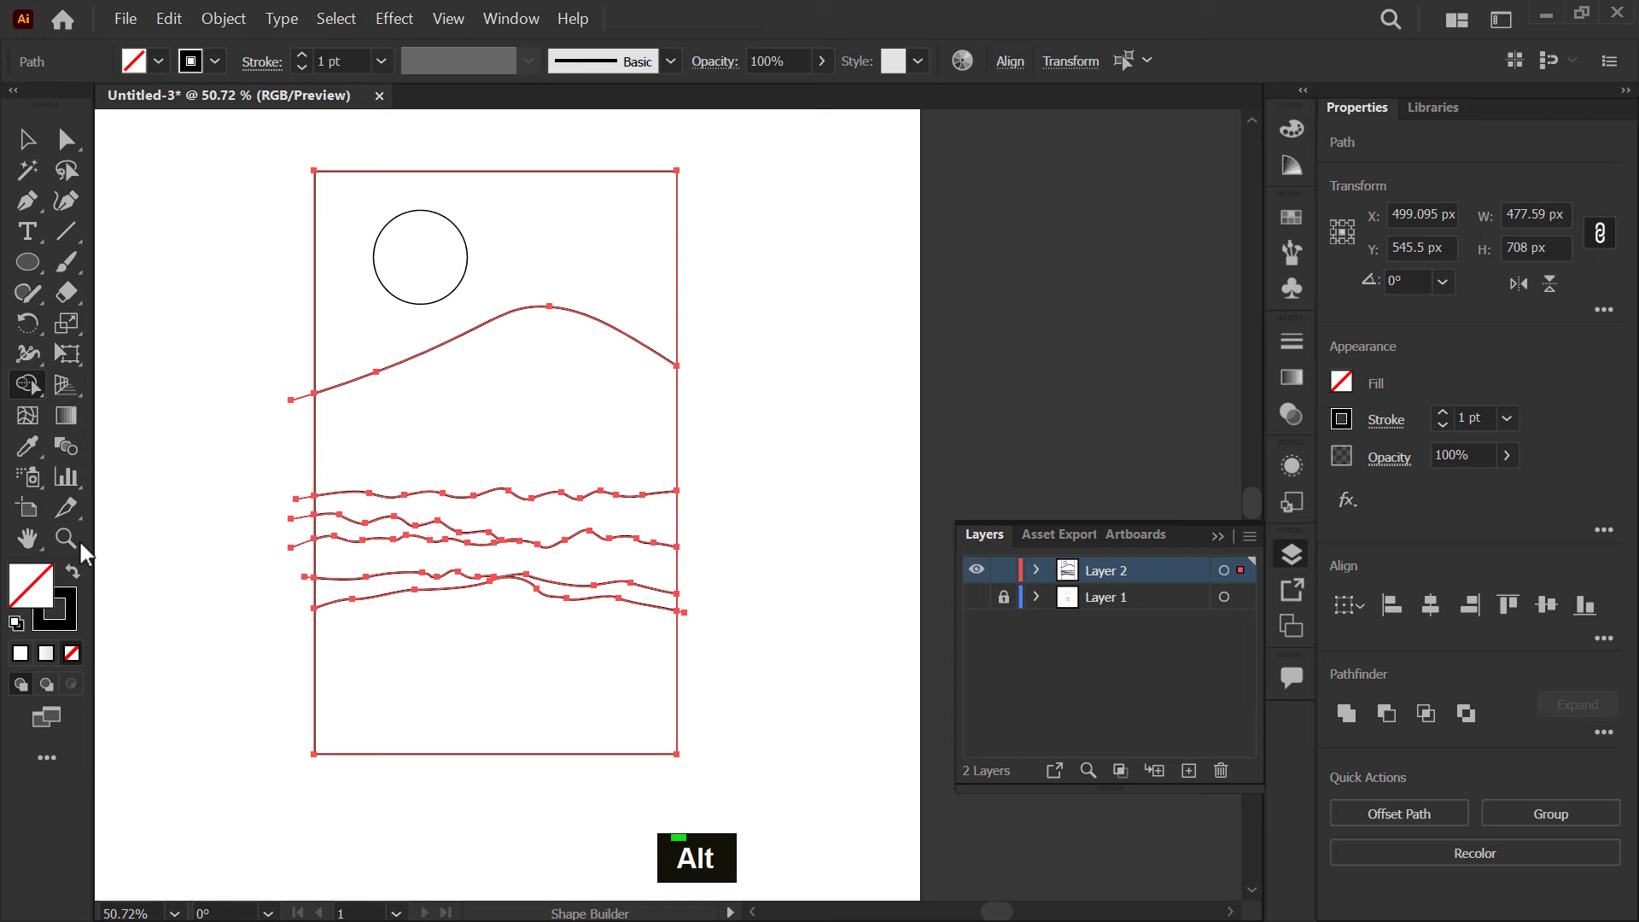
key("space")
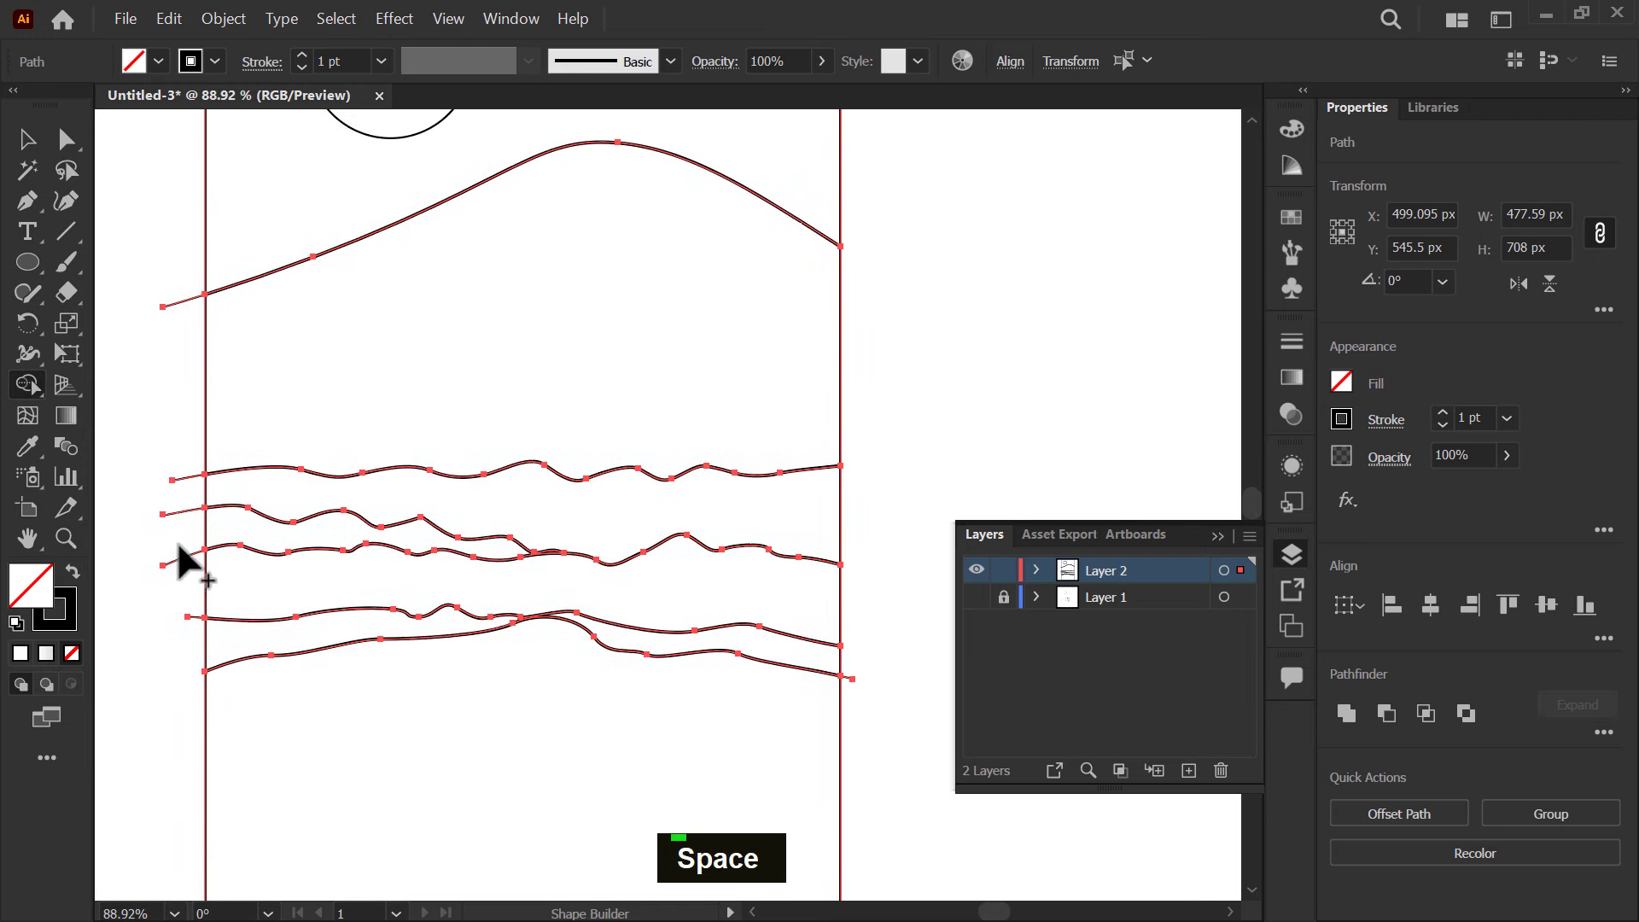
- Trim the wave ends overhanging the left and right edges of the frame
left_click(189, 581)
left_click(198, 479)
left_click(209, 620)
key("space")
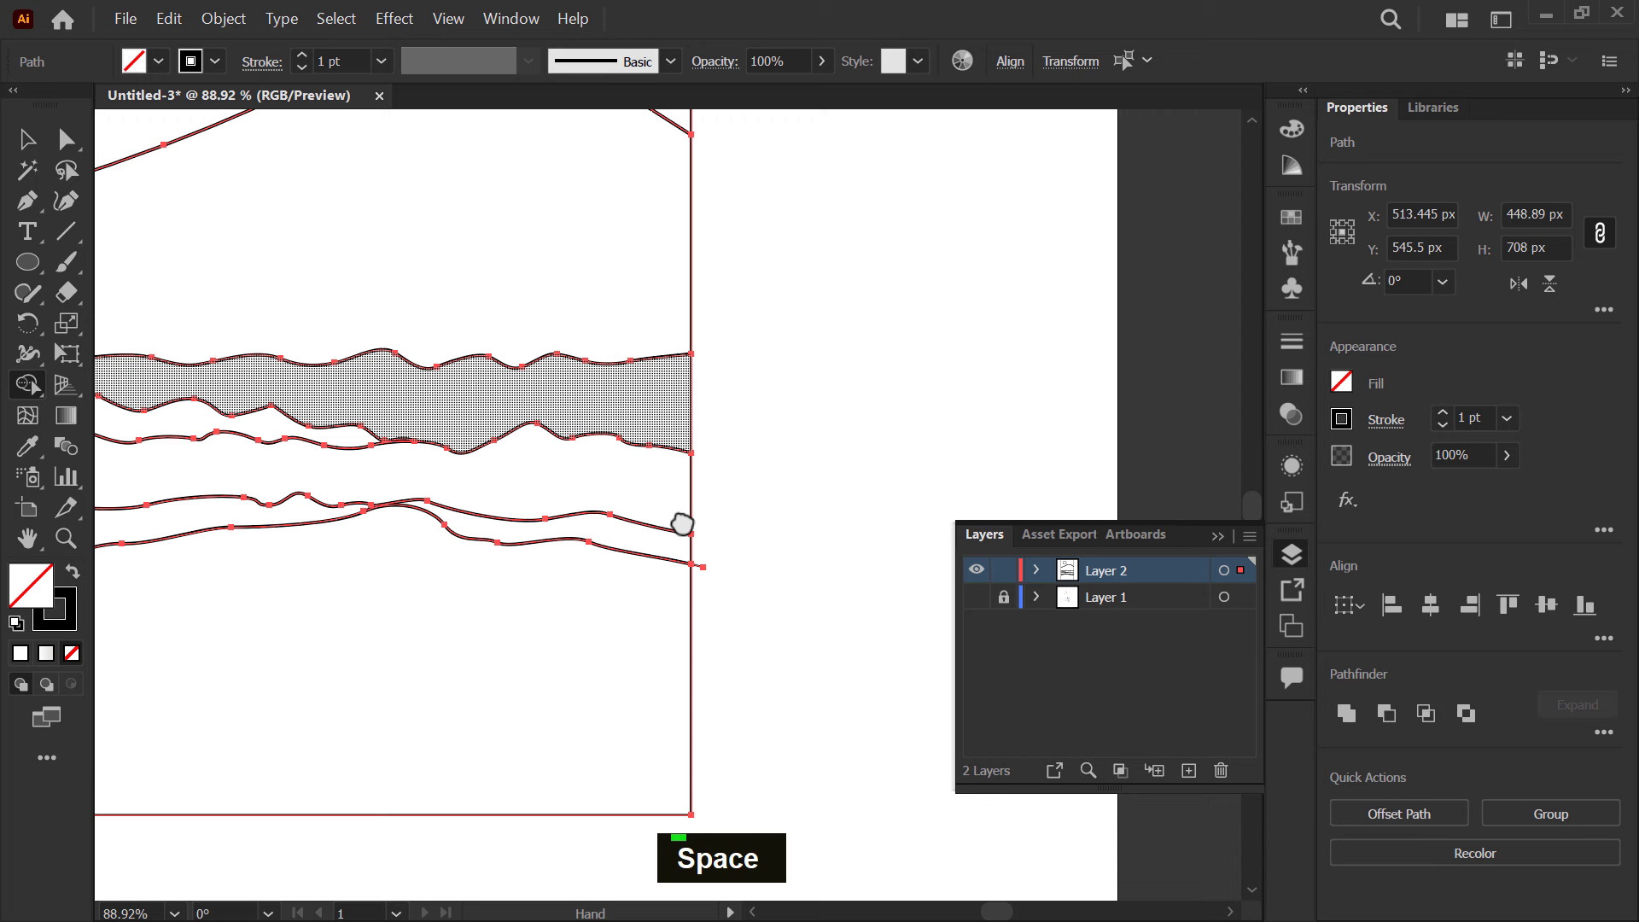
left_click(731, 573)
key("z")
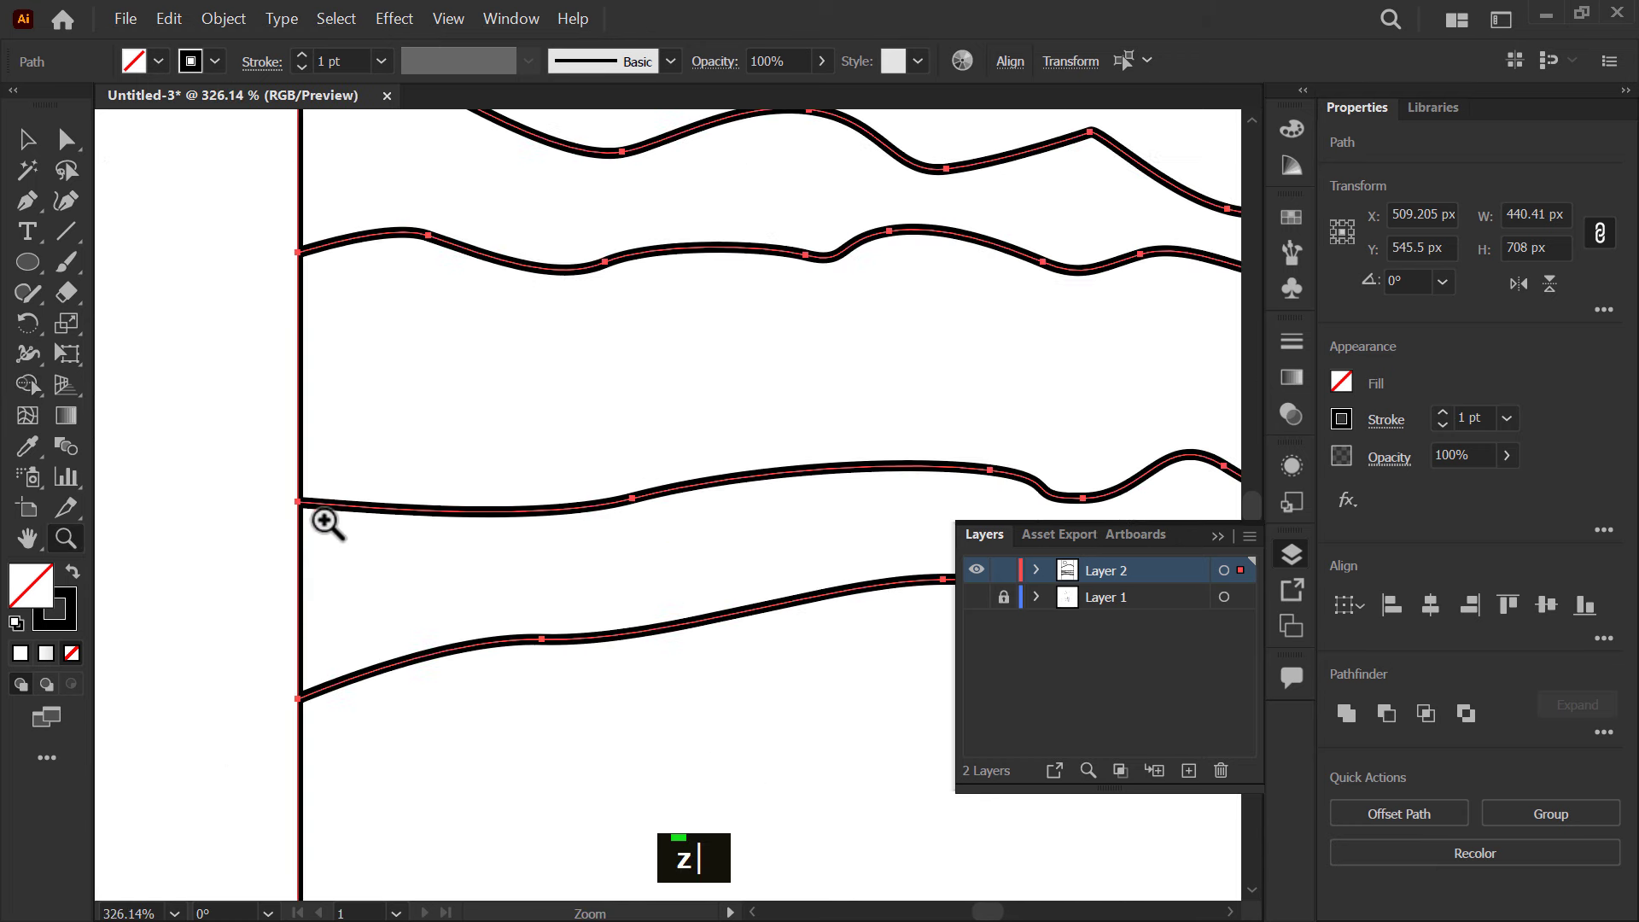
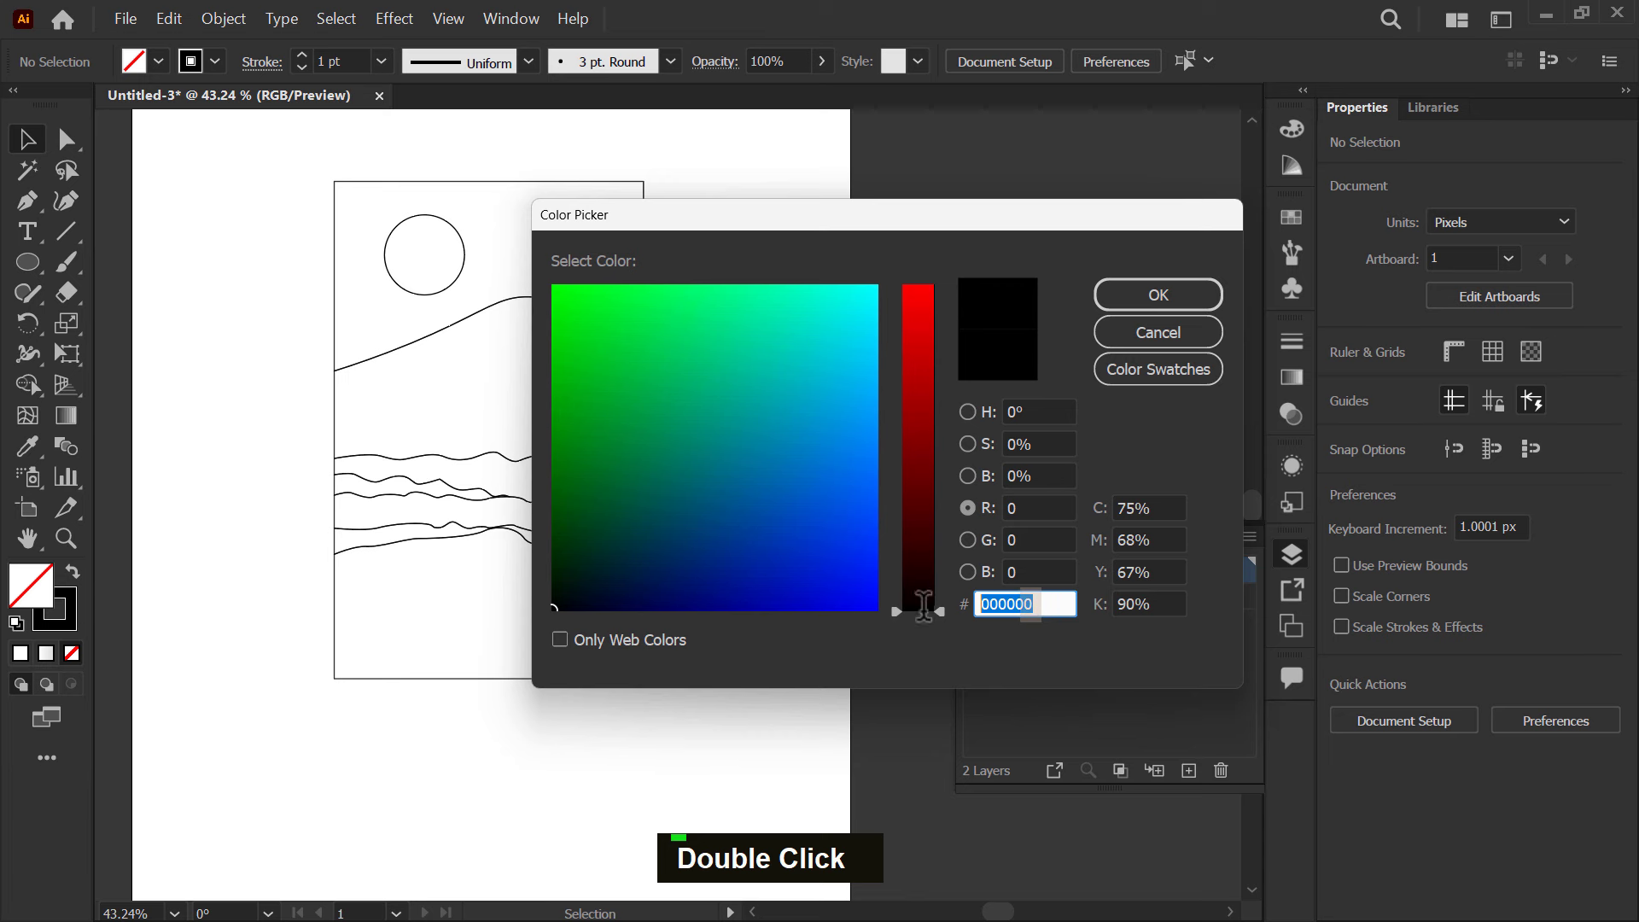
- Set the fill to pale pink FFD0D0 and drag-select the sky region above the mountain
type("FFD0D0")
left_click_drag(1100, 362, 565, 107)
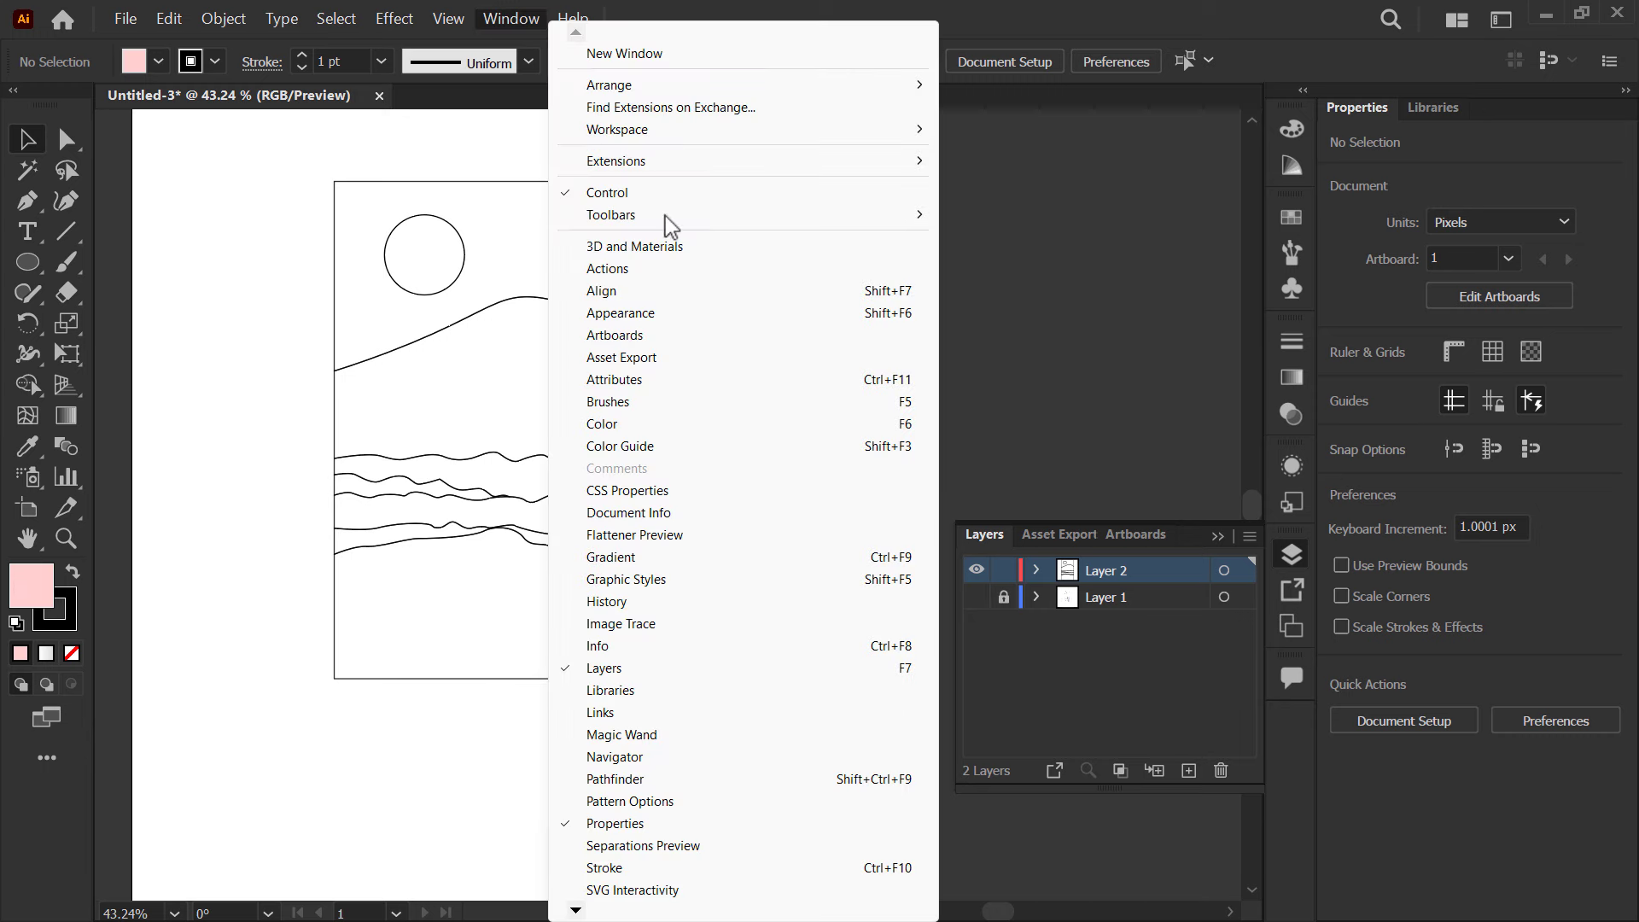
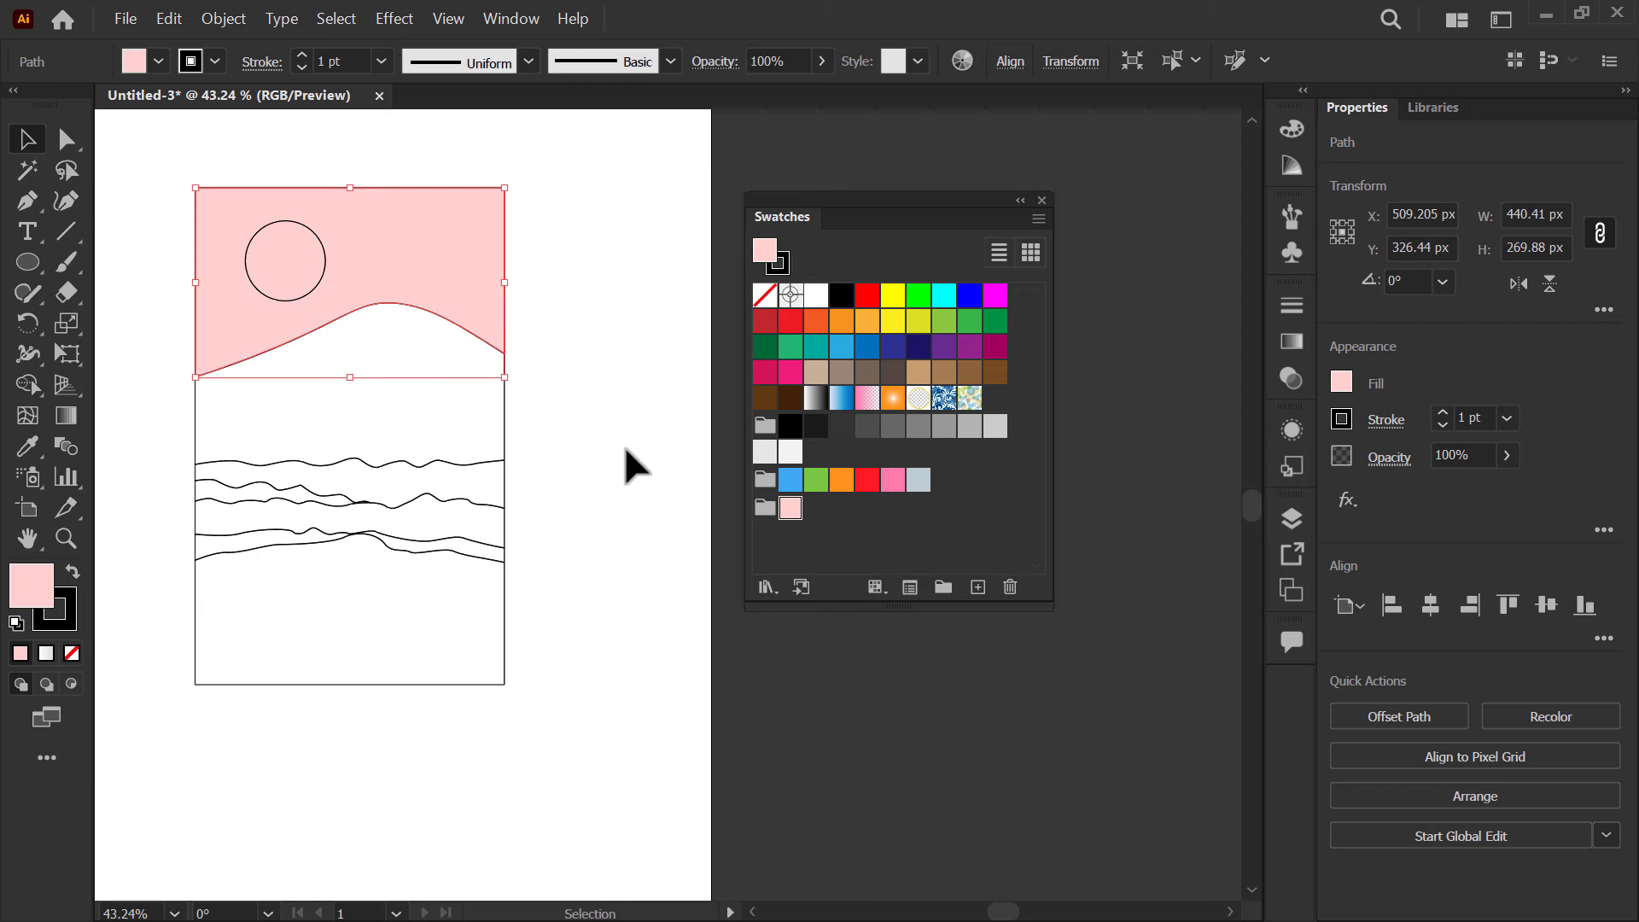
- Make the sun solid white and remove the outlines from the sky and sun
key("space")
double_click(383, 438)
key("space")
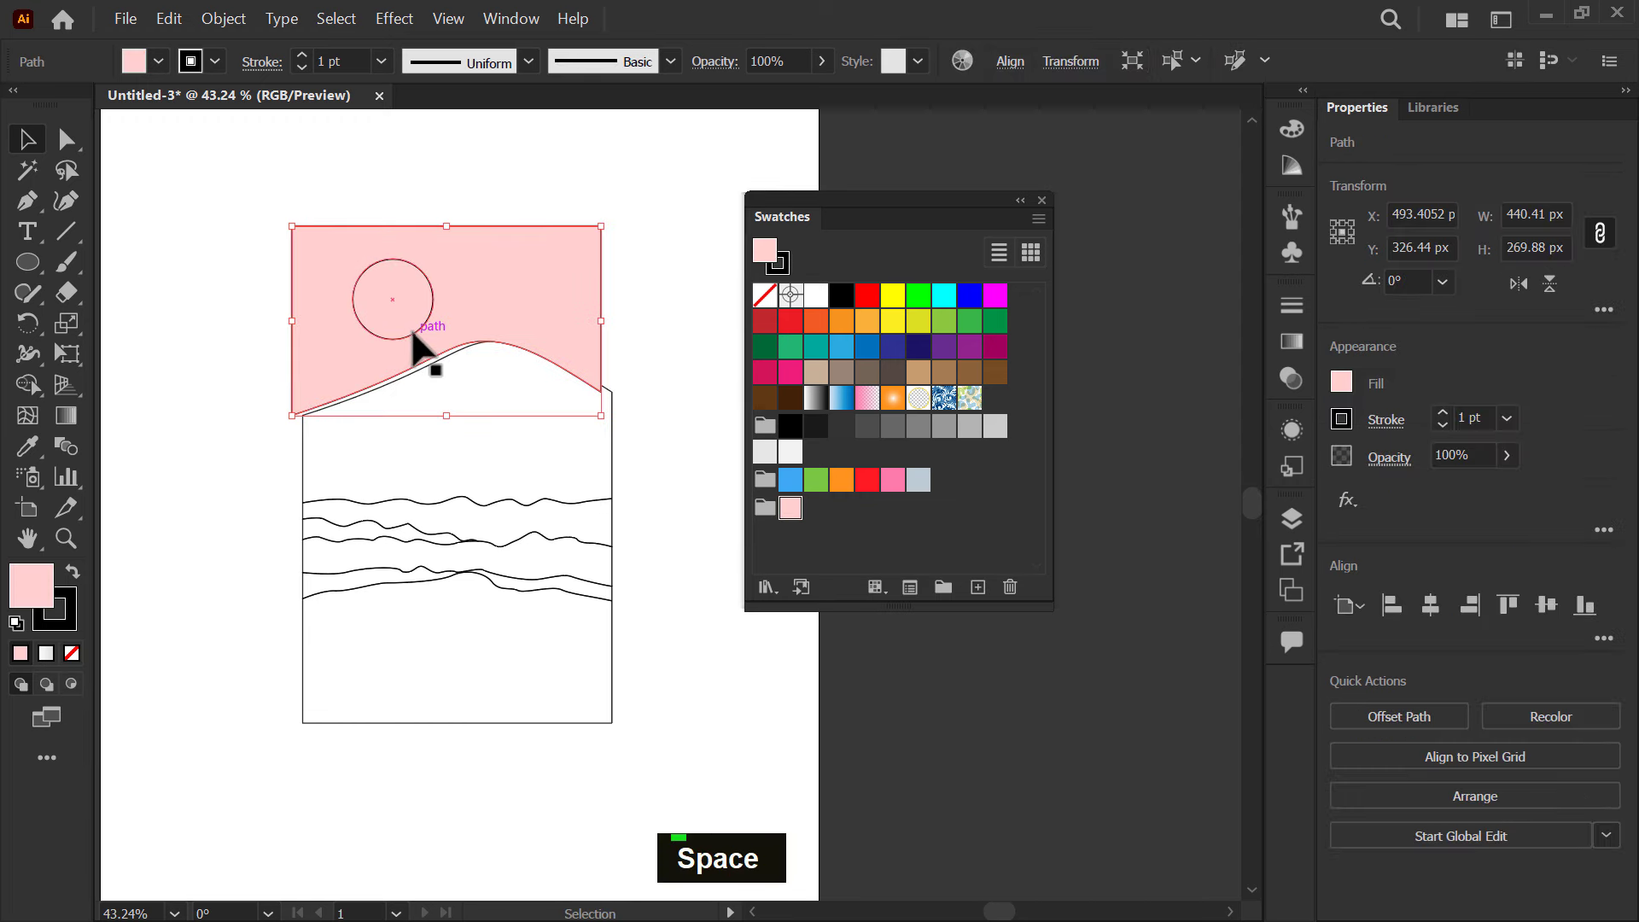
key("ctrl+z")
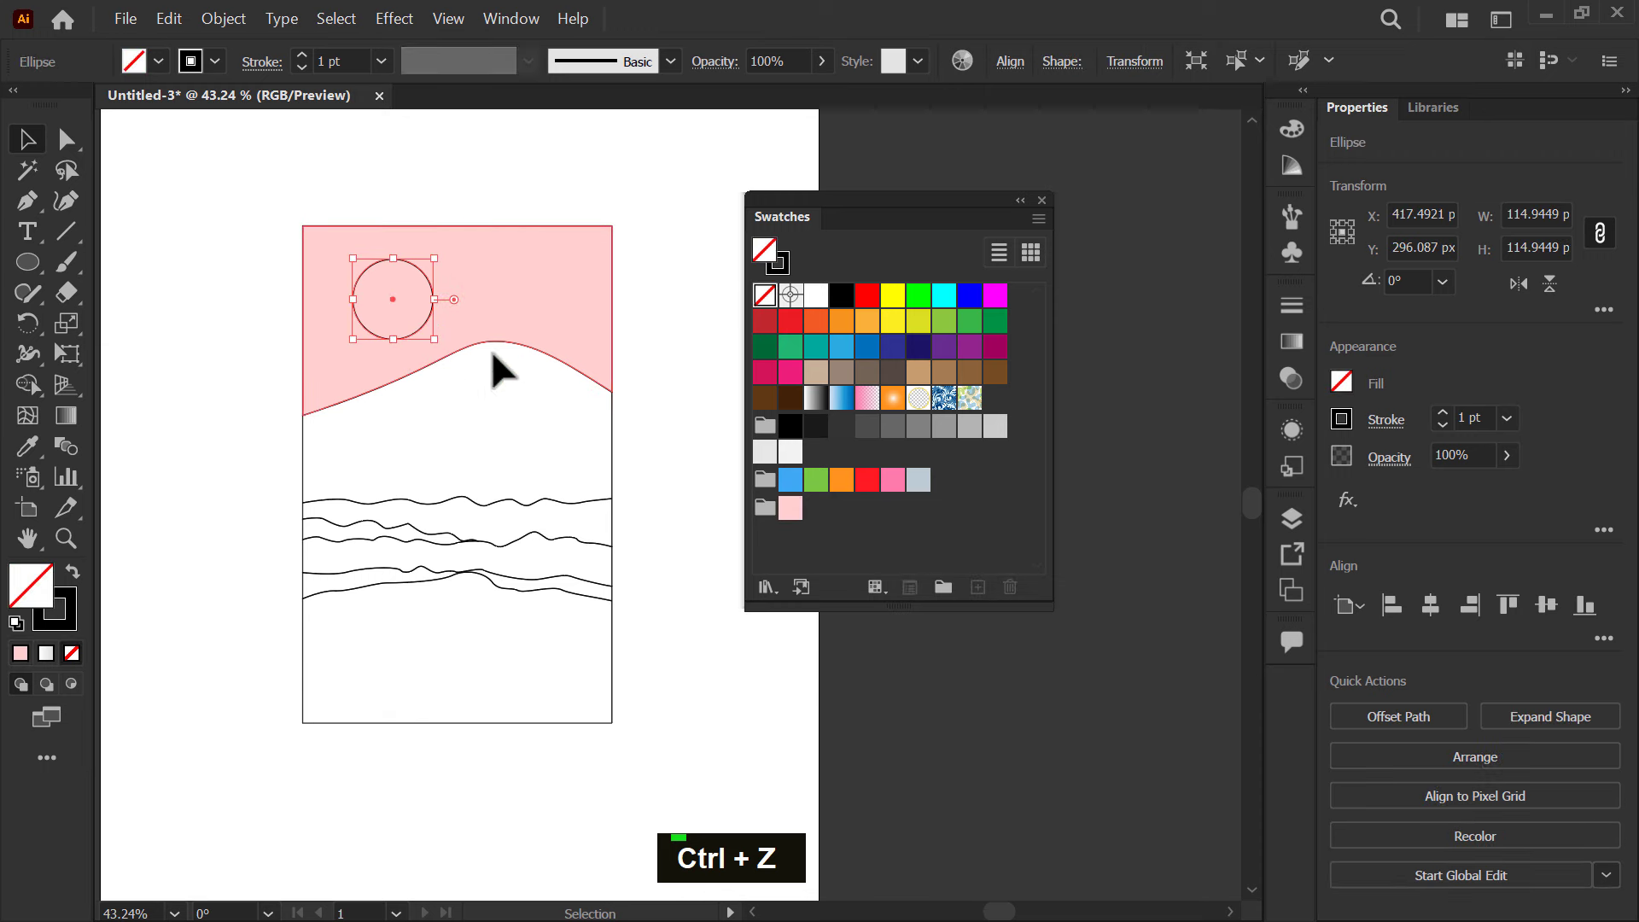
double_click(239, 241)
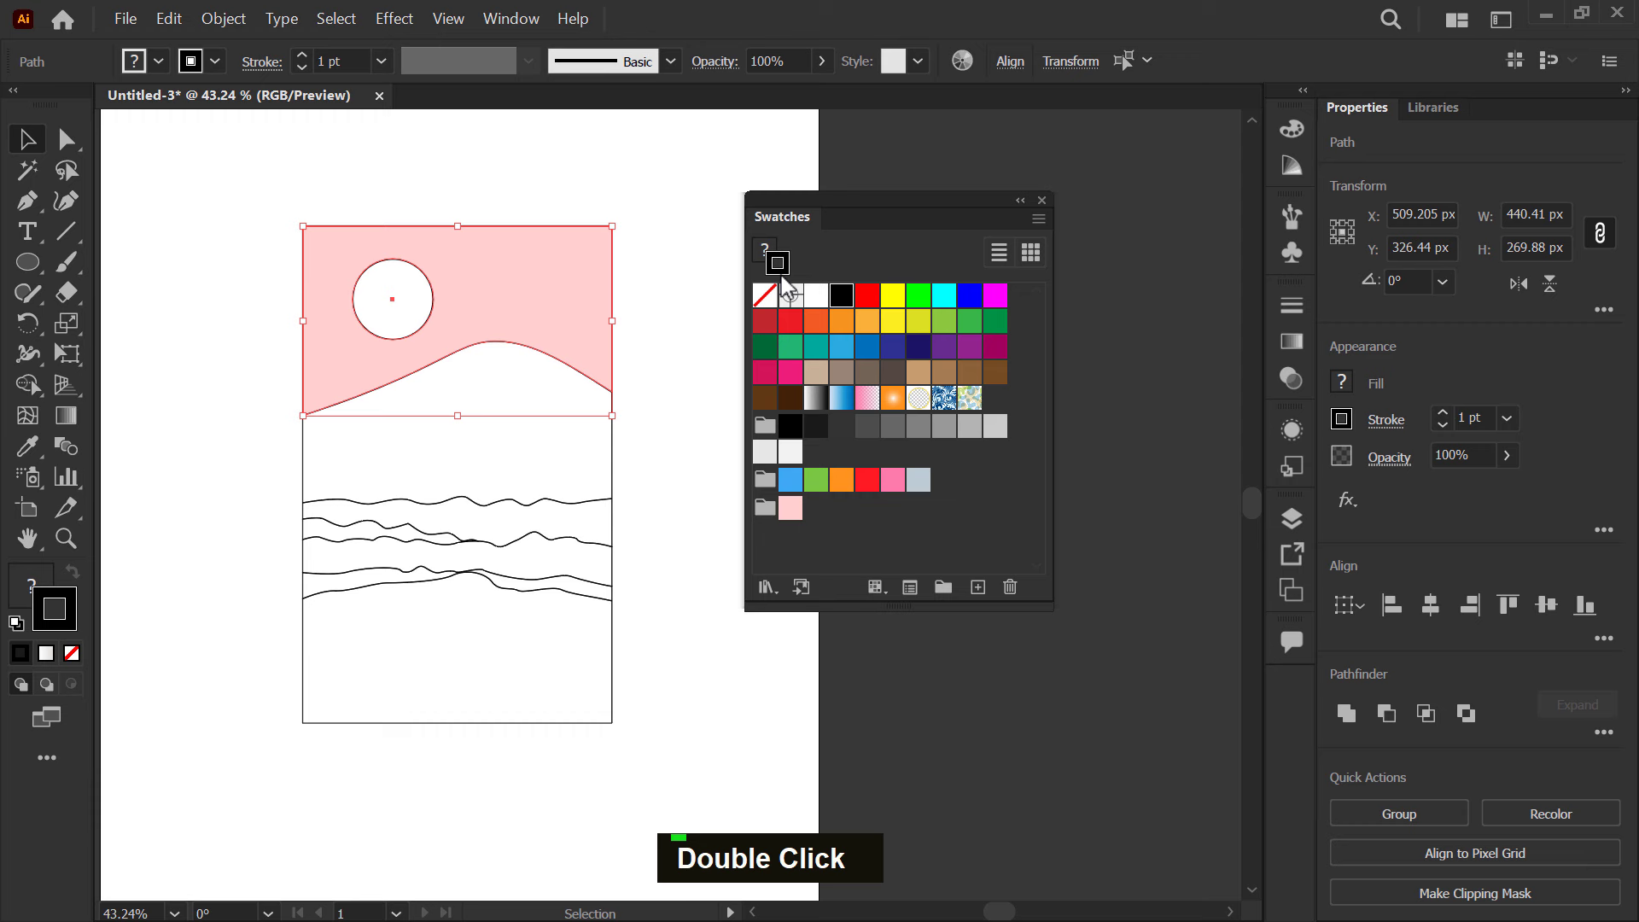
double_click(654, 330)
key("space")
double_click(437, 458)
key("space")
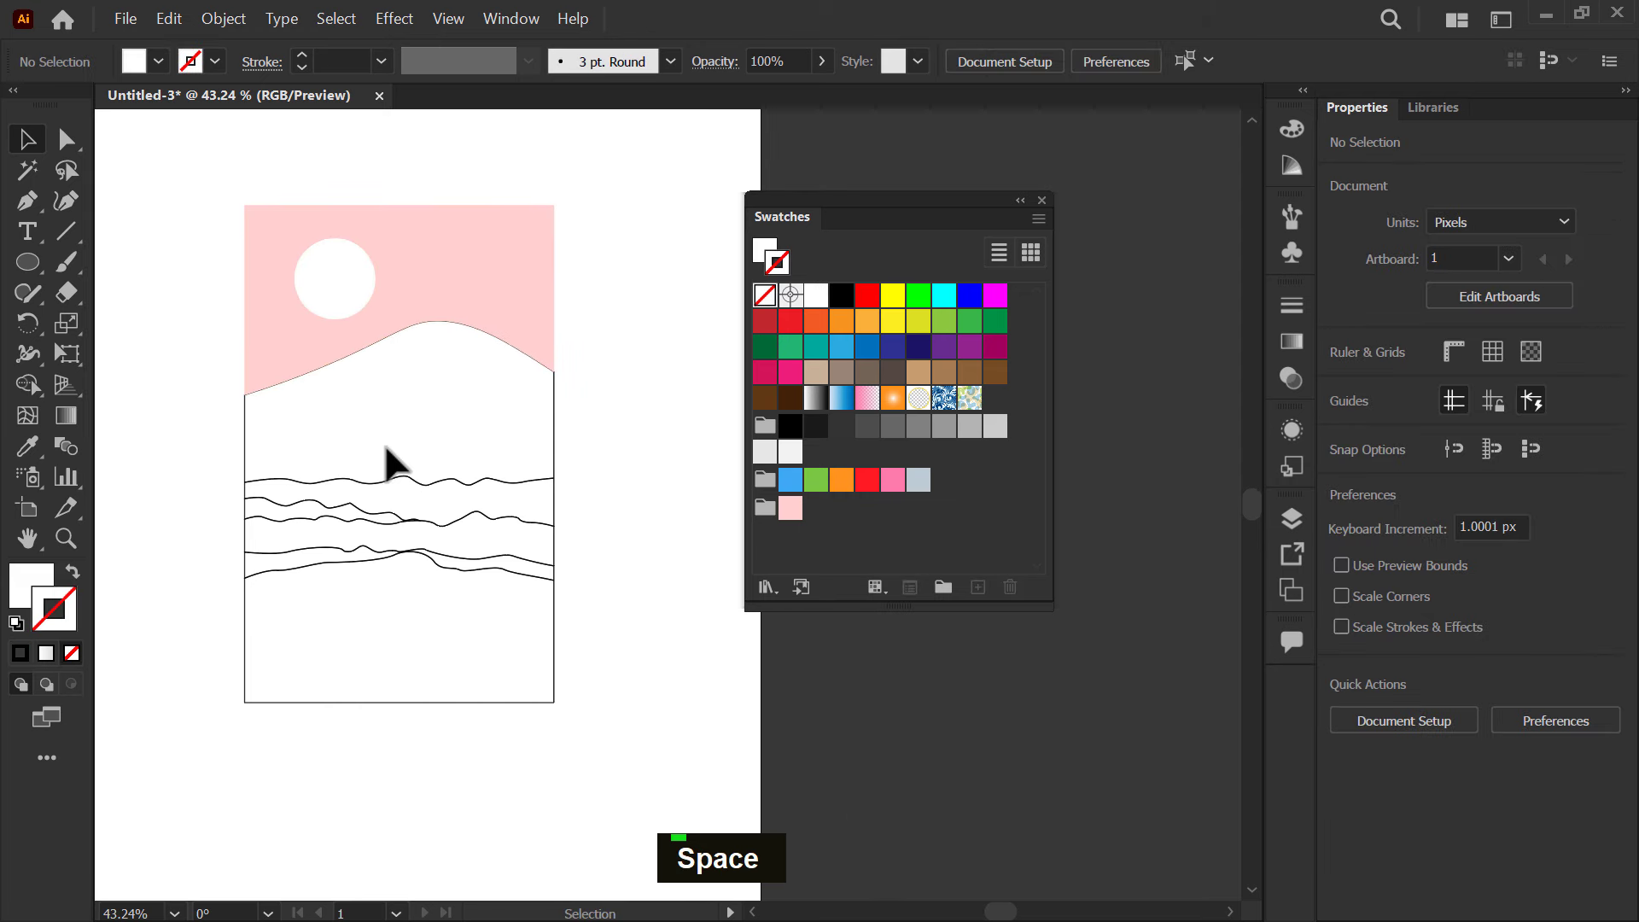
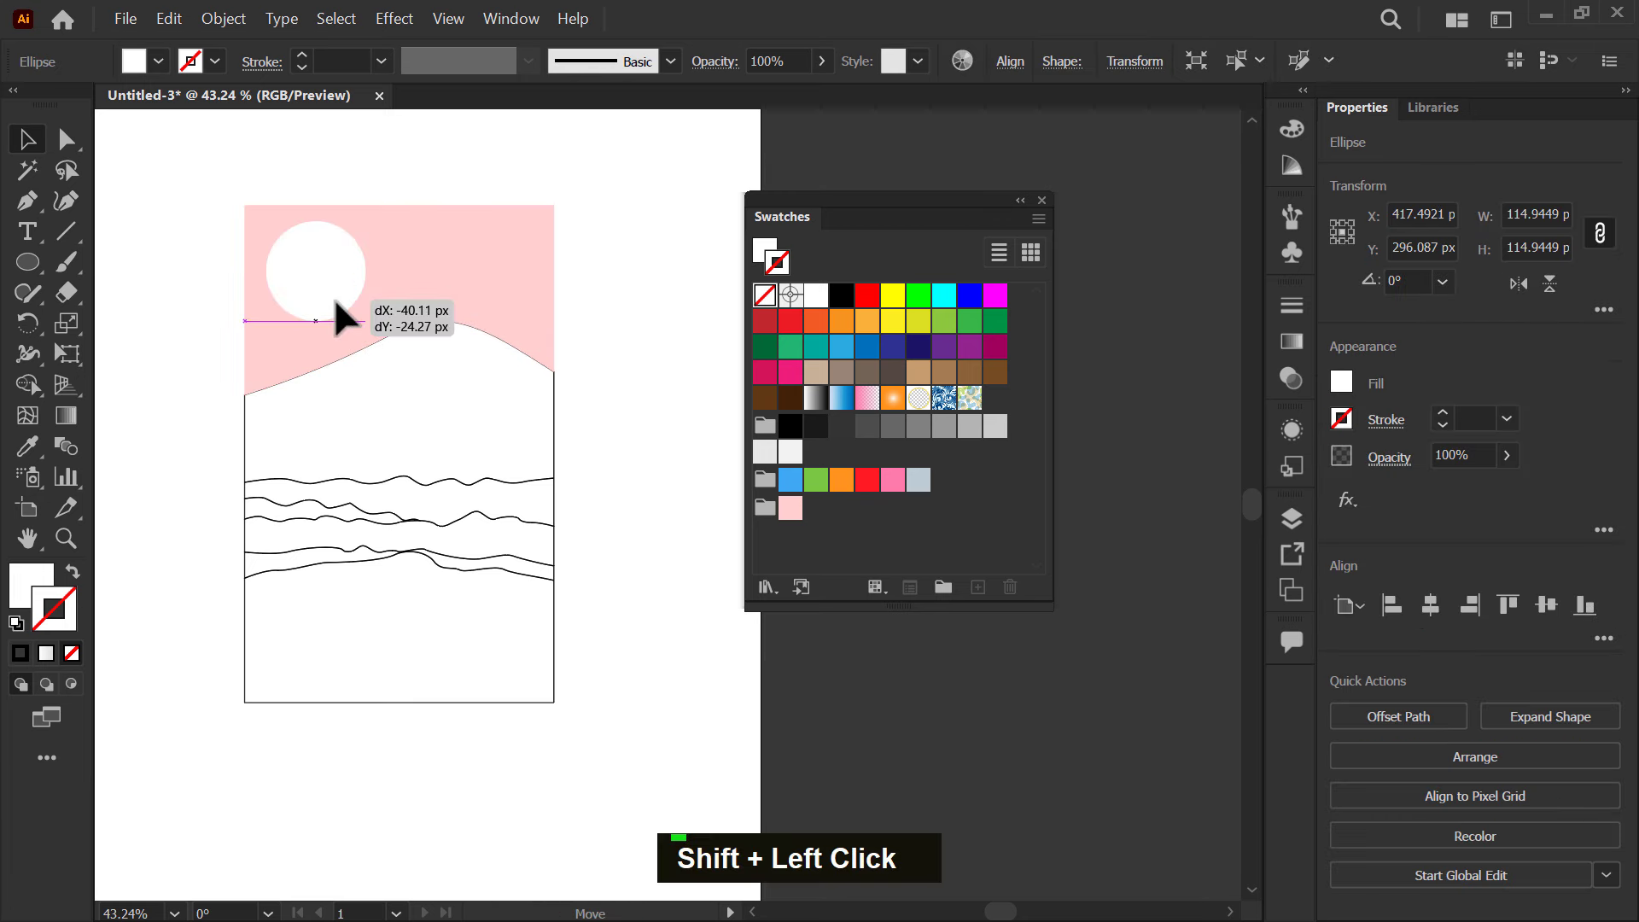
- Select the mountain shape and switch the swatches to the Stone and Brick library
key("space")
double_click(408, 426)
key("space")
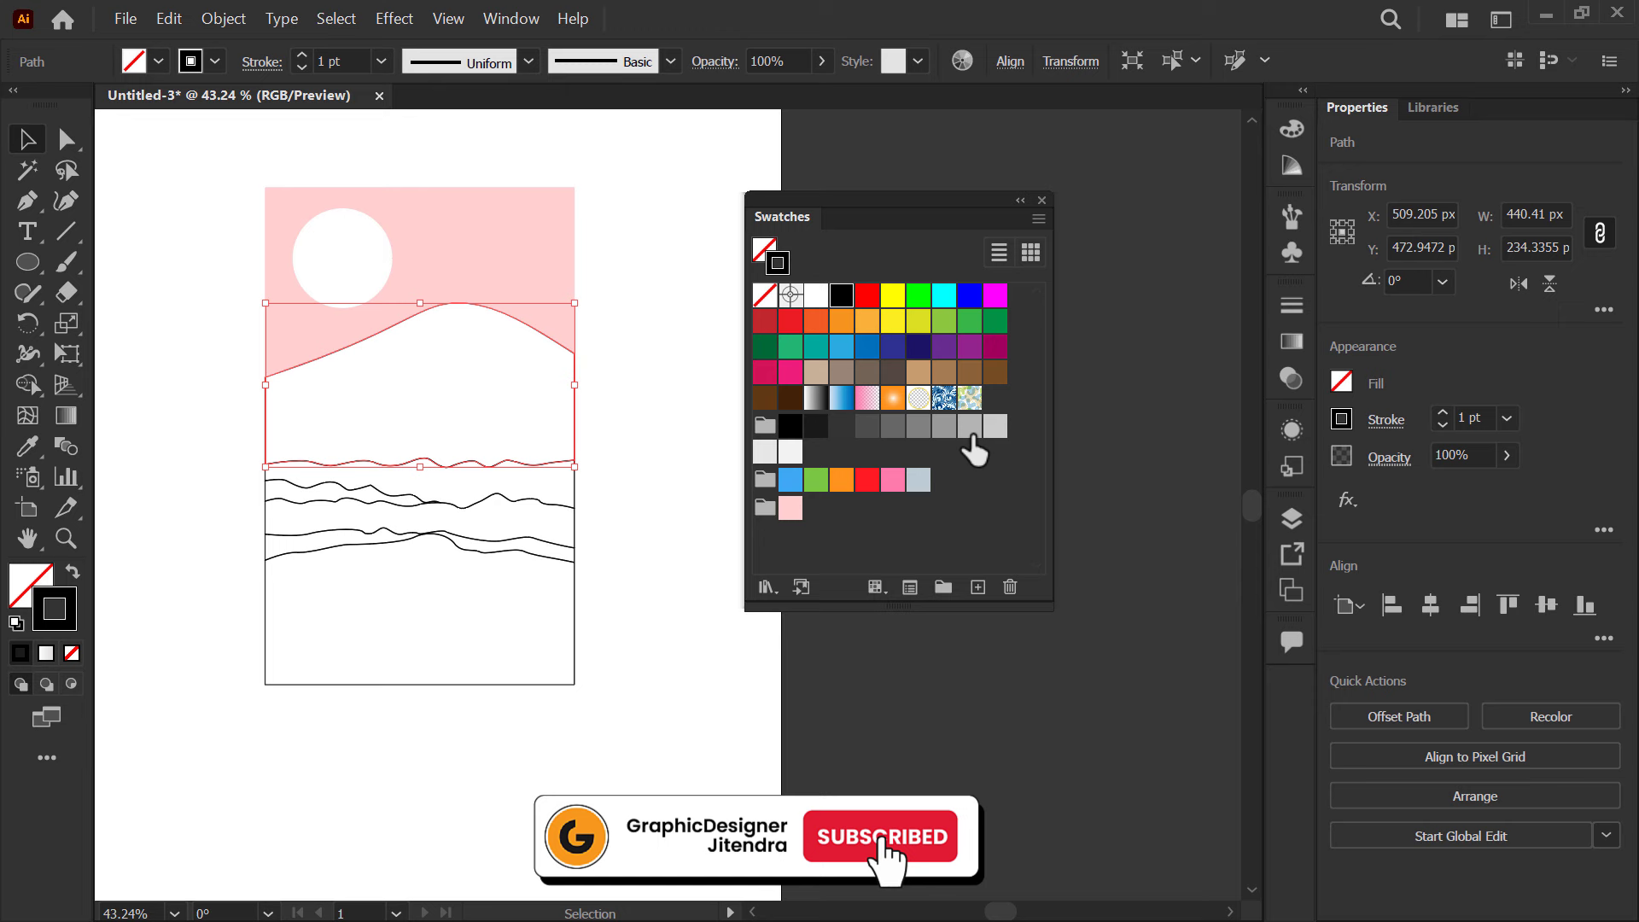
double_click(850, 400)
left_click(882, 349)
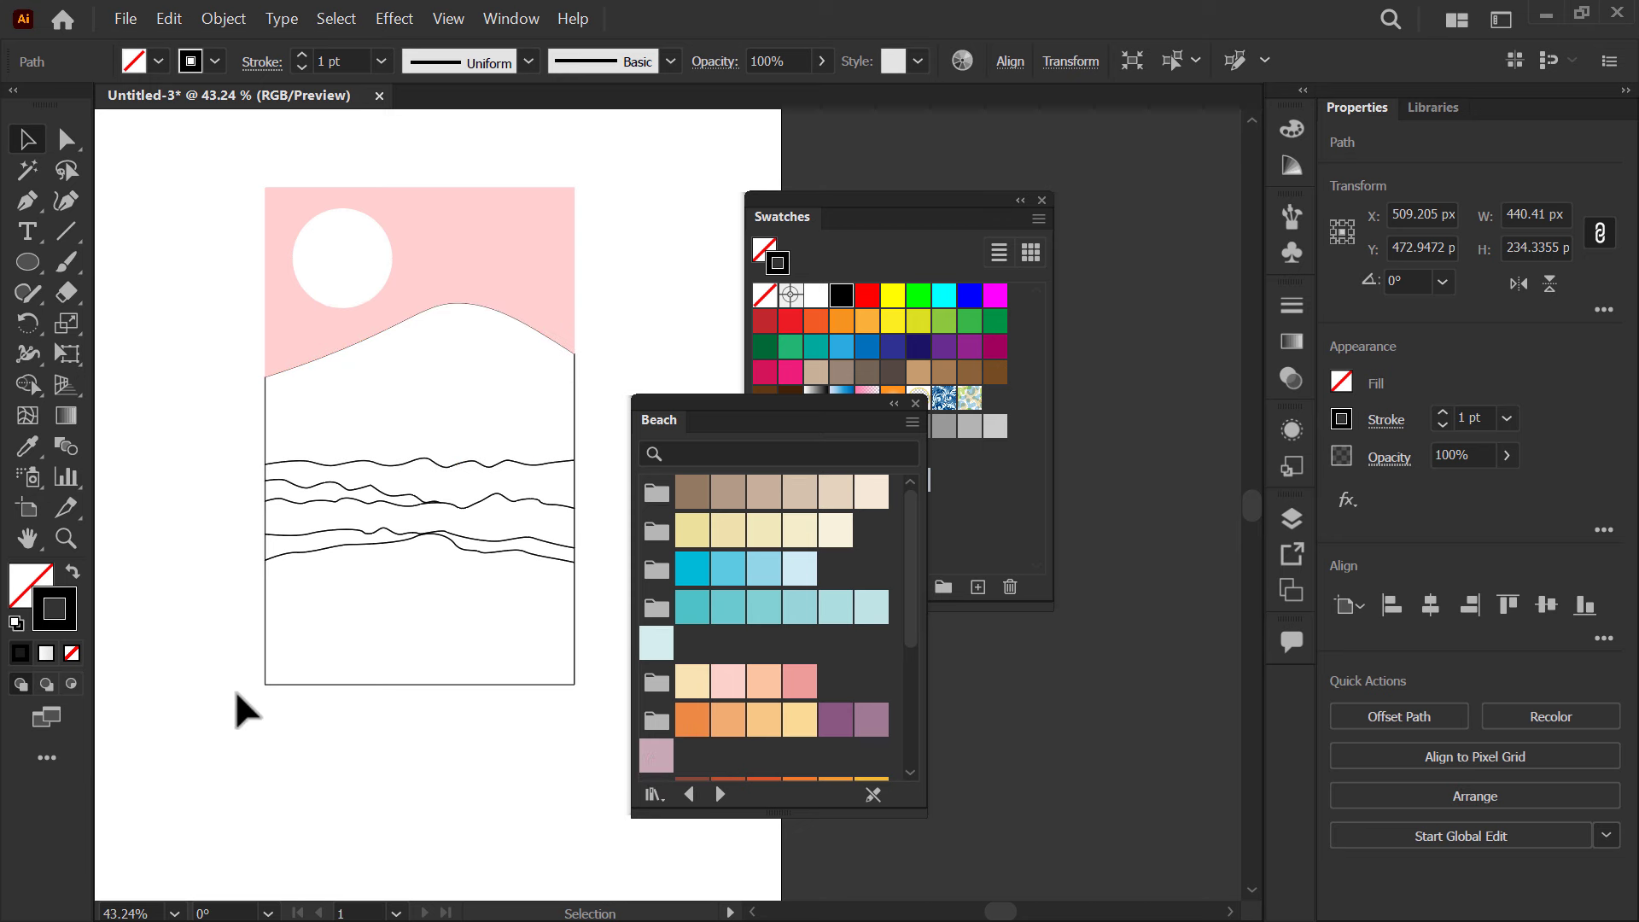
double_click(274, 678)
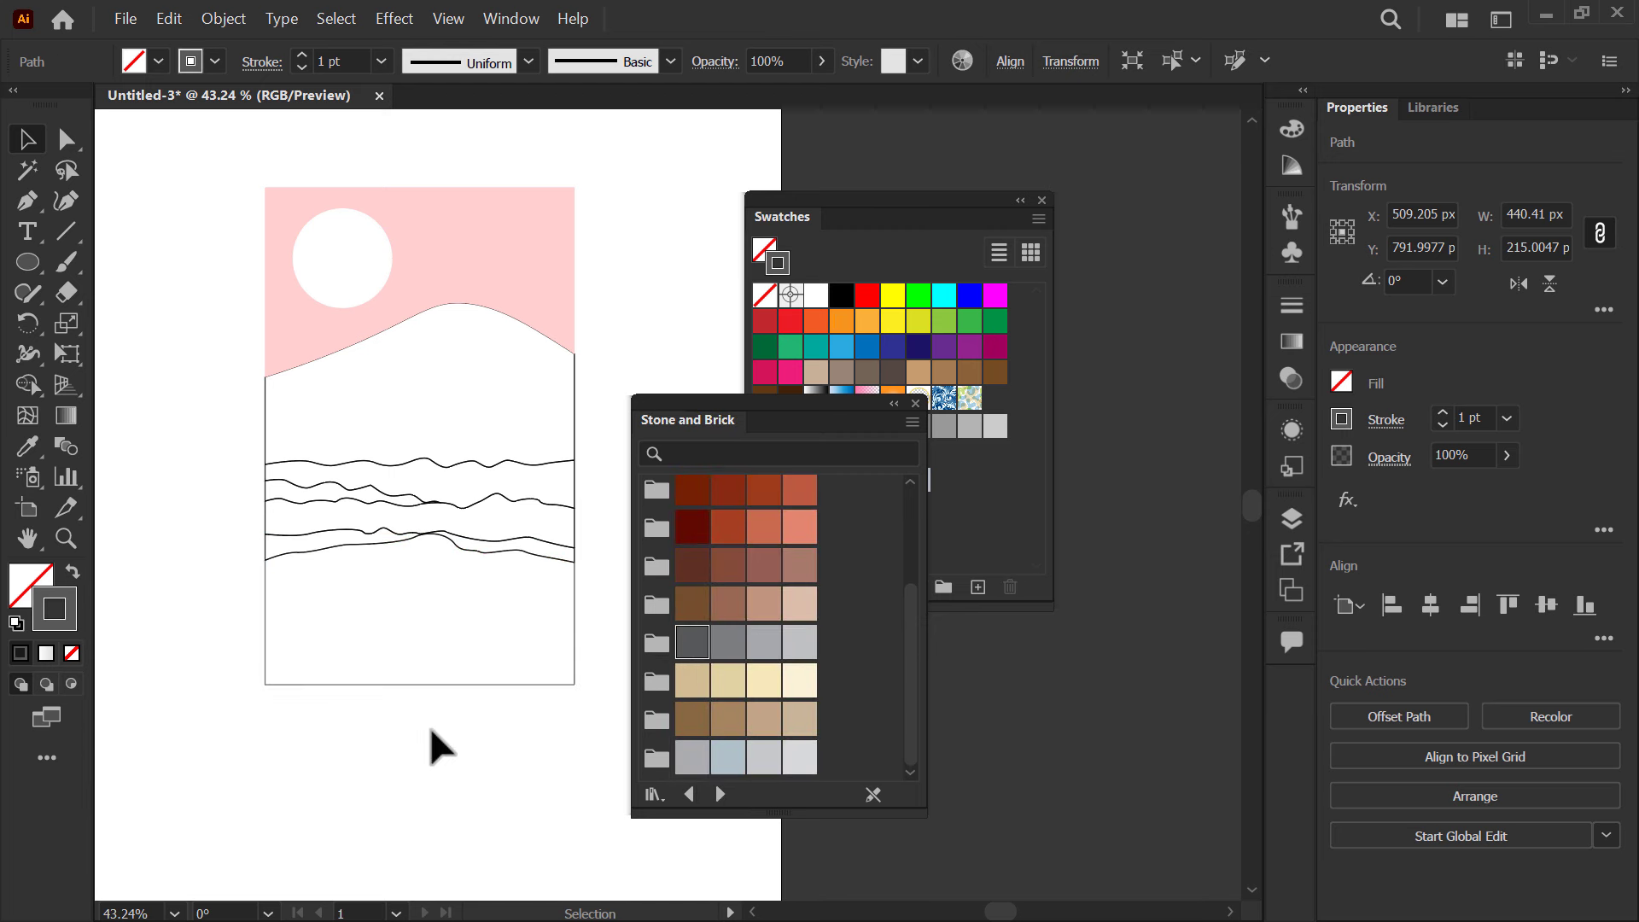
- Fill the bottom hill slate blue-grey and the mountain pale blue-grey, then begin editing the mountain's fill colour
left_click_drag(459, 690, 682, 655)
left_click_drag(492, 740, 706, 643)
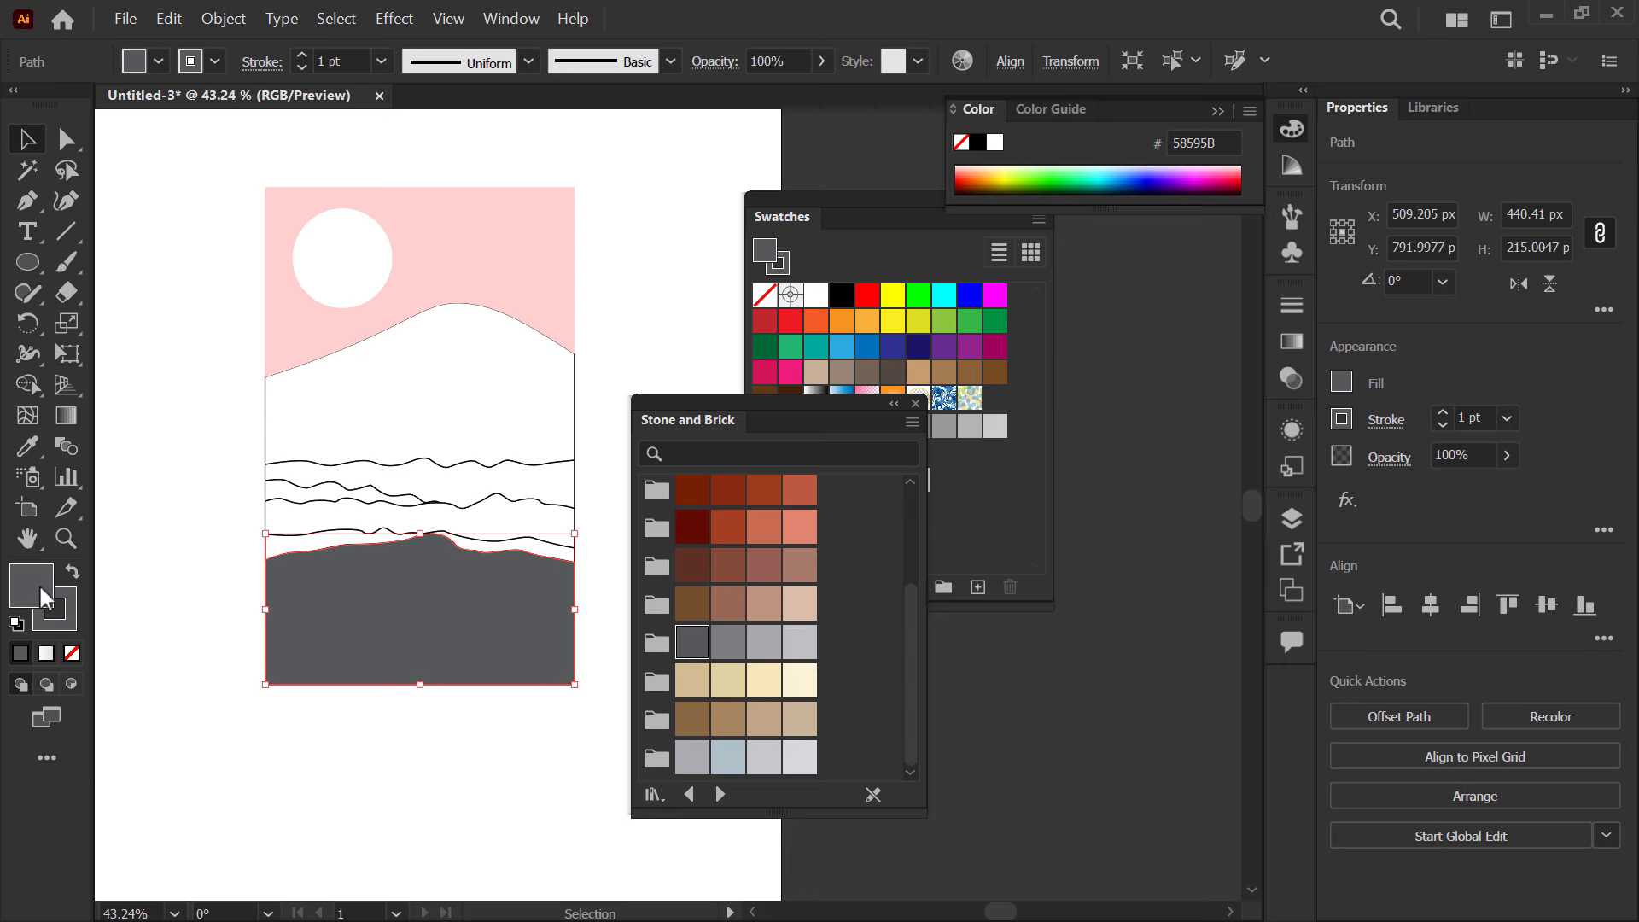
double_click(33, 602)
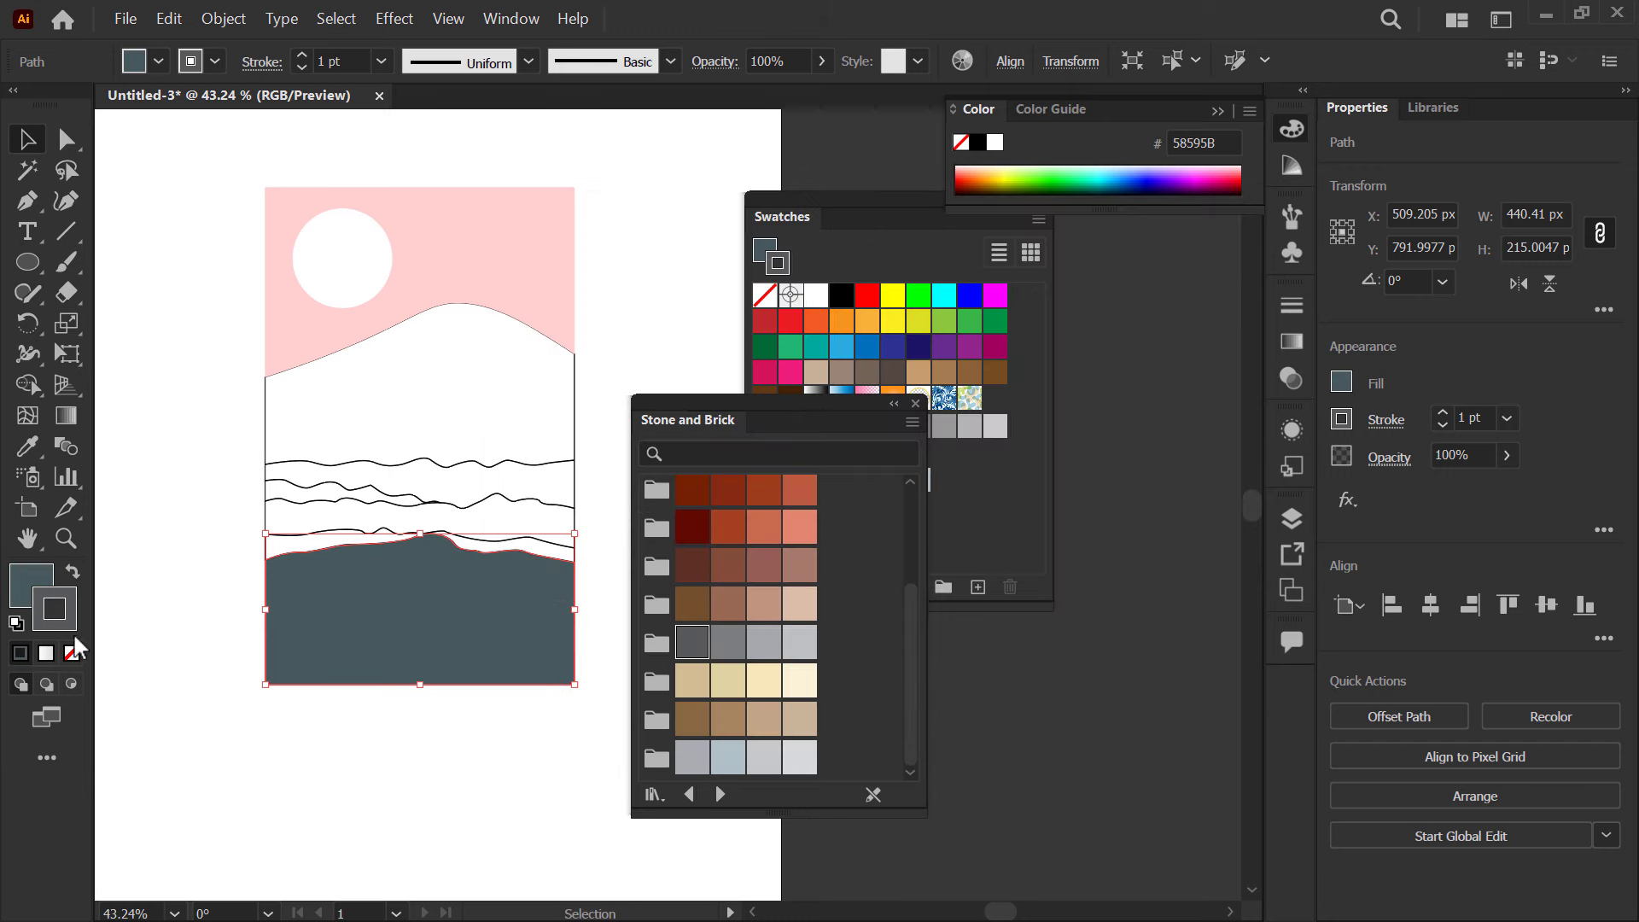
double_click(364, 725)
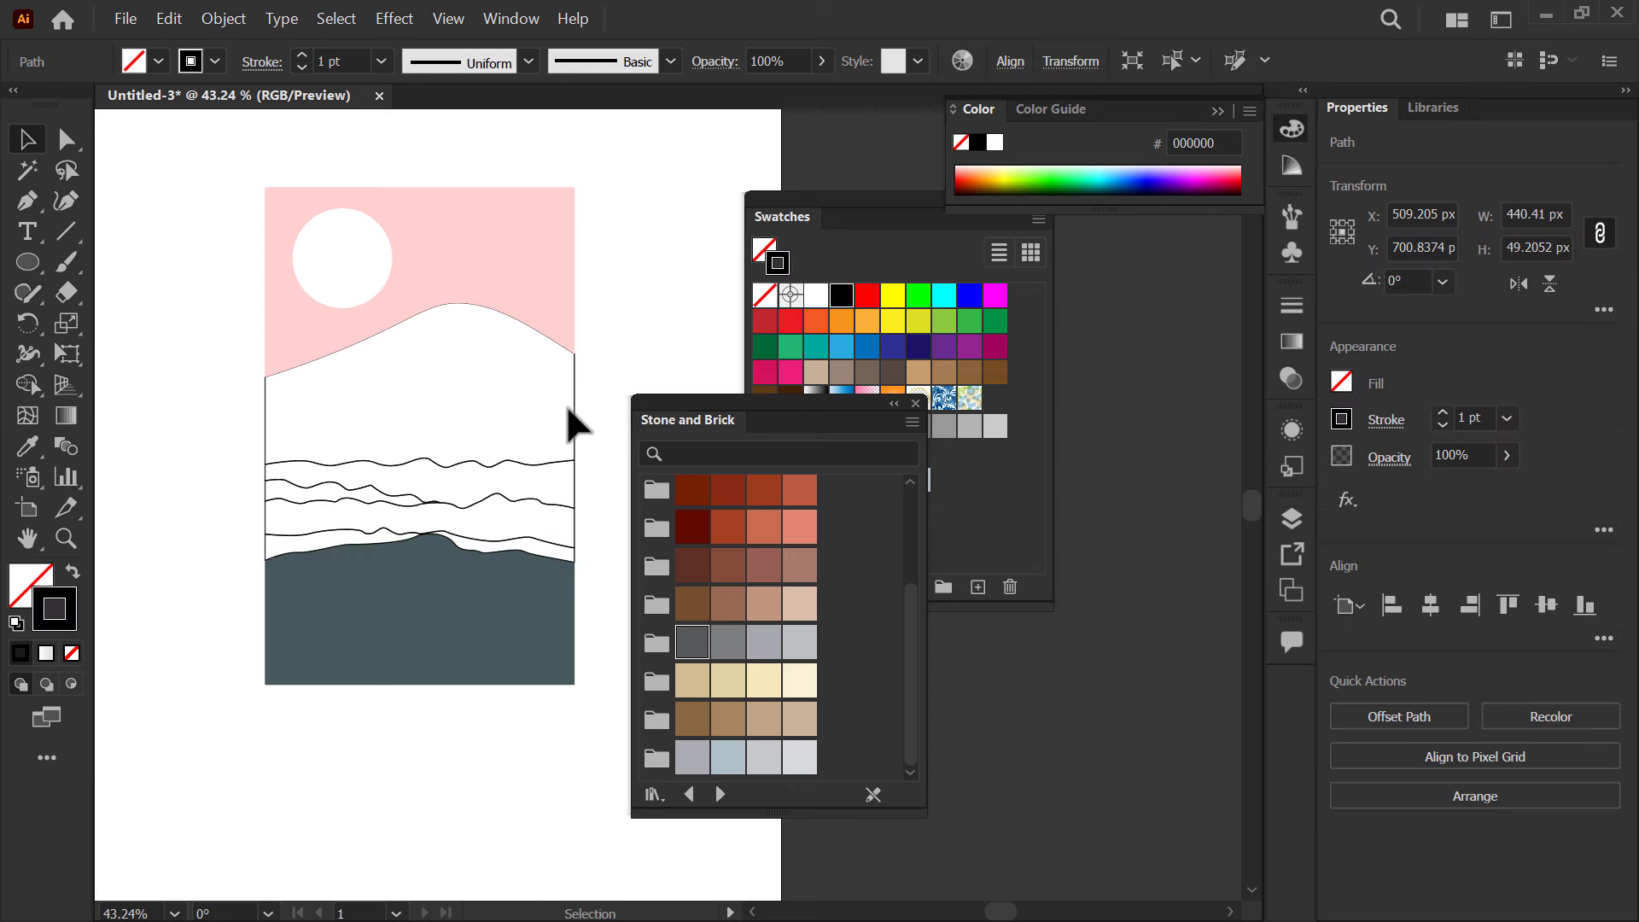
double_click(588, 409)
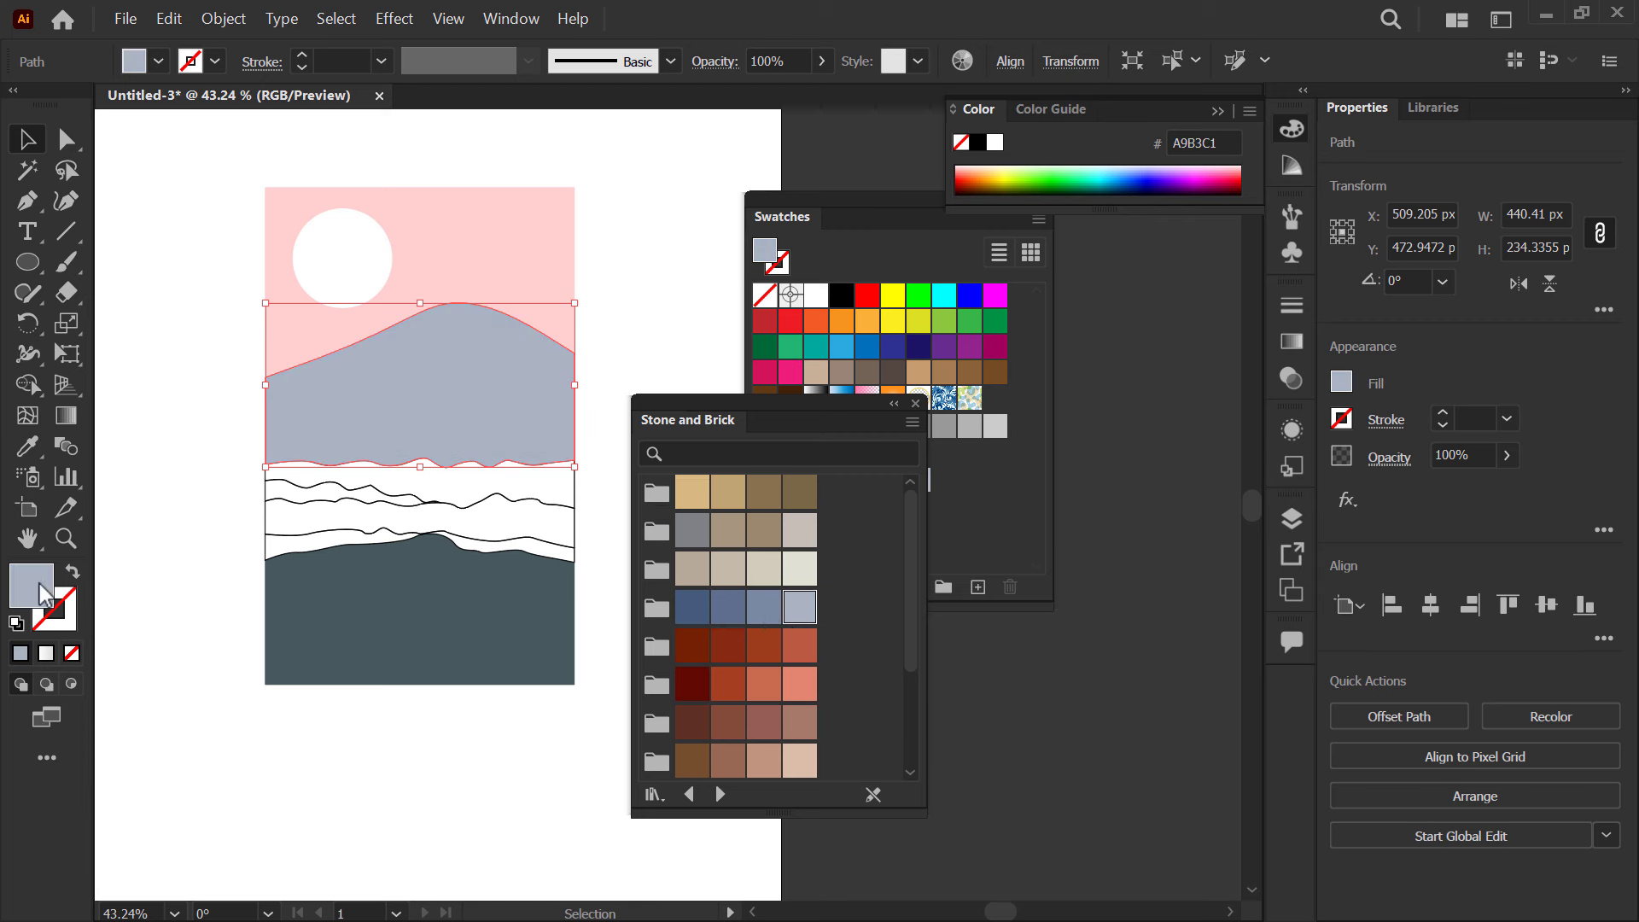
- Confirm lavender C2B3C1 for the mountain, undo the tan wave fill and give the lowest wave band a blue-grey fill
double_click(47, 600)
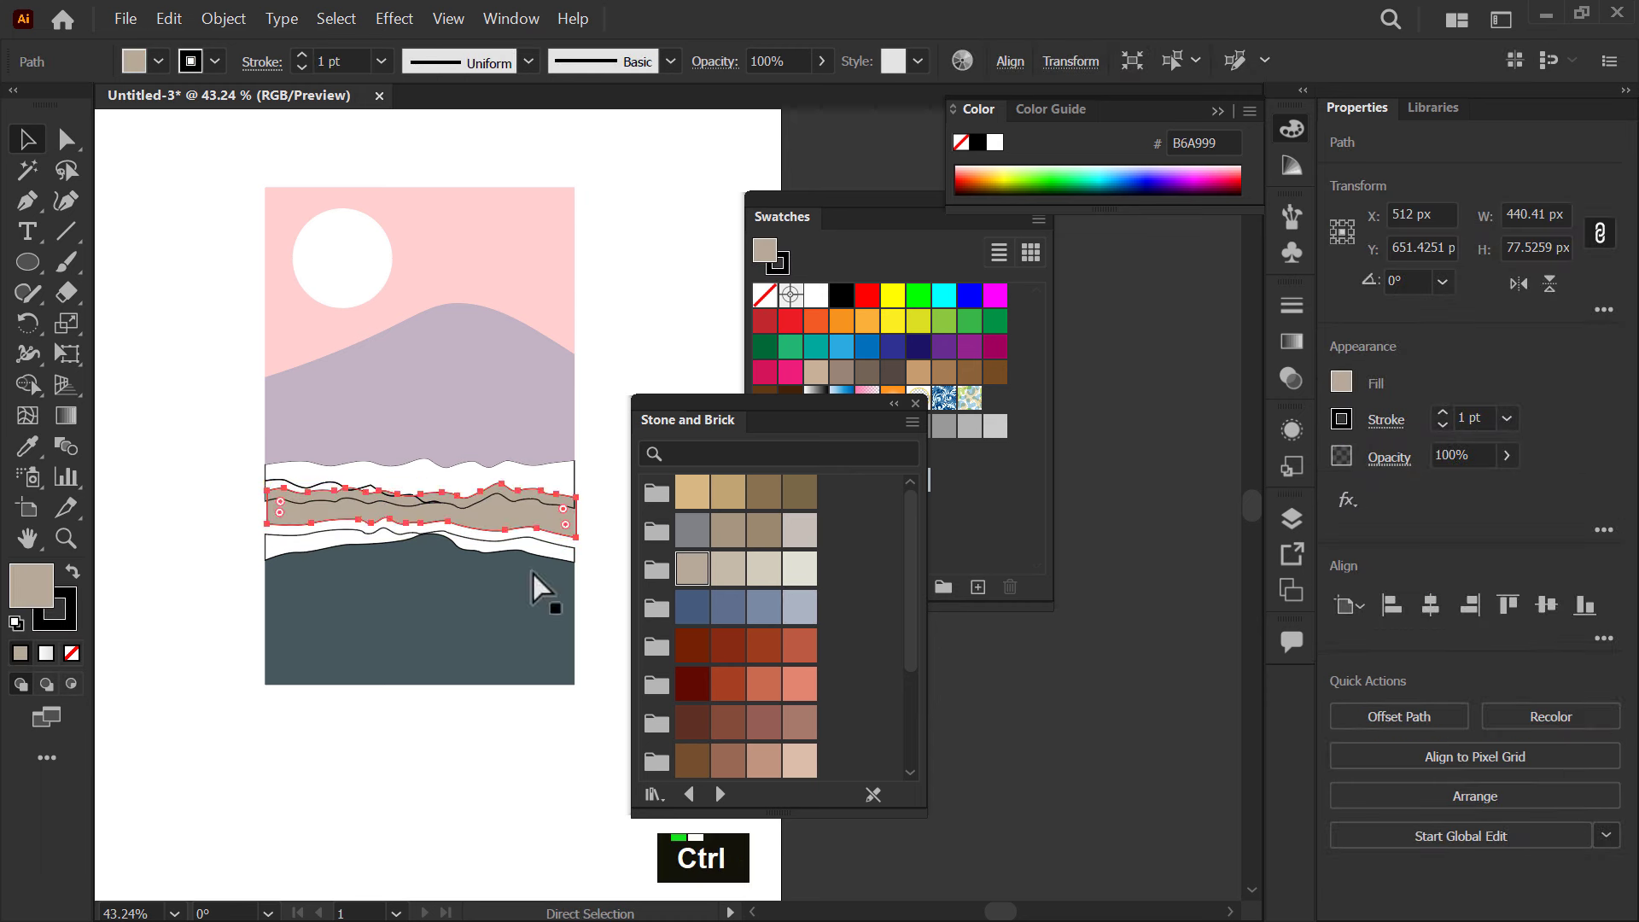
left_click(328, 509)
key("ctrl+z")
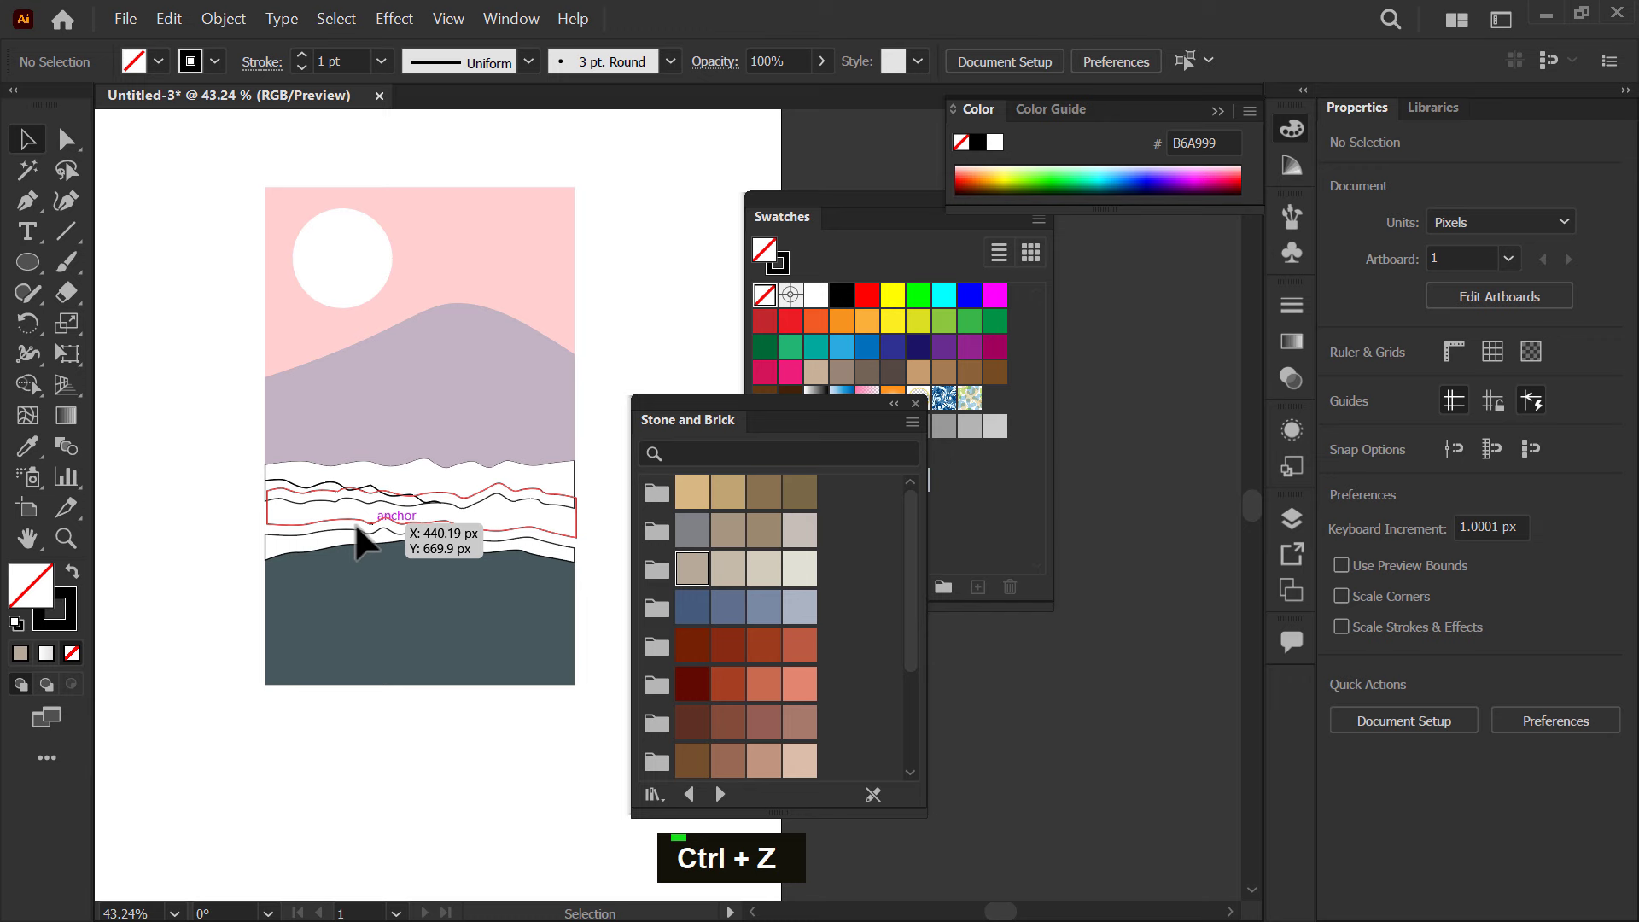
key("ctrl+z")
key("z")
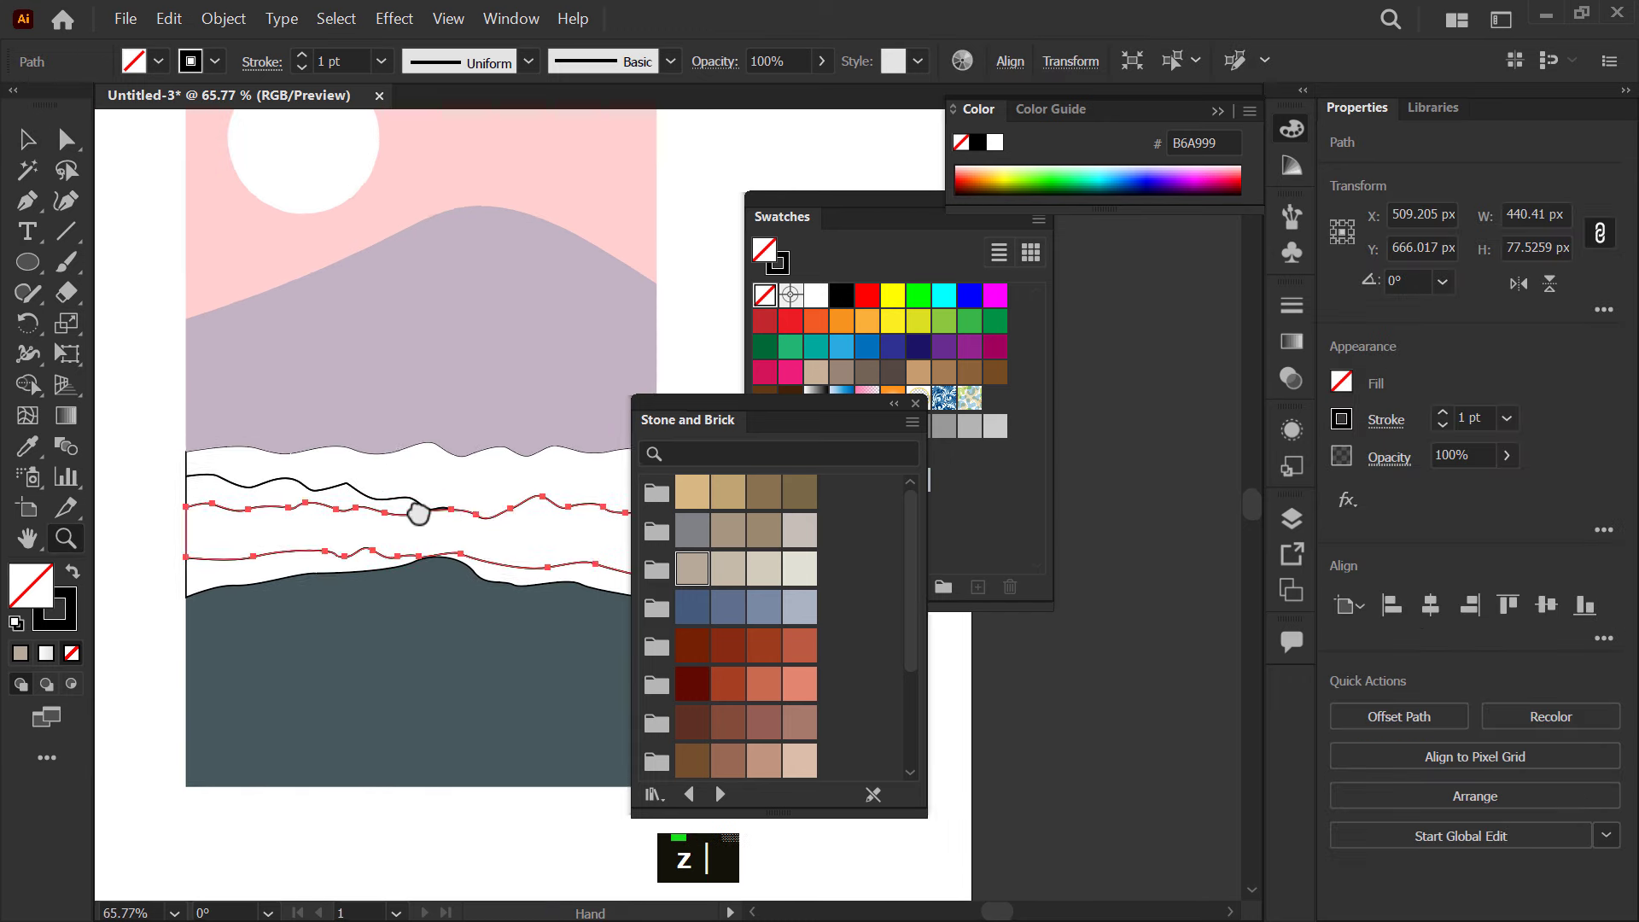
type("z")
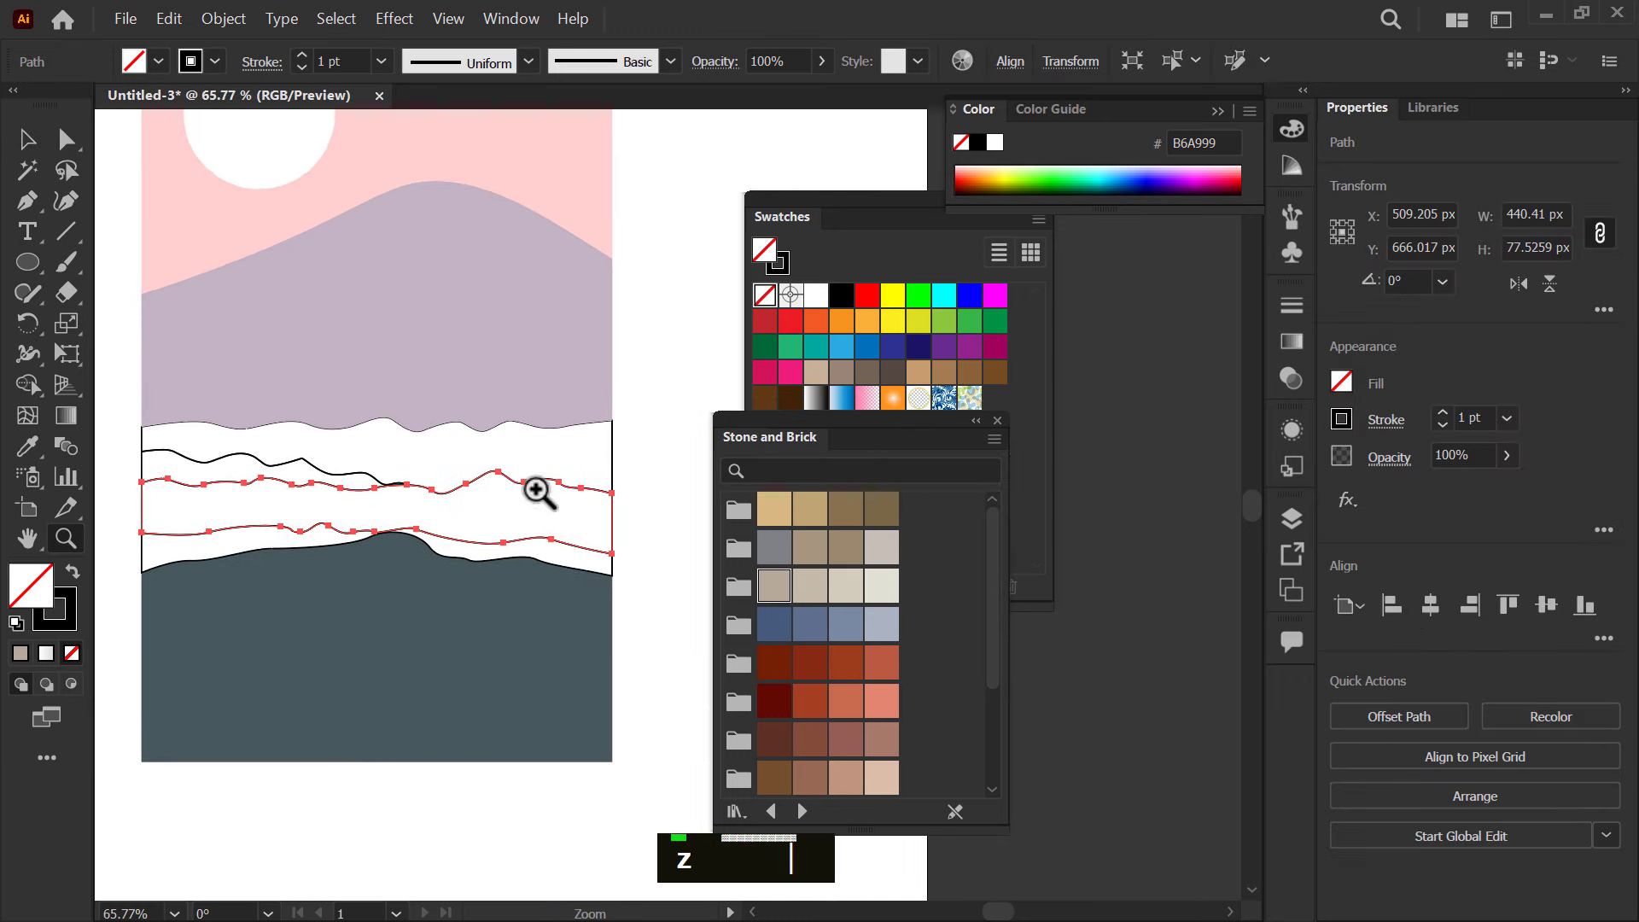
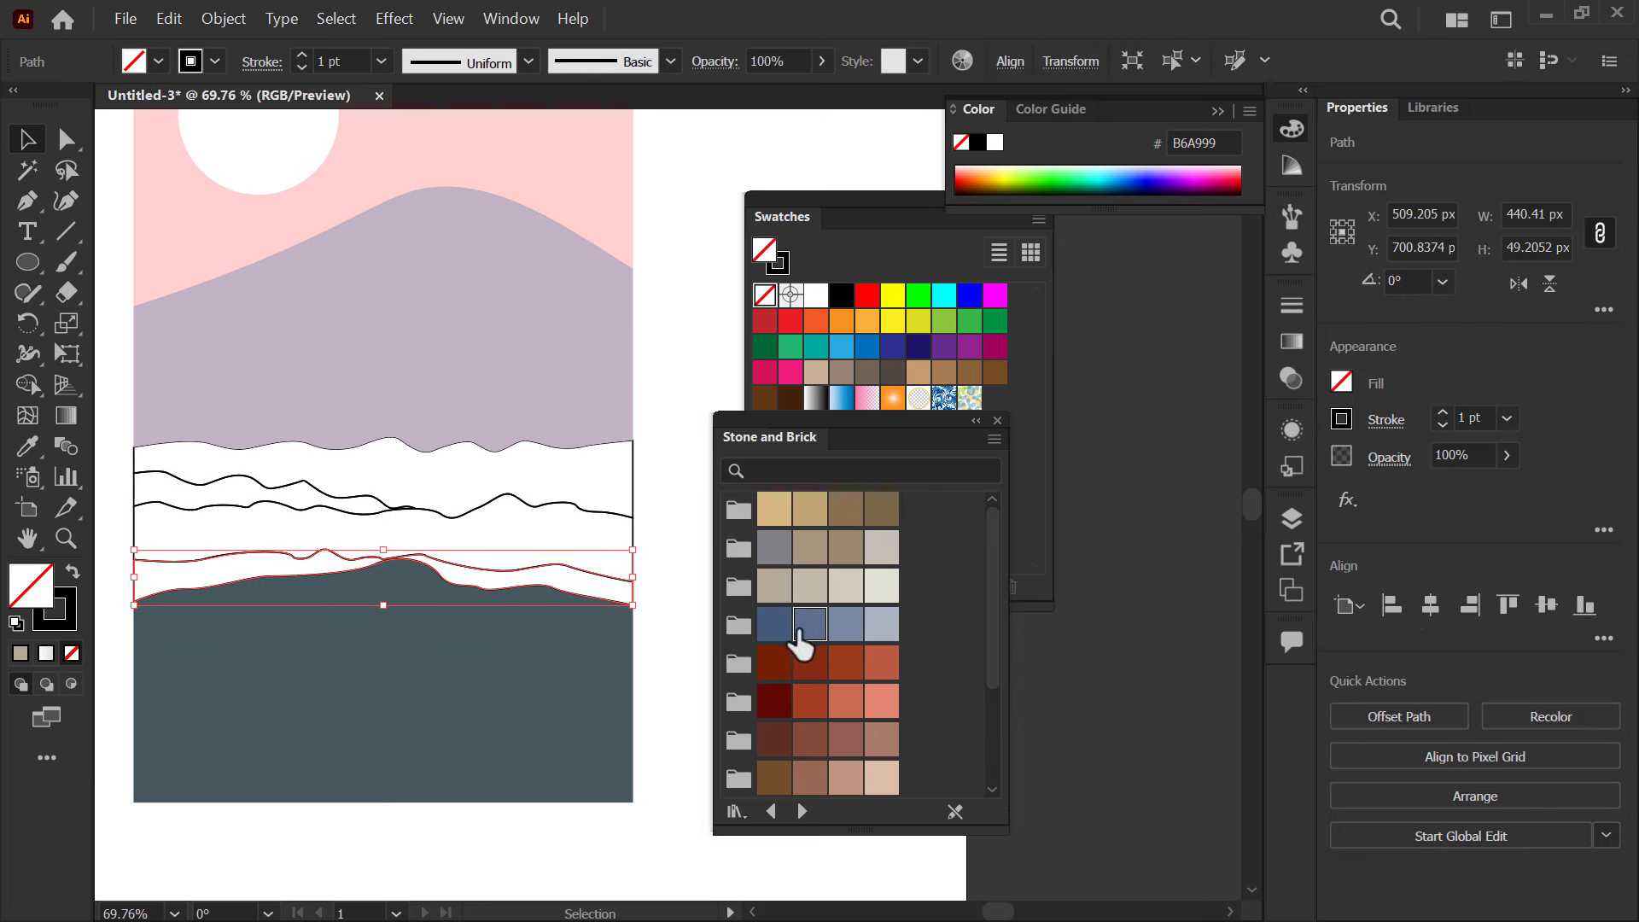
double_click(659, 548)
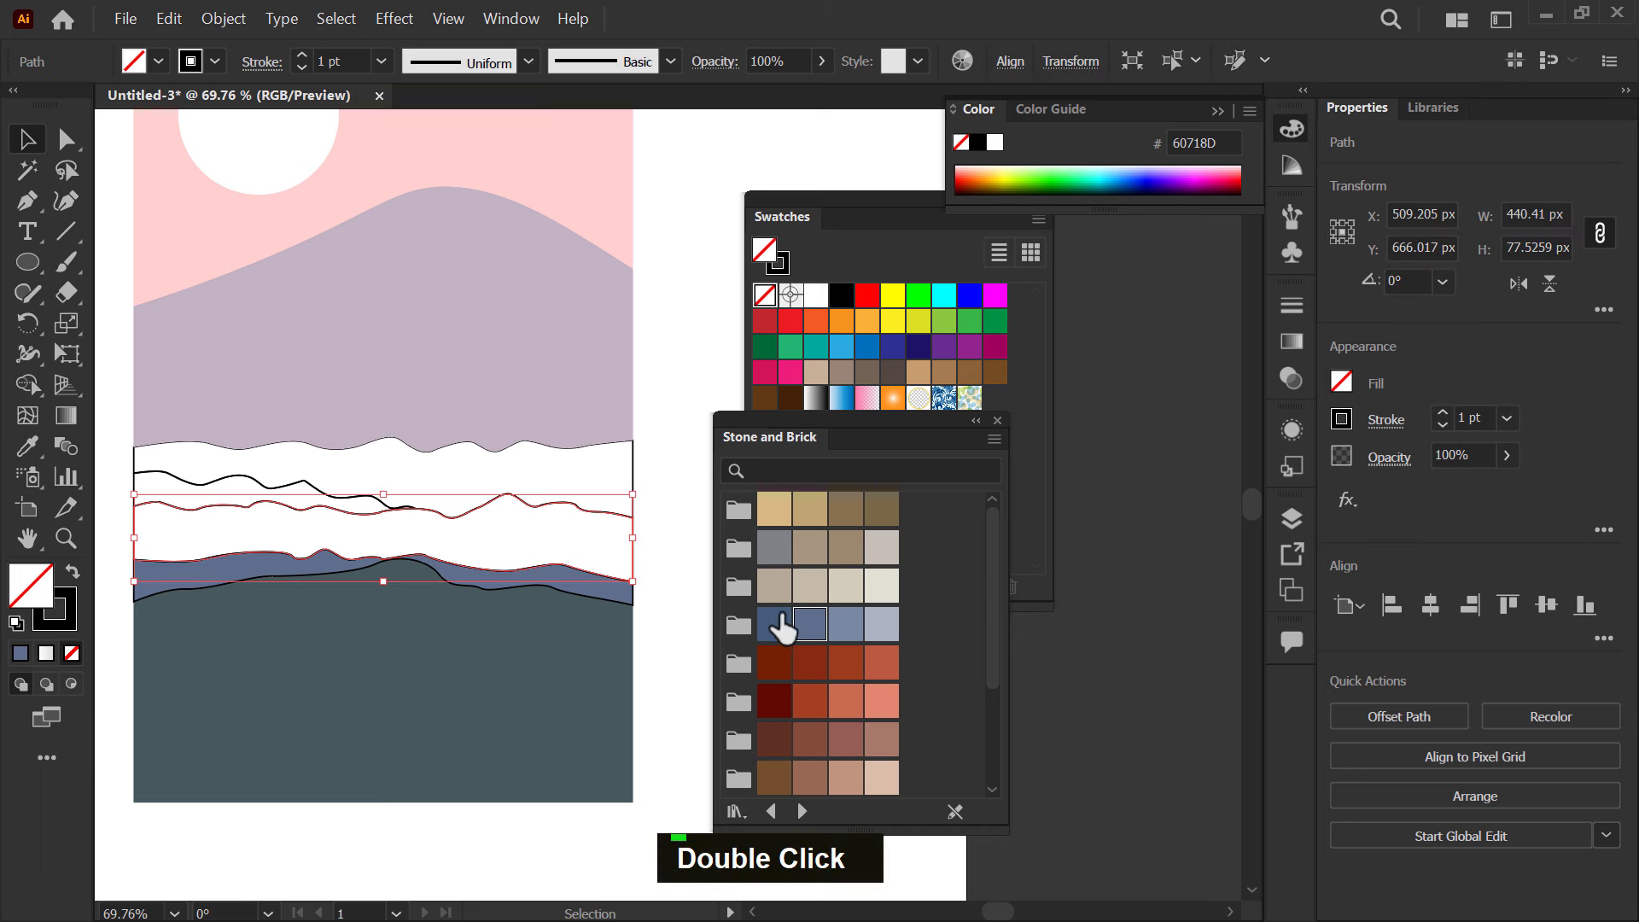
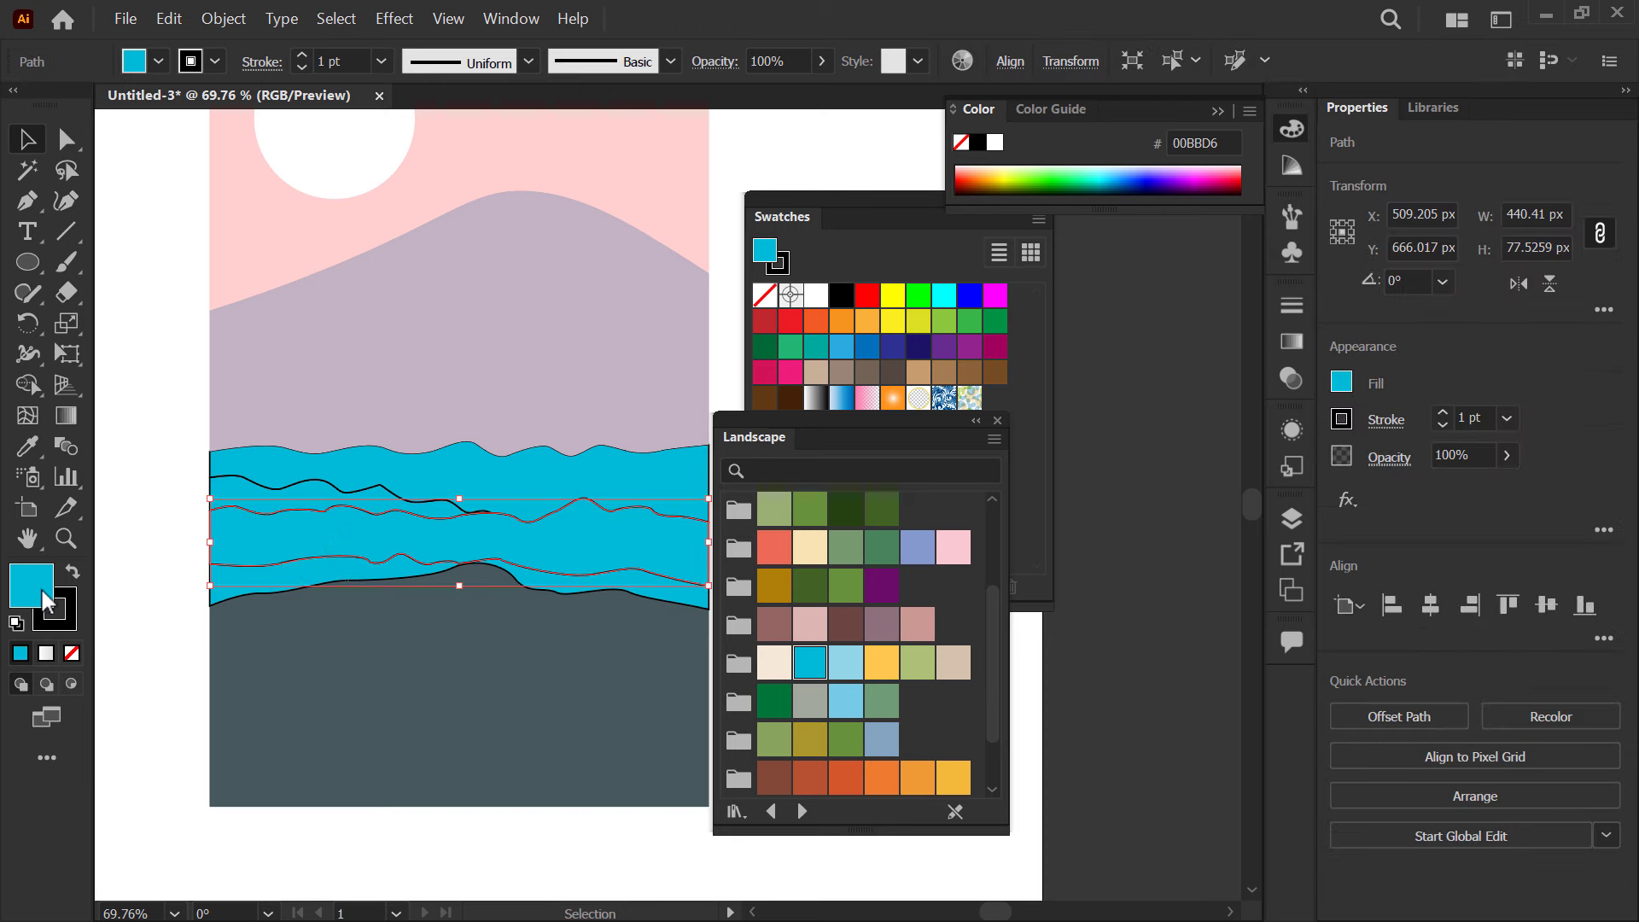
- Recolour each wave band, including the small inner wave, to a distinct cyan shade
double_click(54, 601)
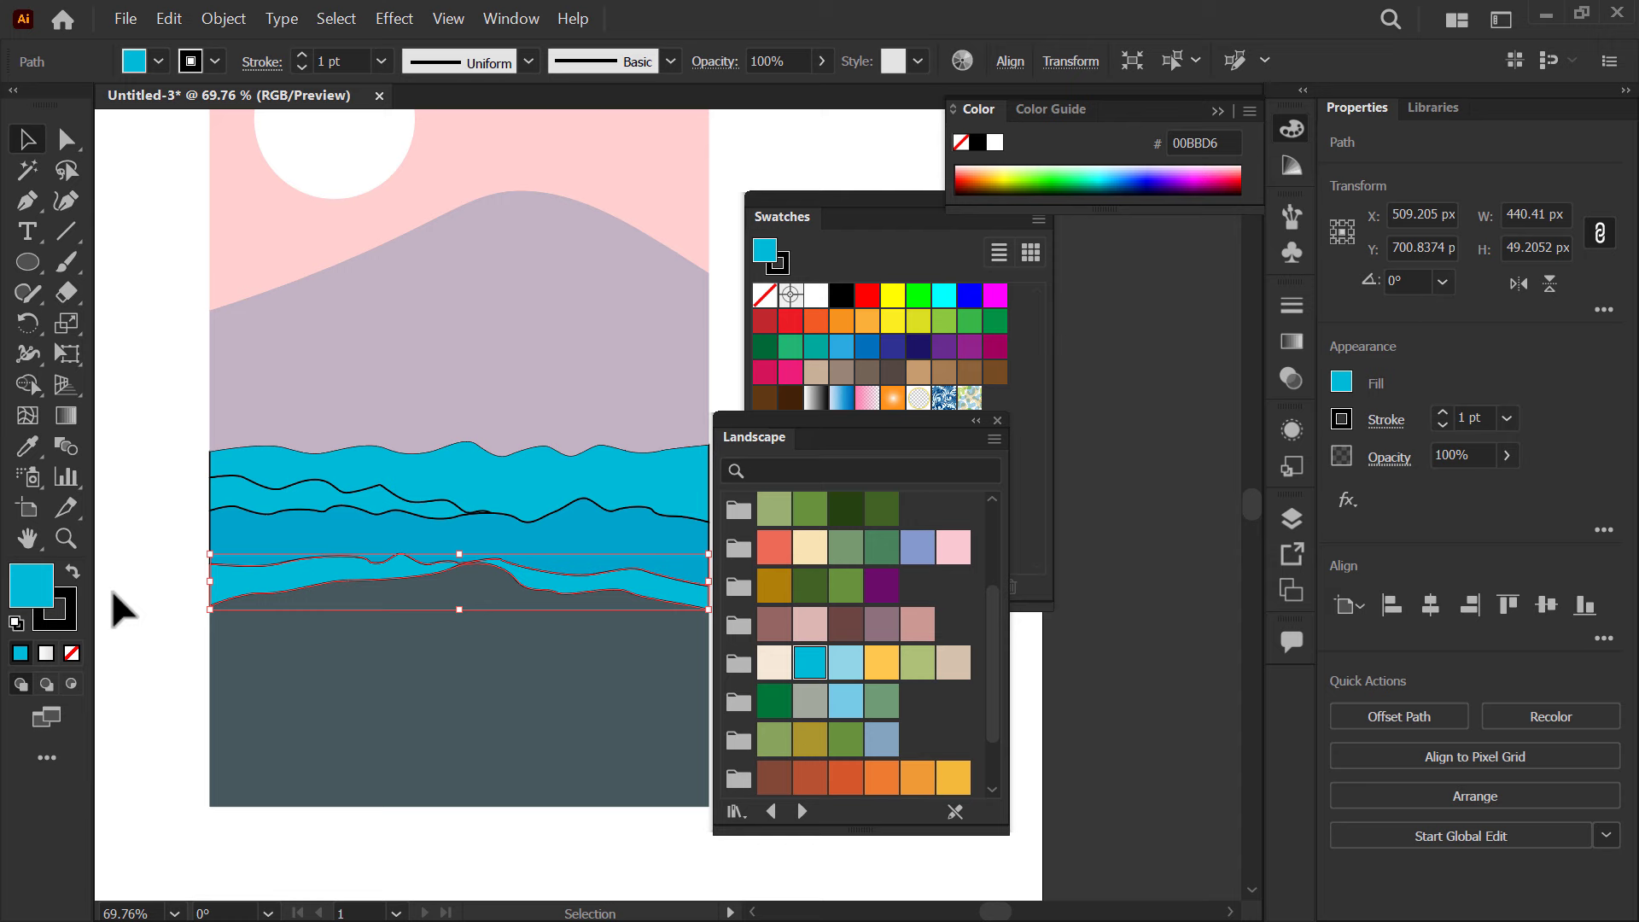
double_click(49, 607)
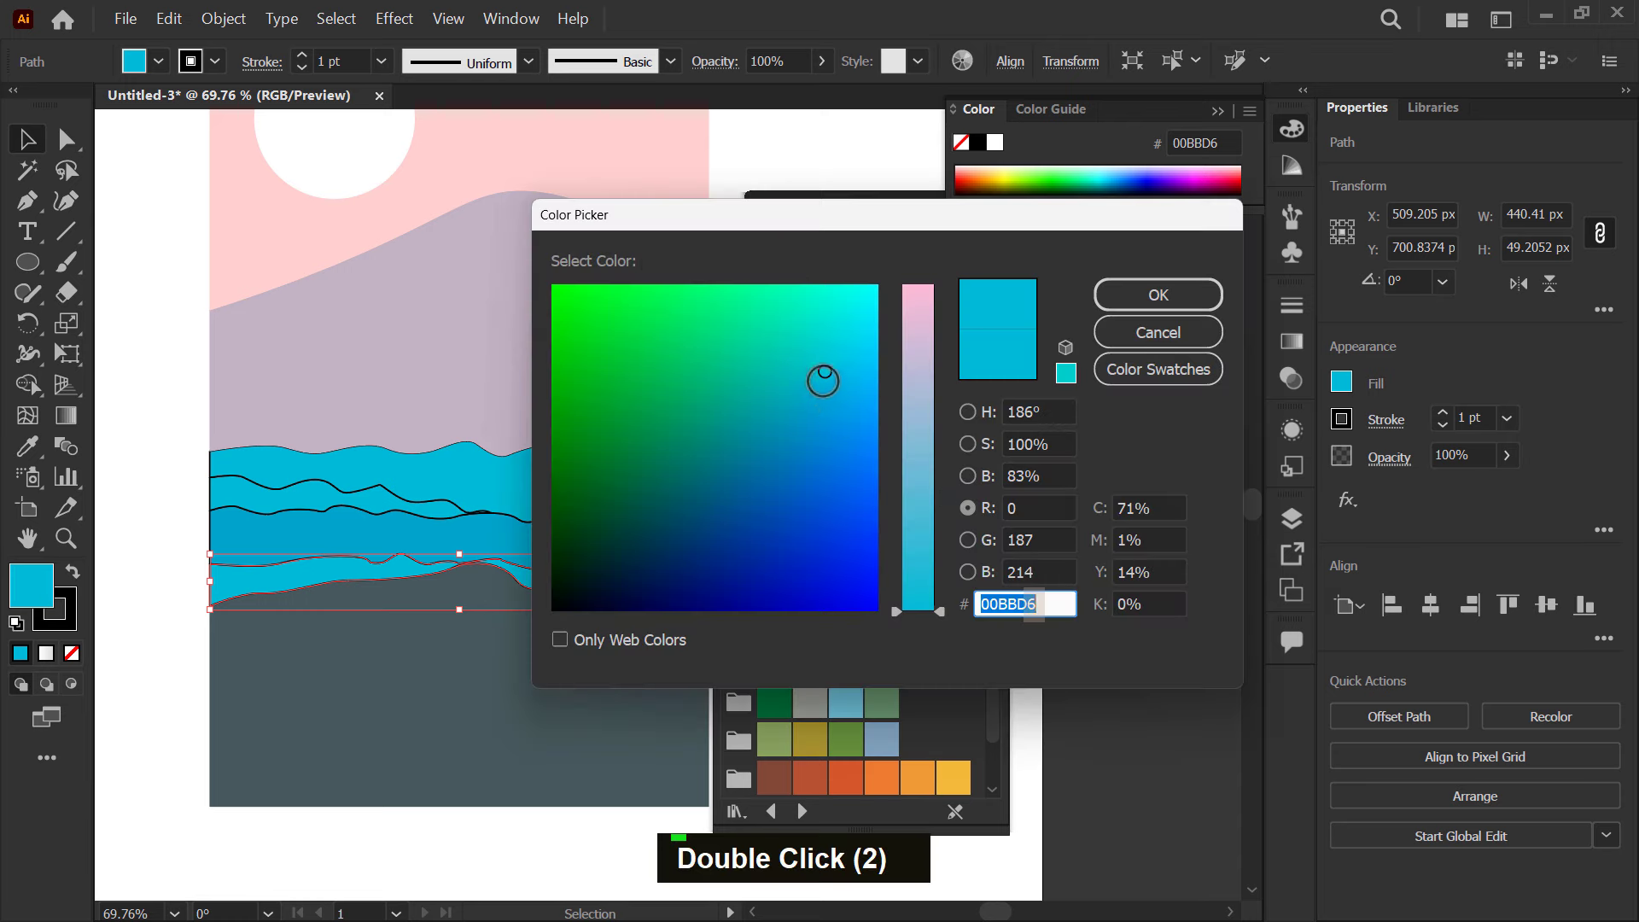
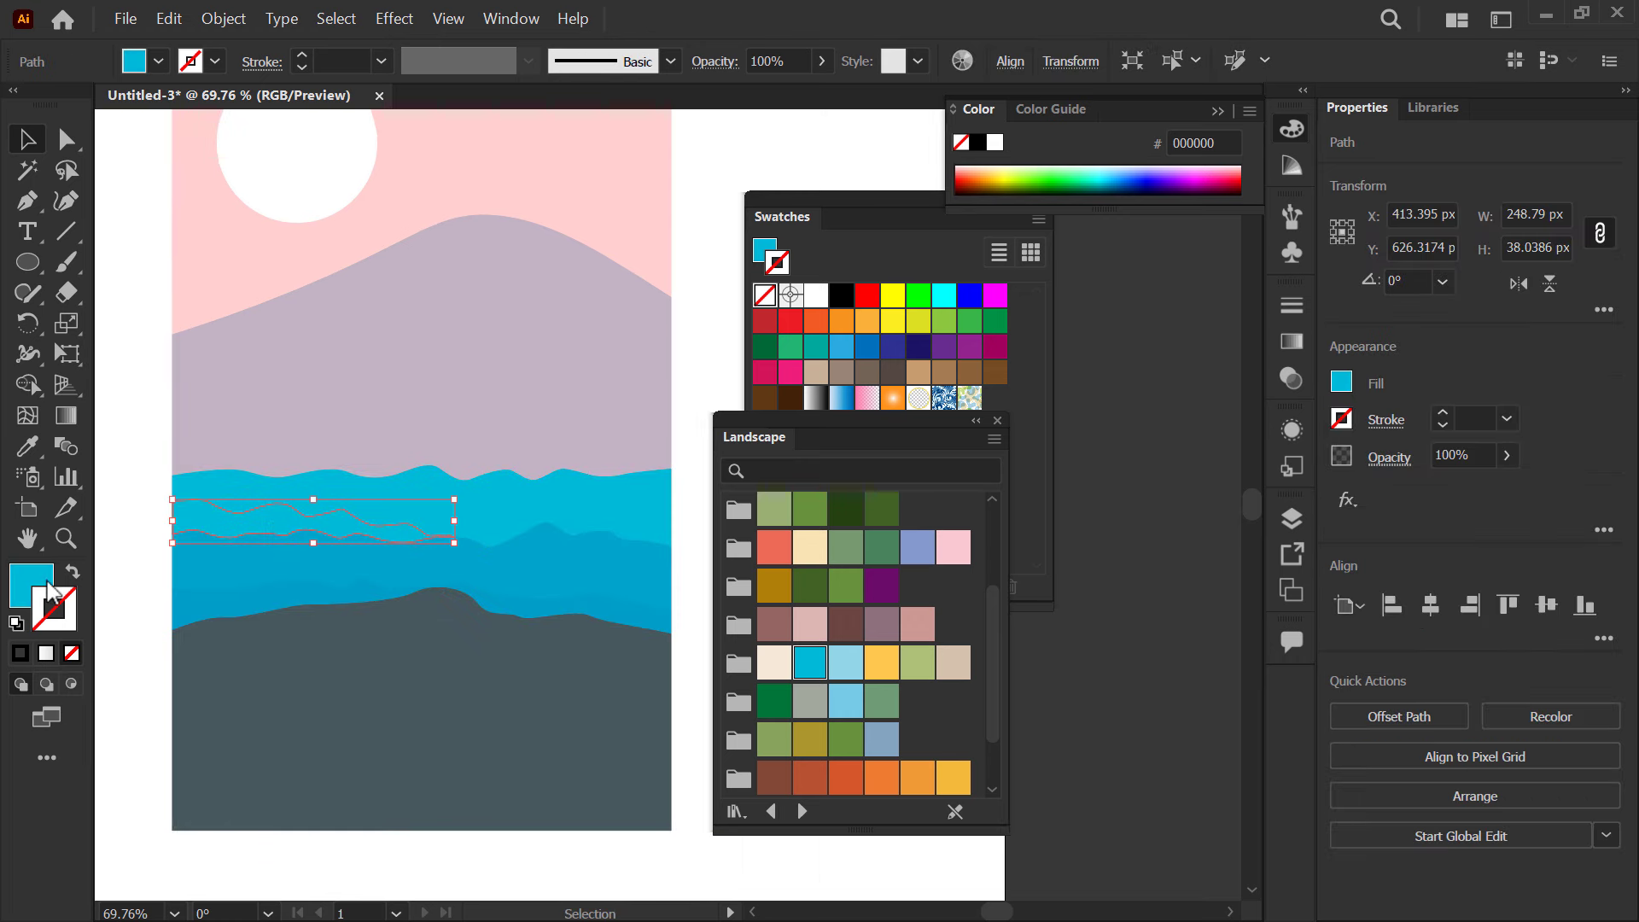
double_click(55, 593)
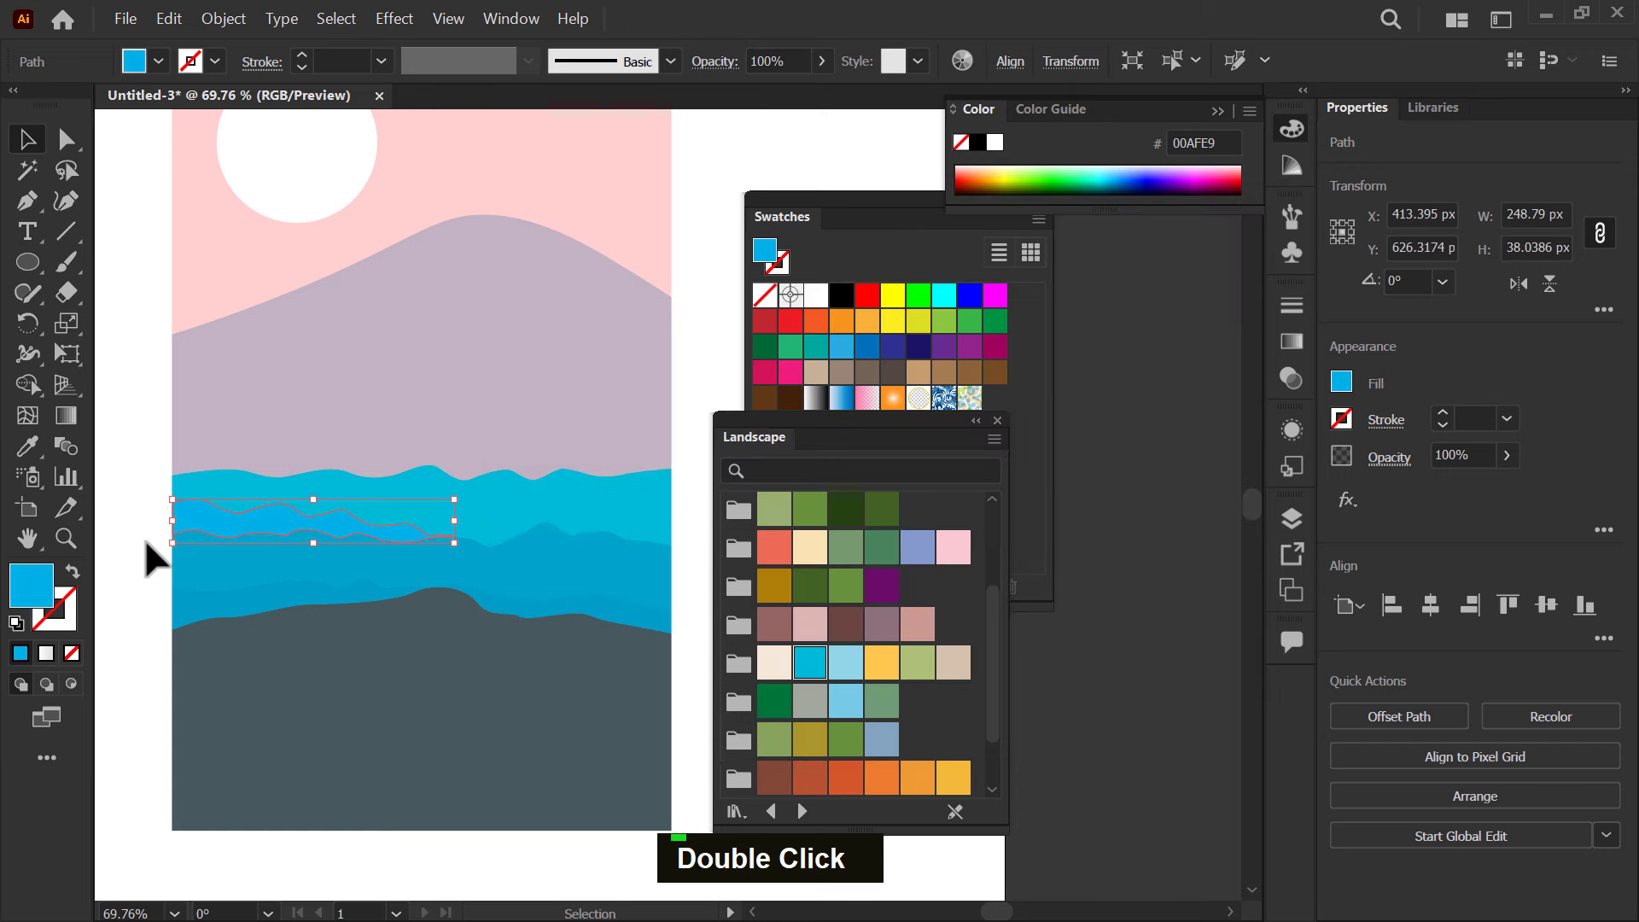
key("space")
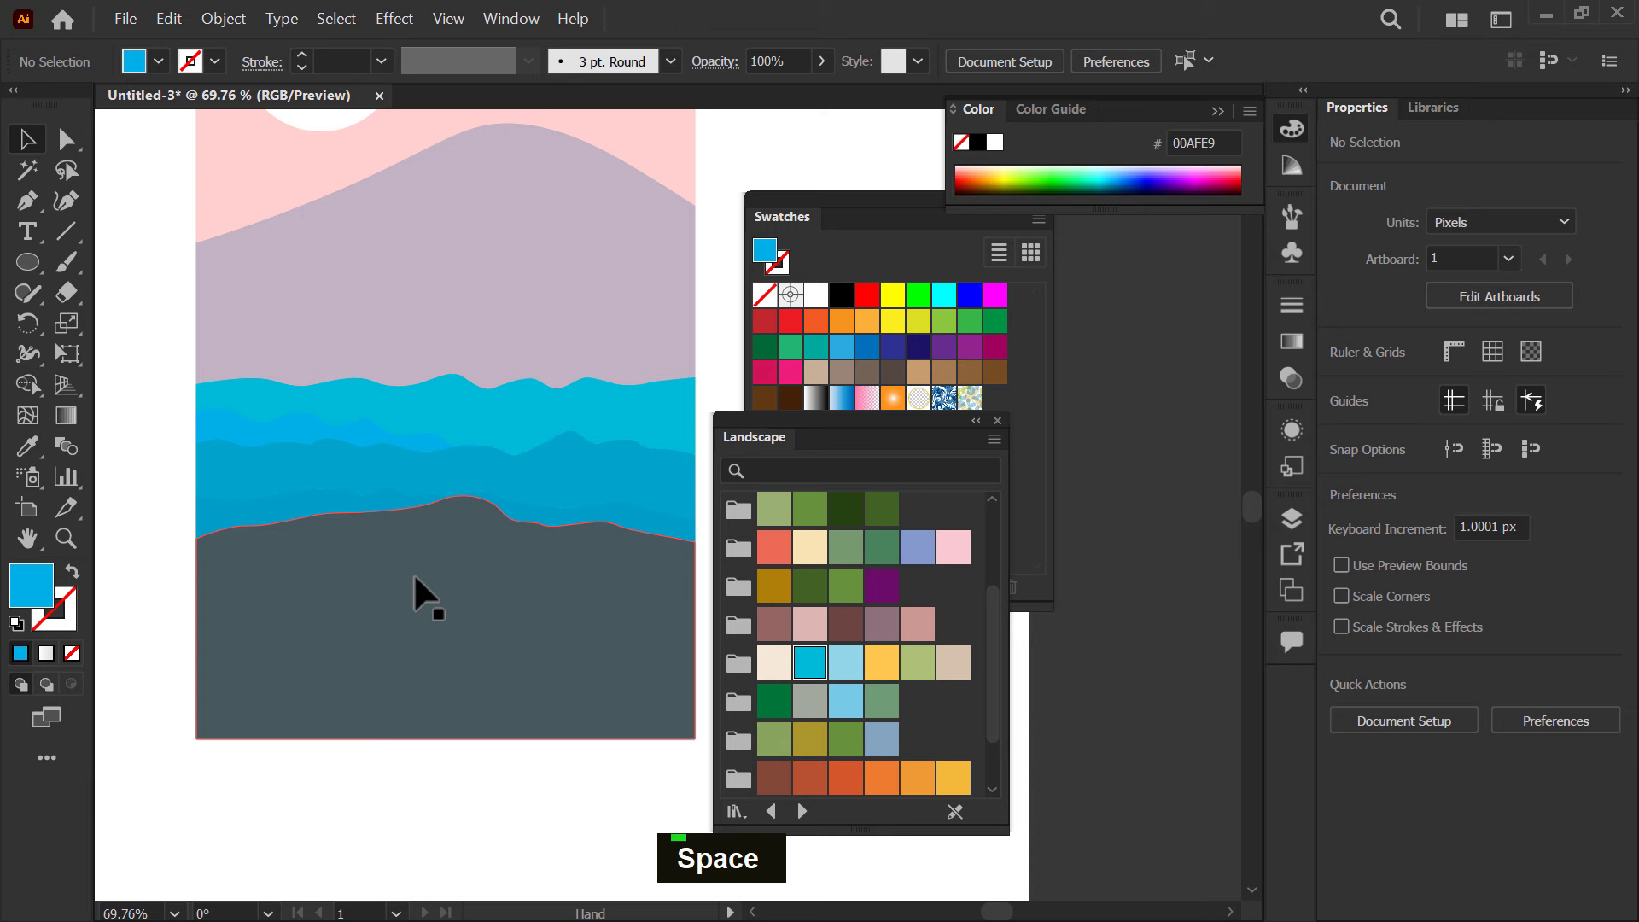
- Darken the hill fill to deep purple-grey #474346 and zoom out to the whole poster
double_click(46, 608)
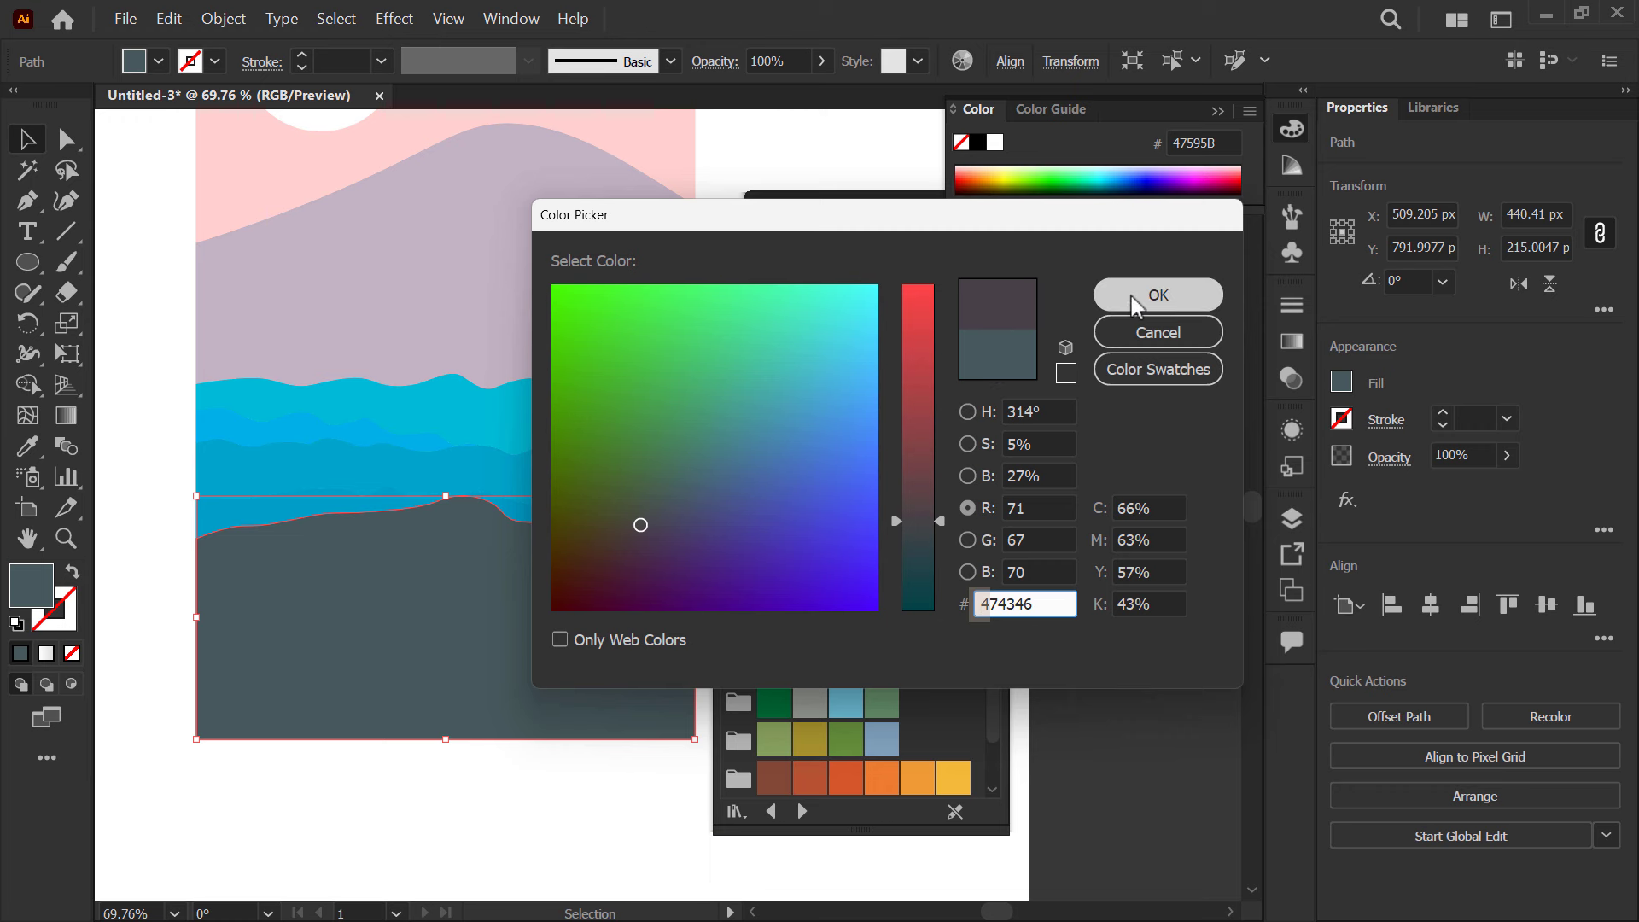
key("space")
double_click(451, 425)
key("space")
key("z")
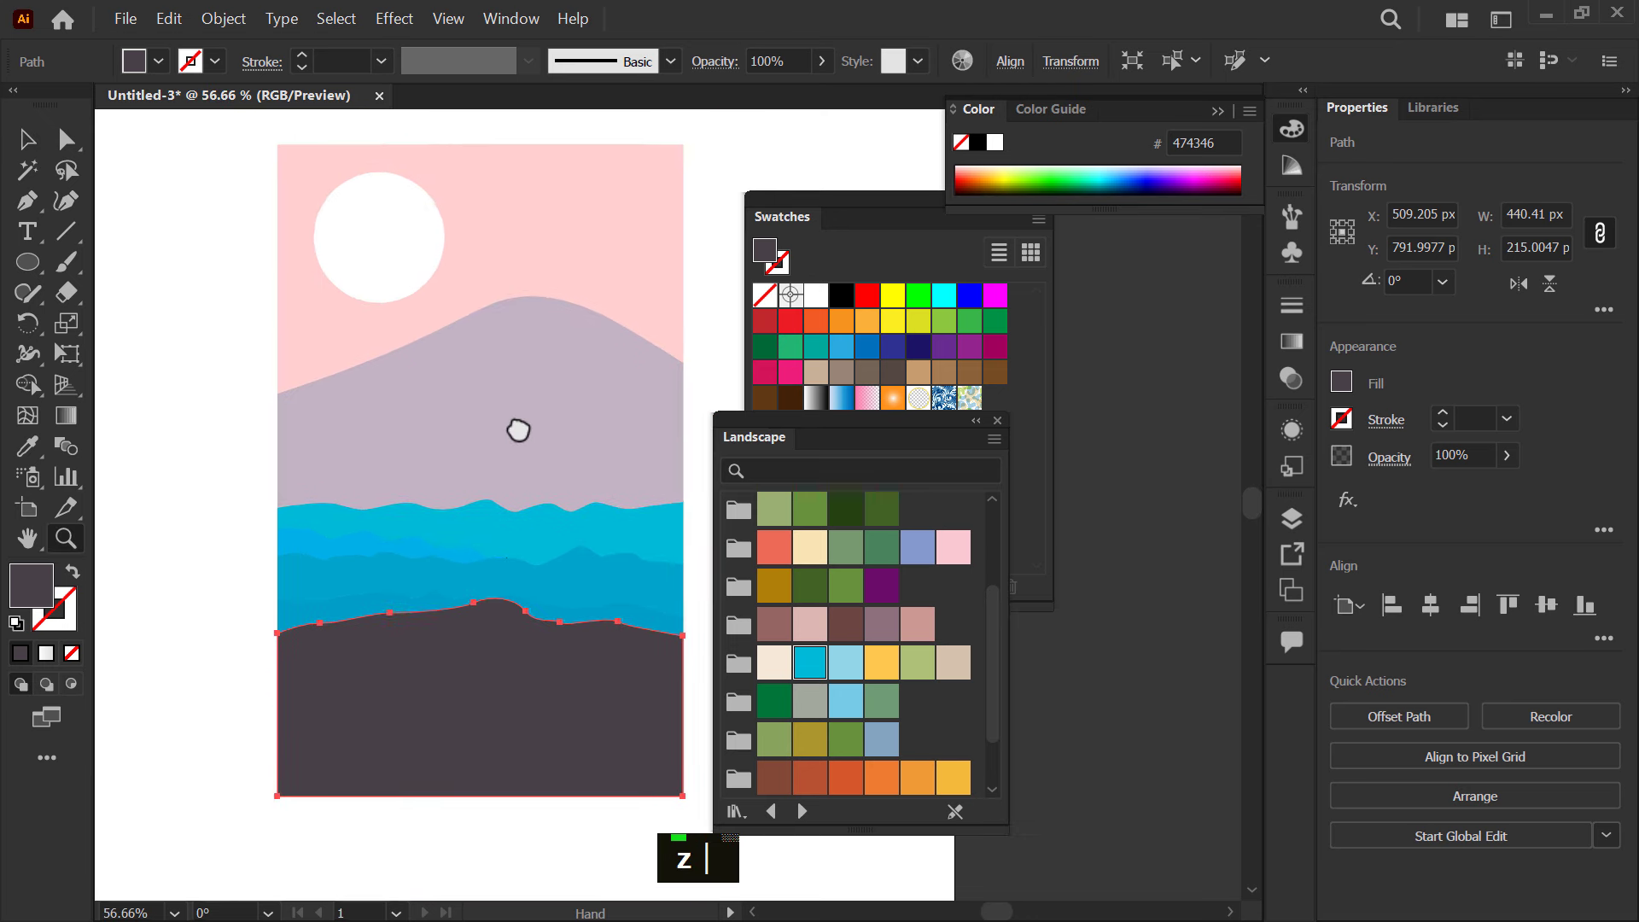
- Create Layer 3 above the artwork and lock Layers 1 and 2
type("v")
double_click(658, 402)
key("space")
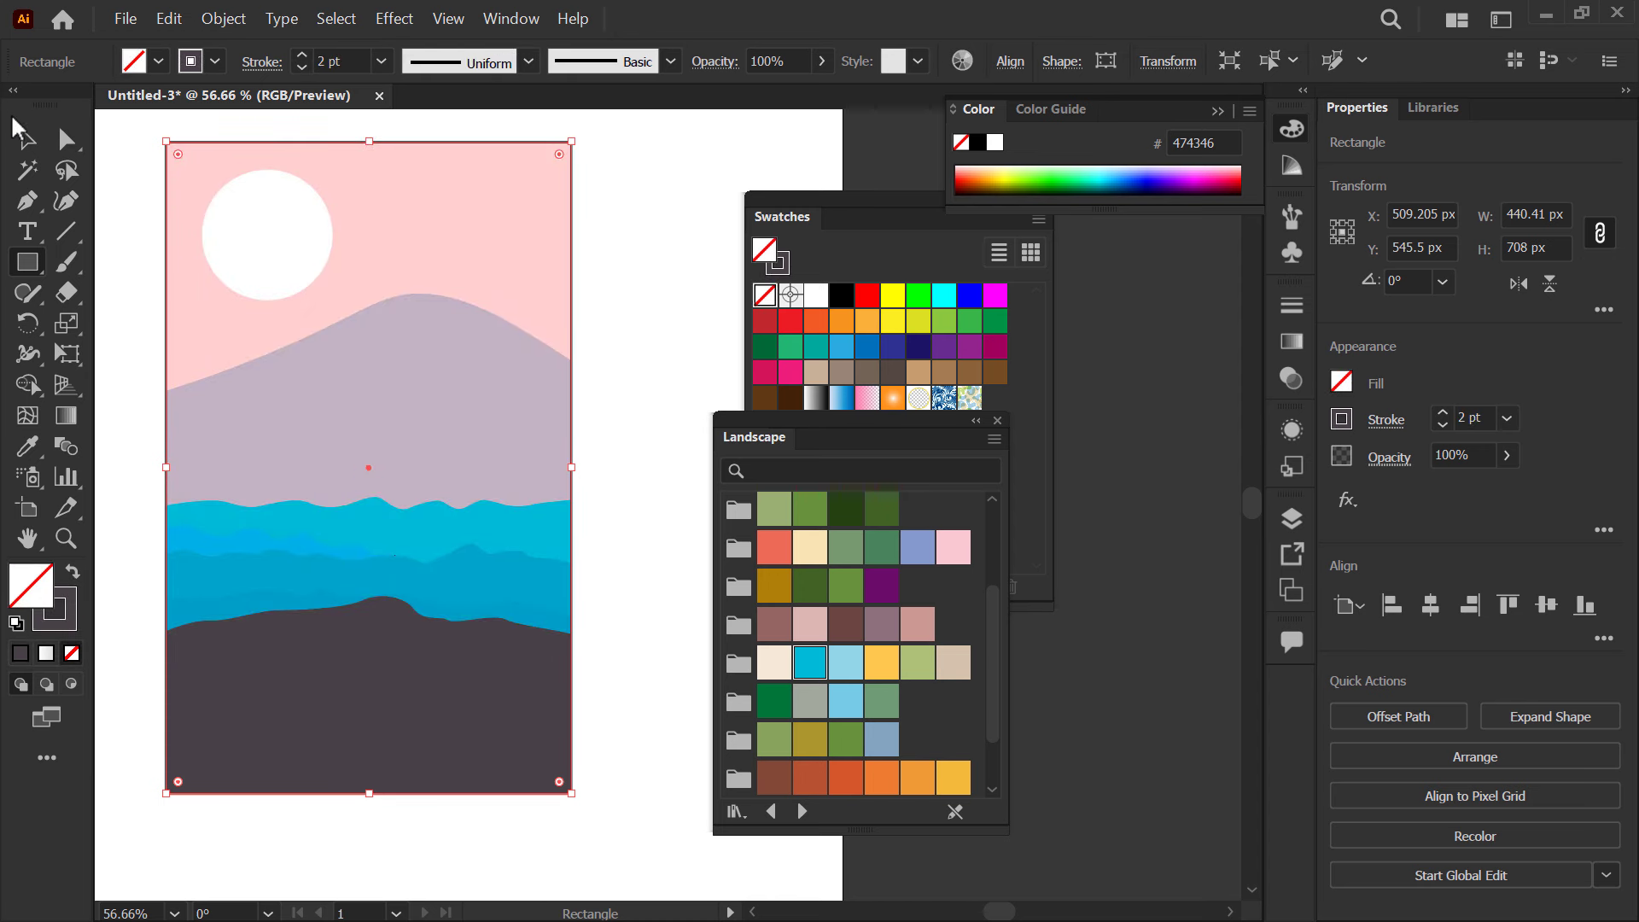
key("space")
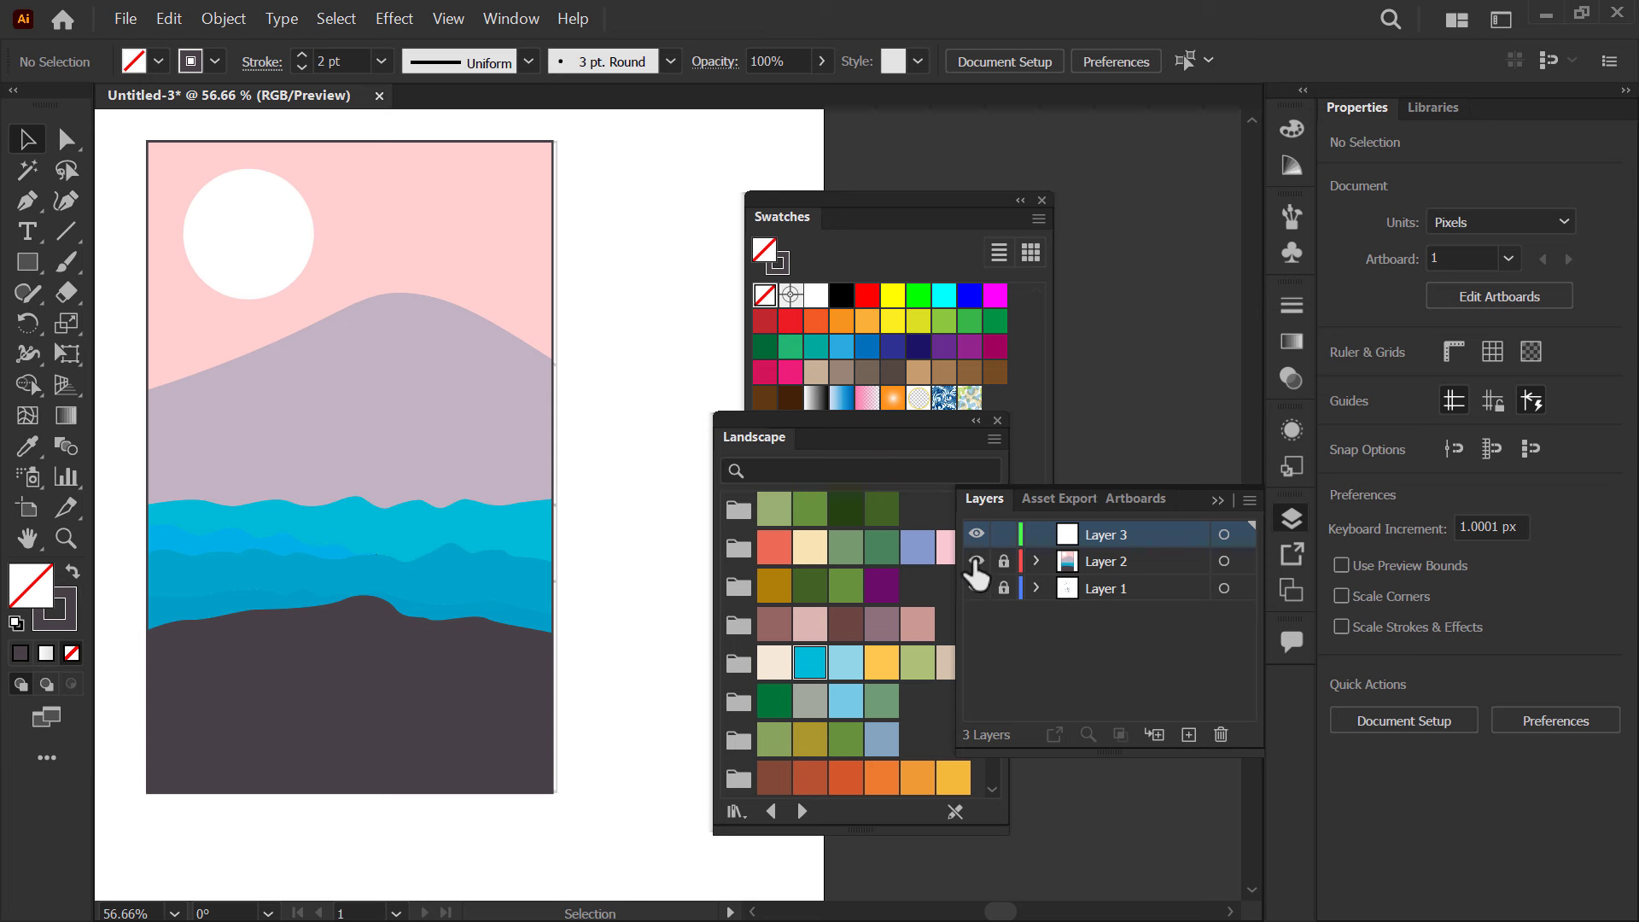
- Hide the scenery layer and zoom in on the hiker sketch
double_click(974, 548)
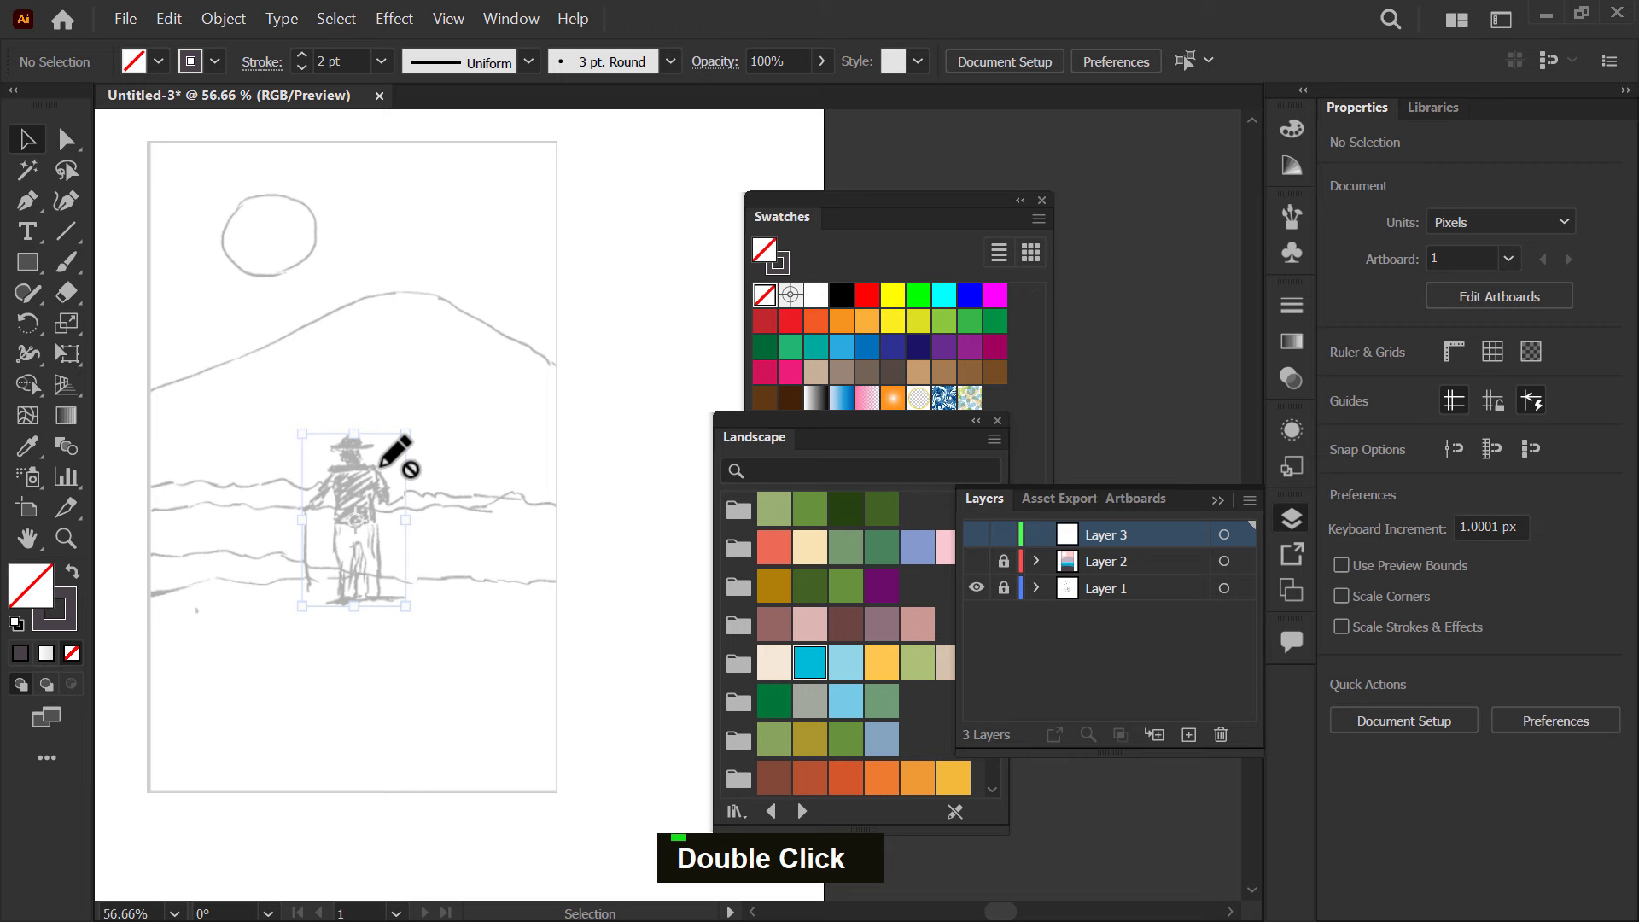
type("z")
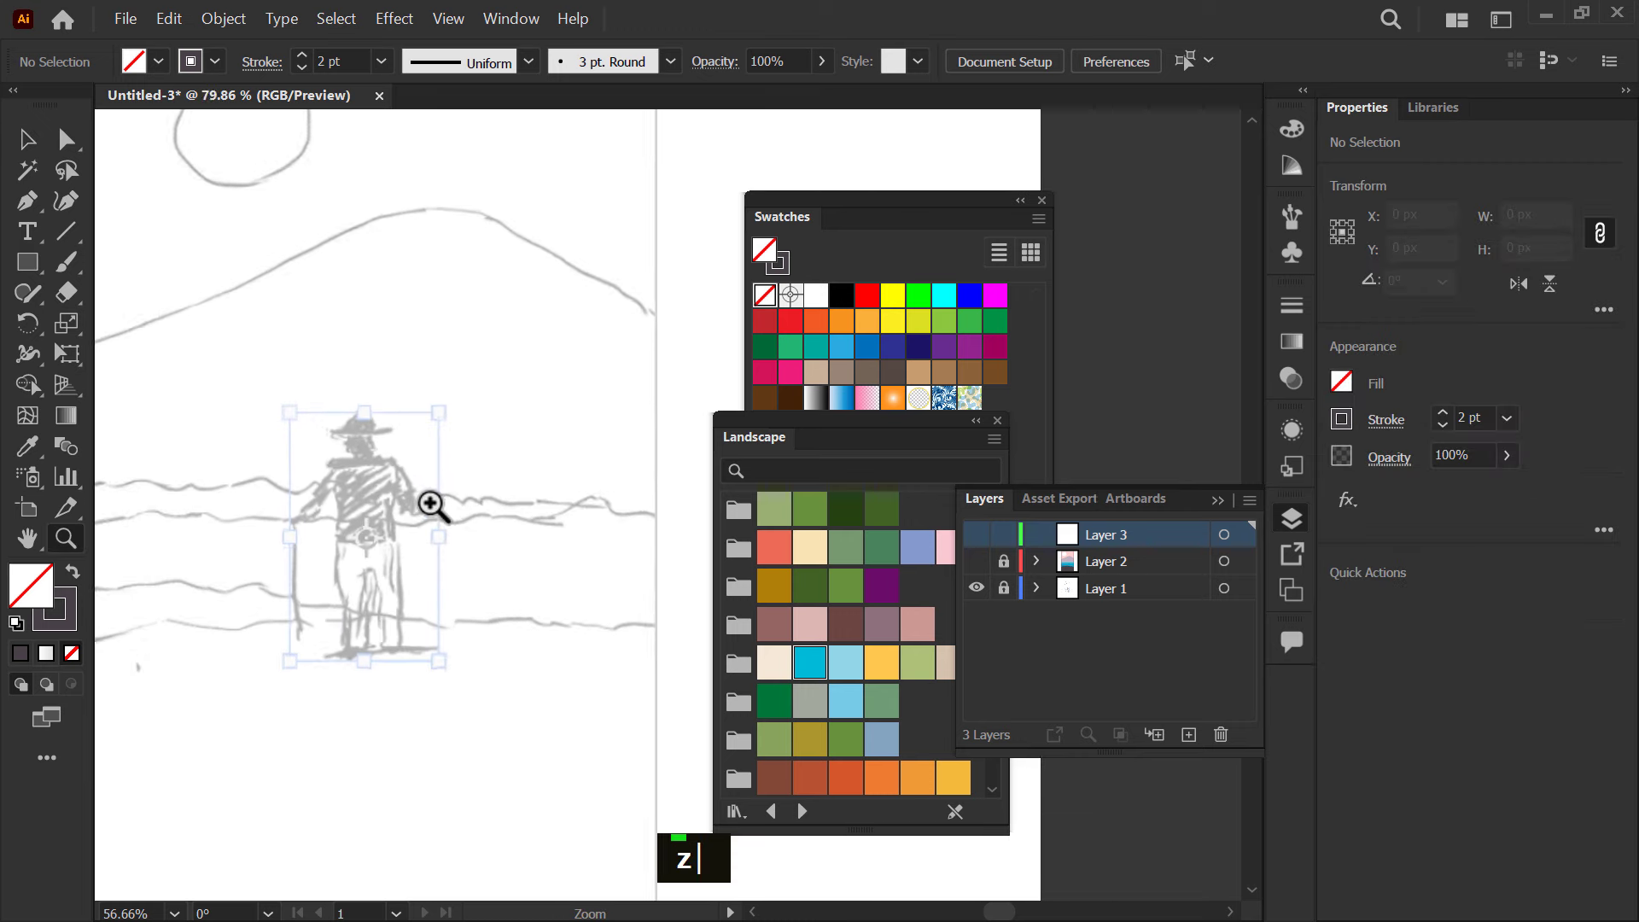
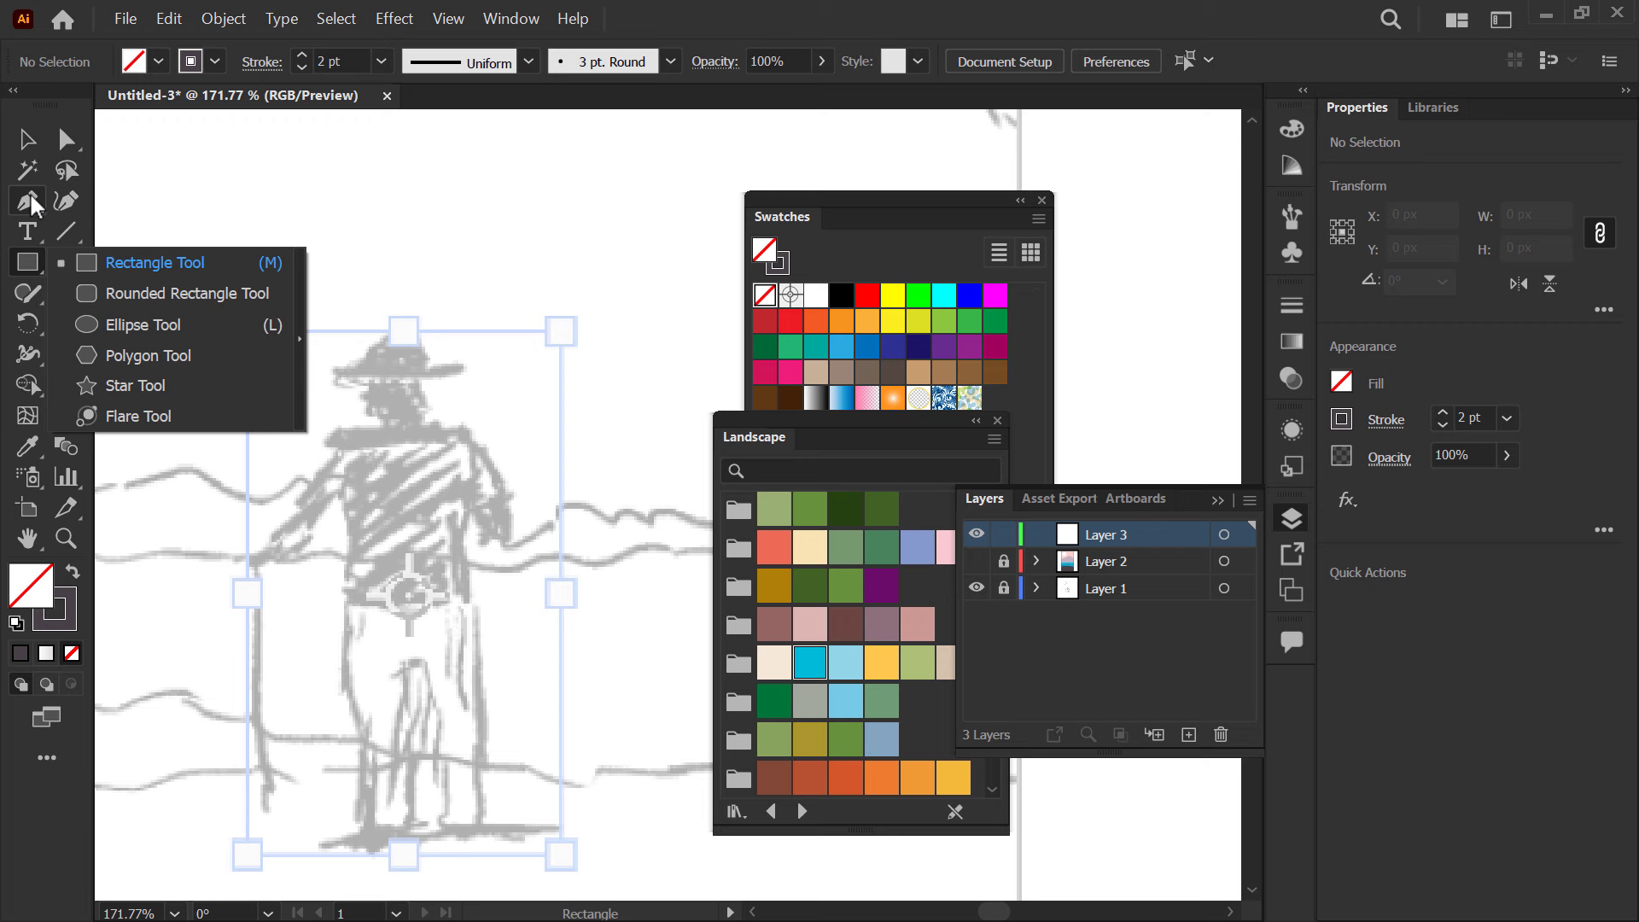
type("z")
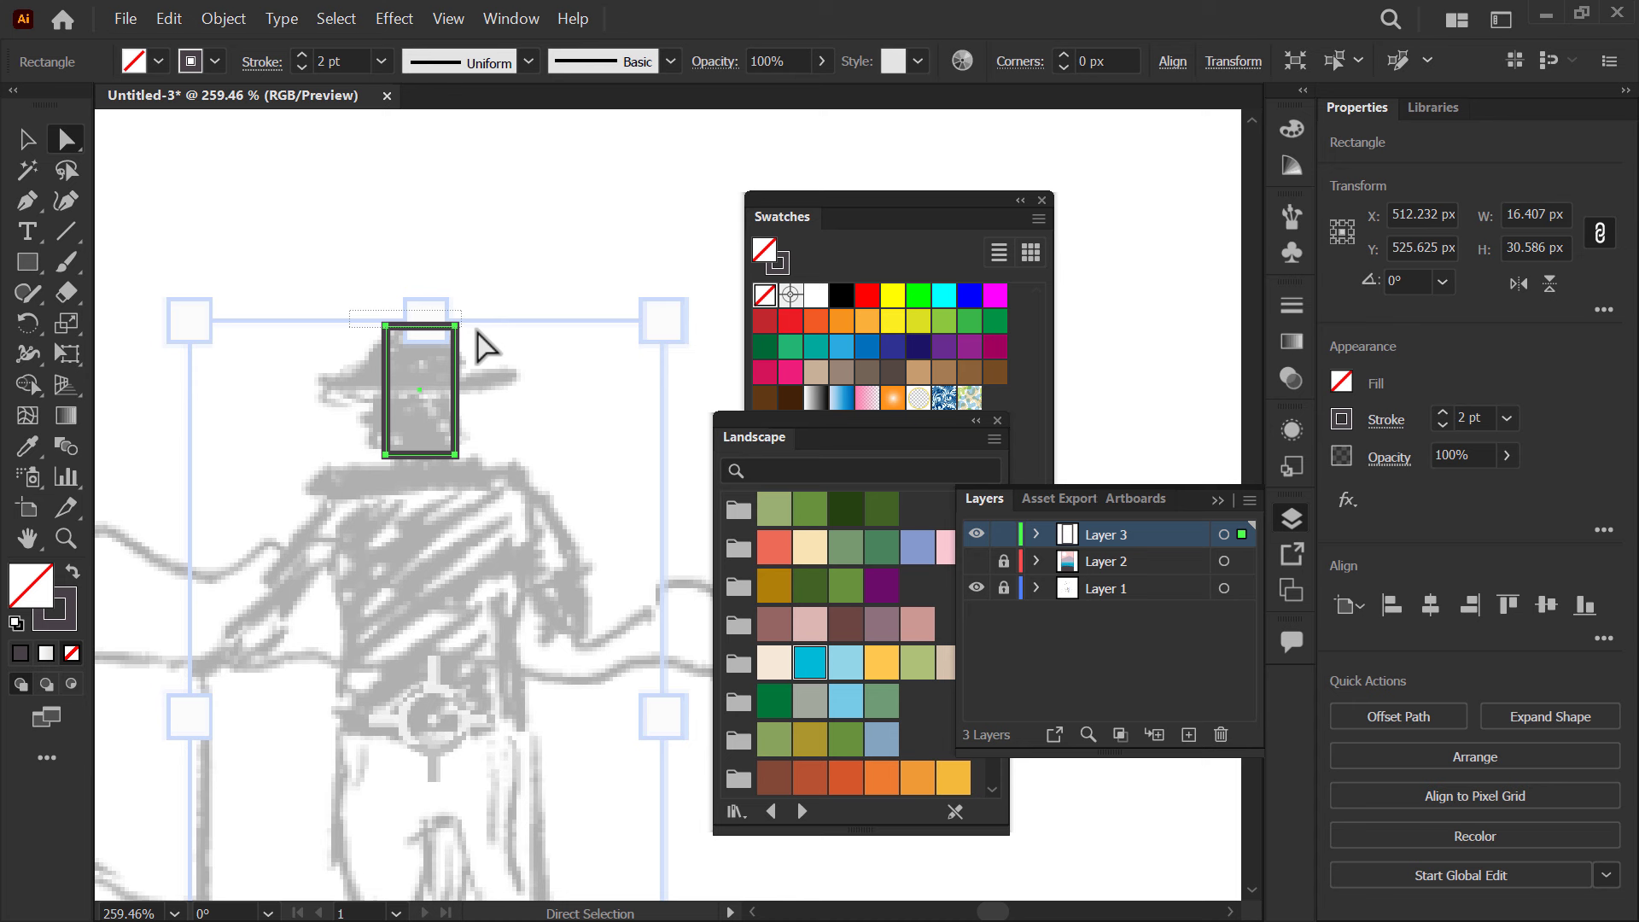
- Trace the hat as a round-topped rectangle crown with an ellipse brim, both filled dark
type("b")
type("v")
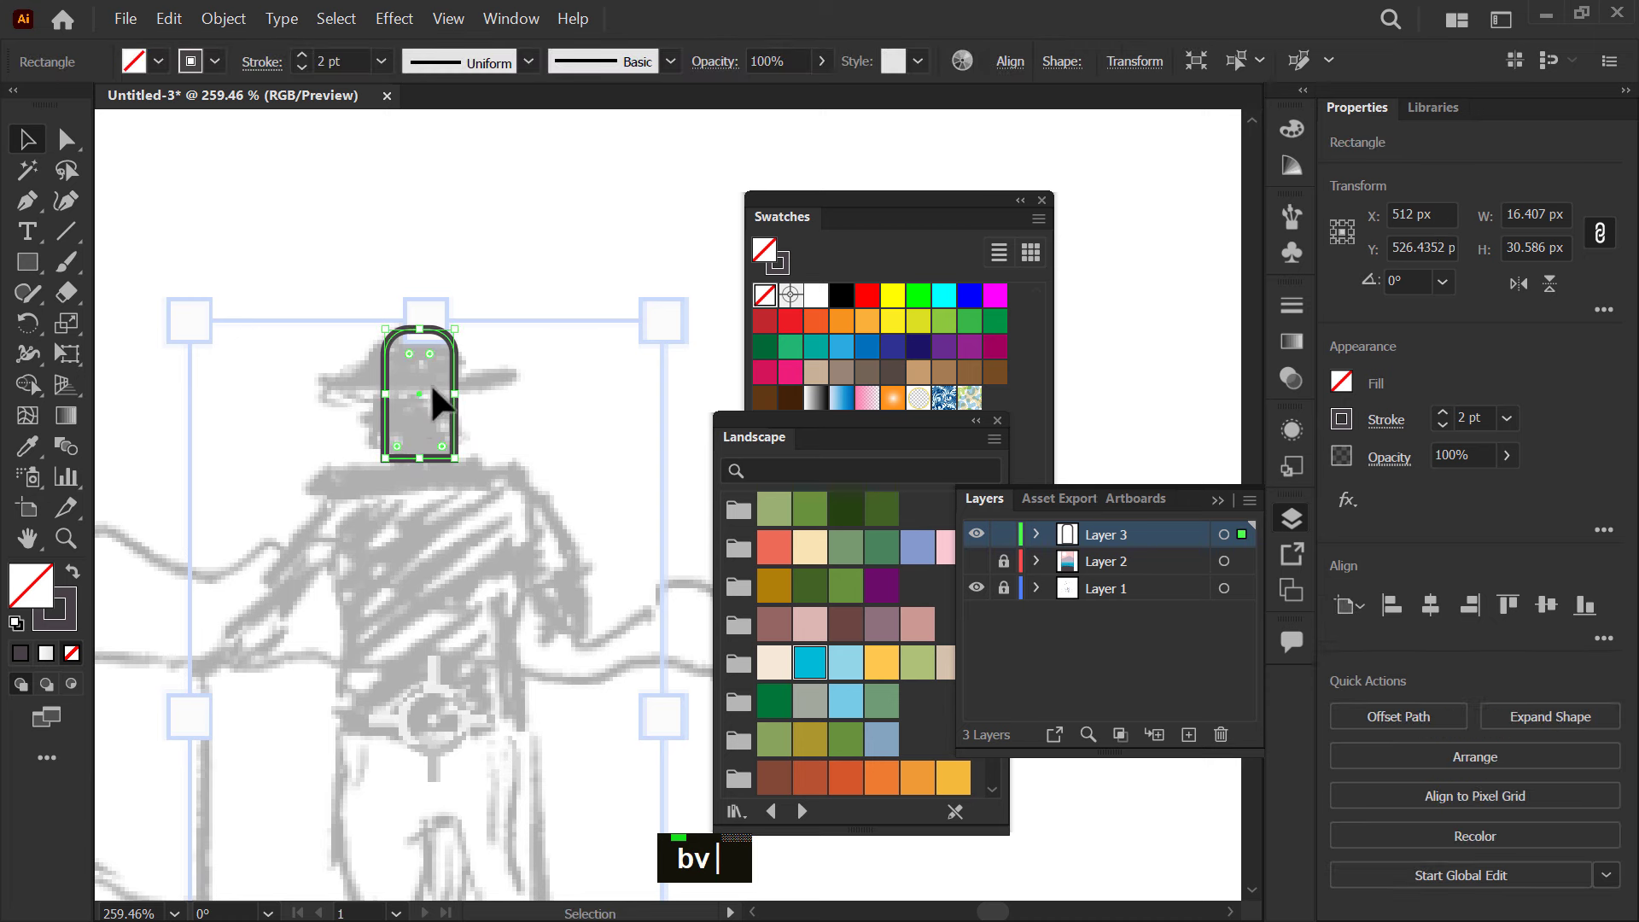
type("a")
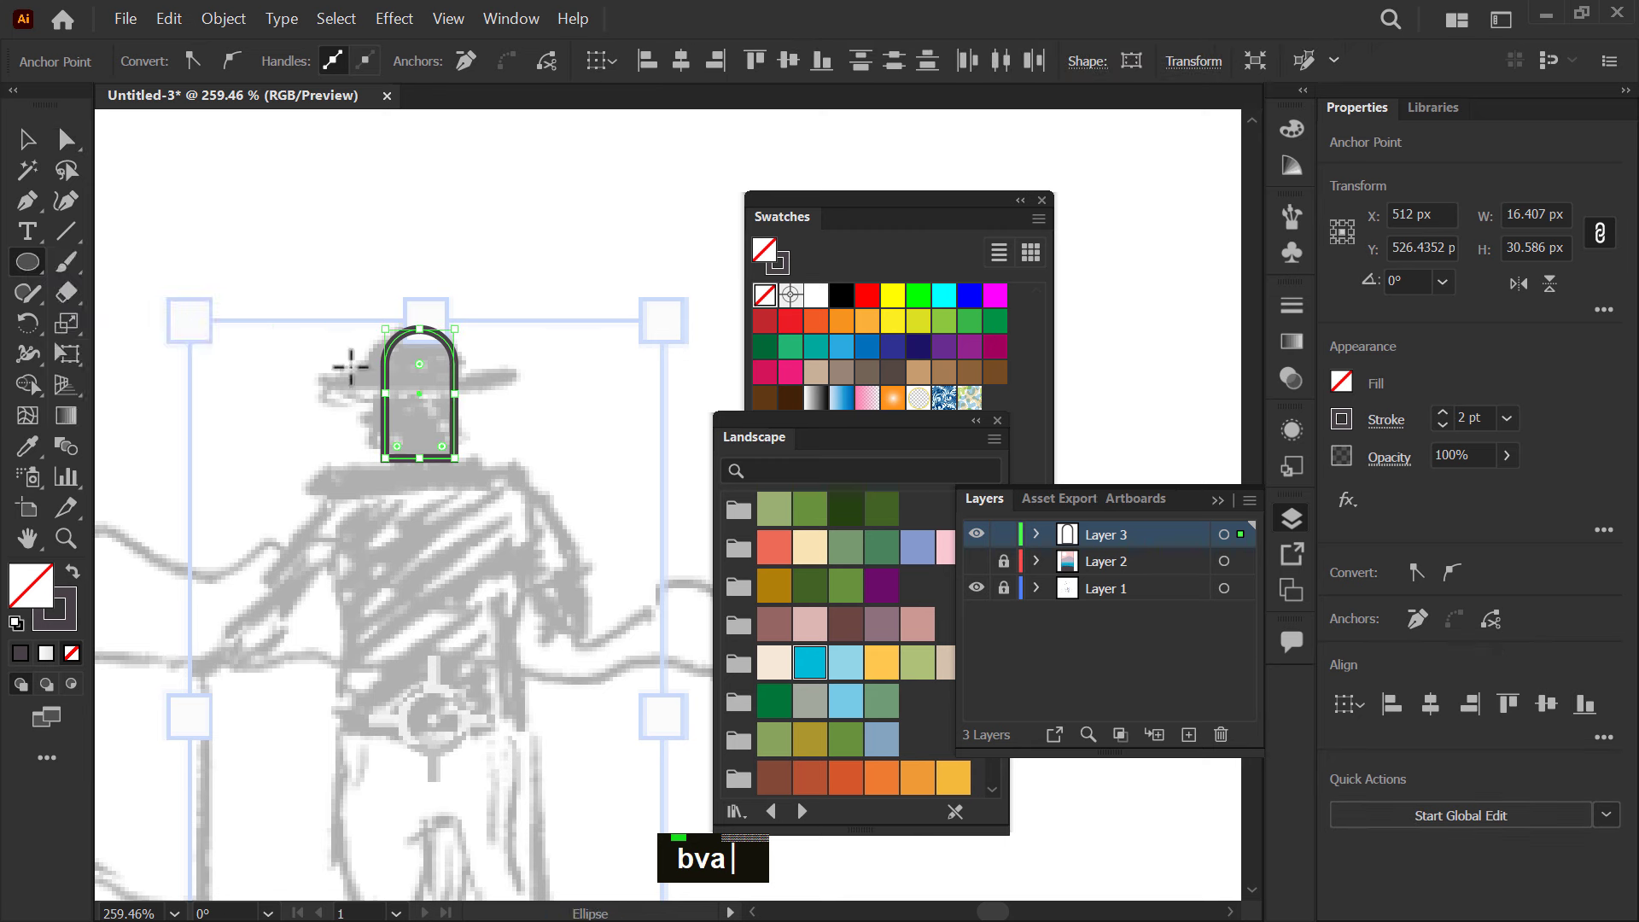
type("v")
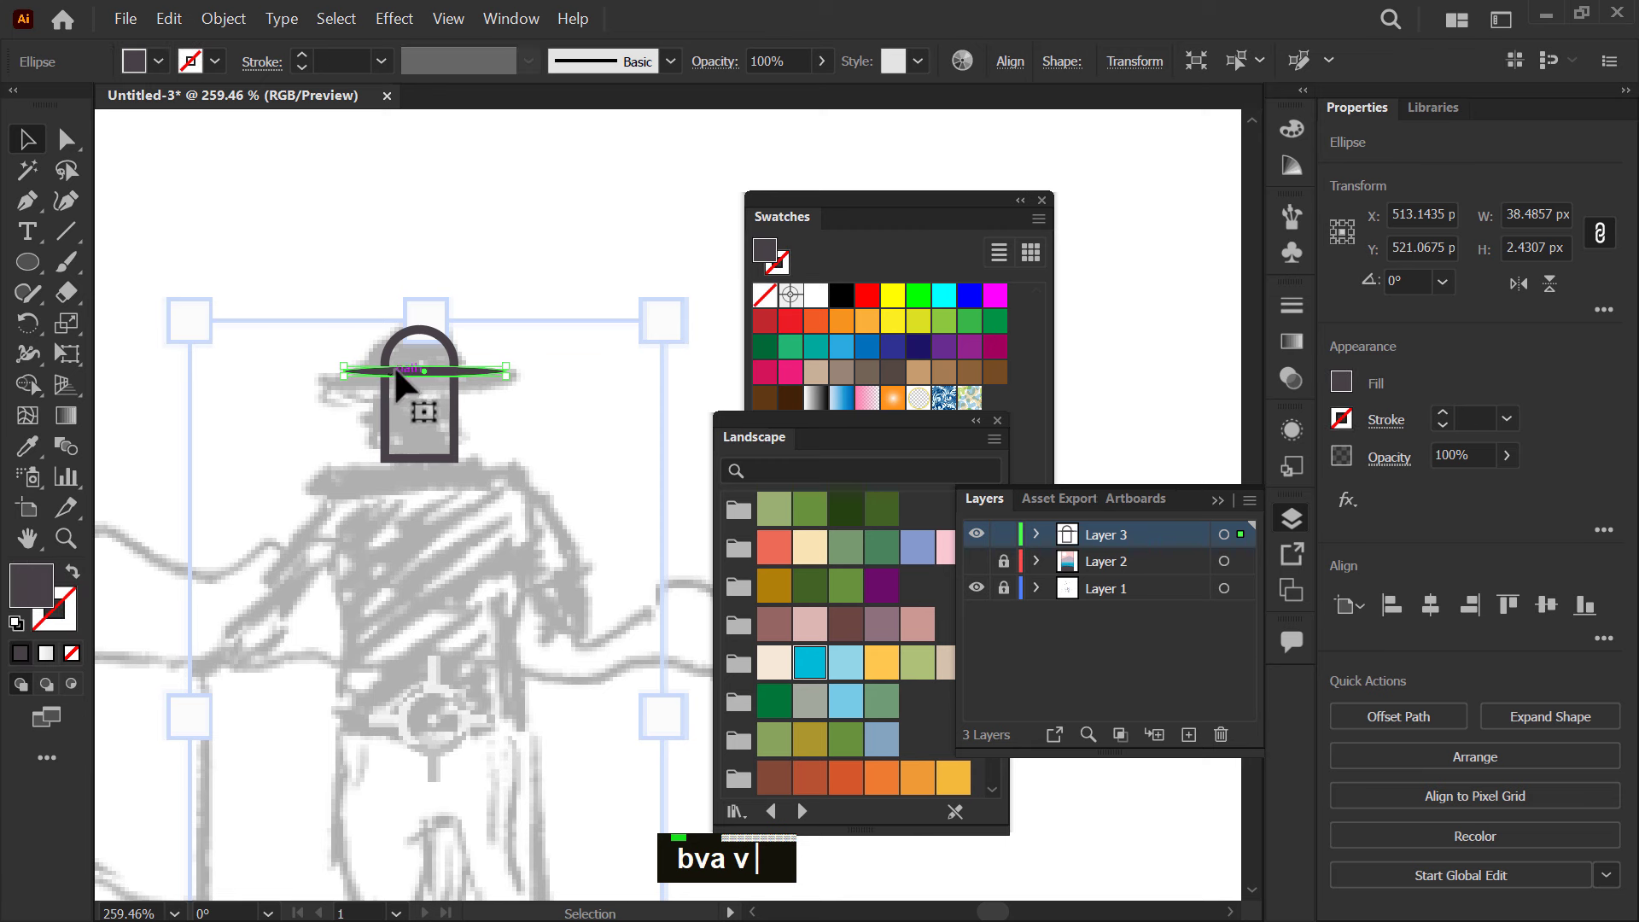
double_click(414, 380)
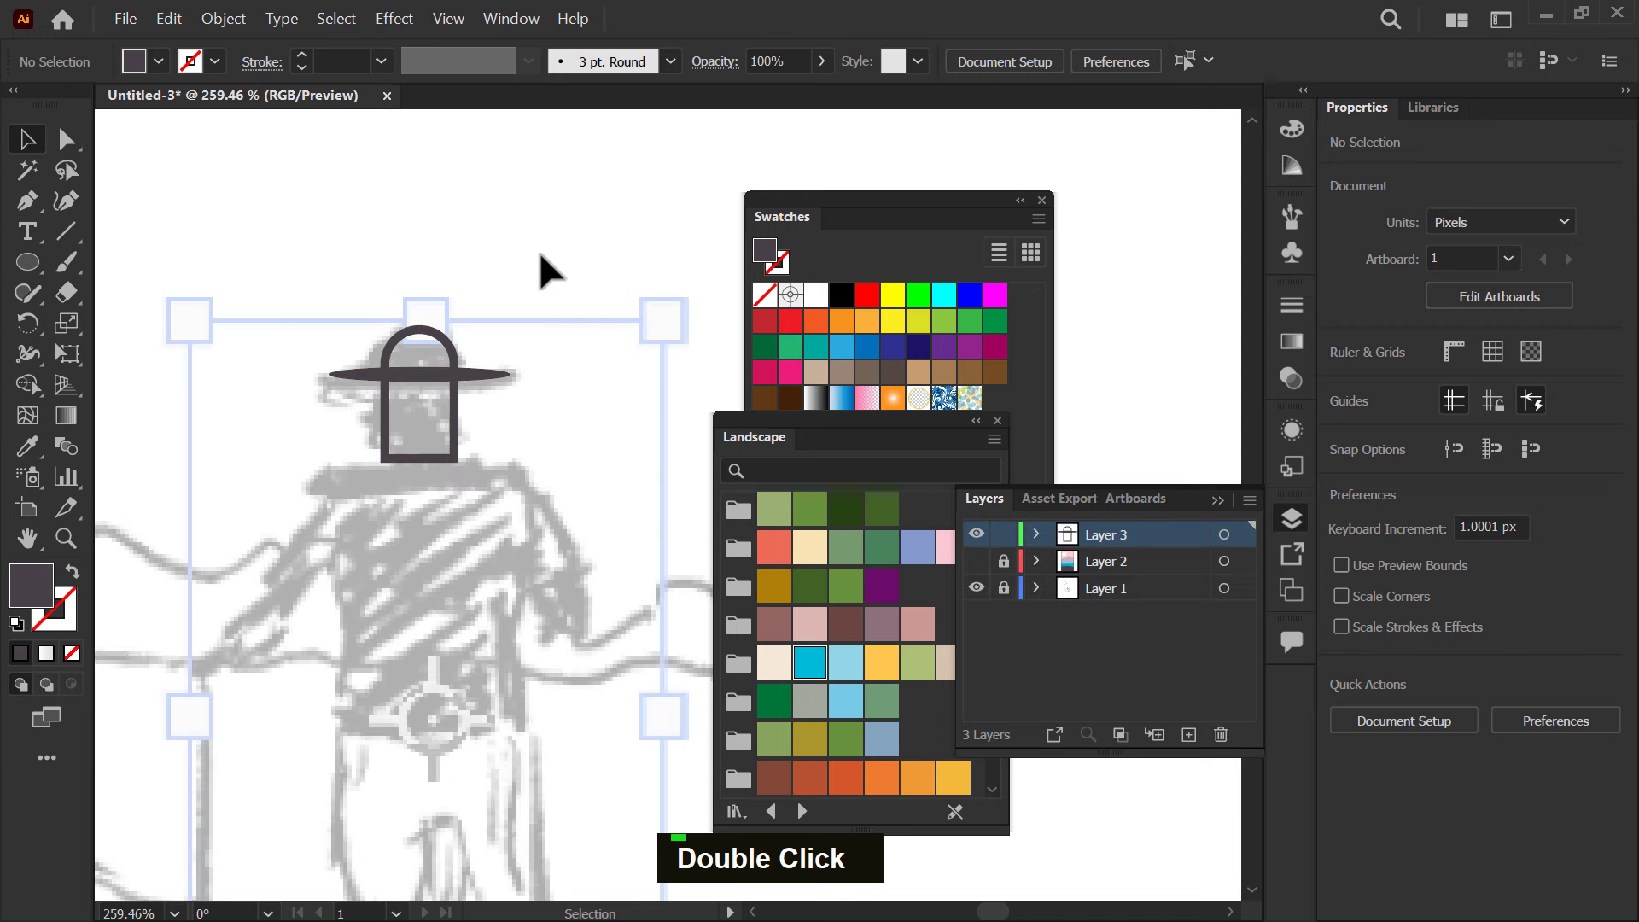
- Trace the jacket with arms and the two-legged trousers as dark filled shapes, starting the first shoe
key("z")
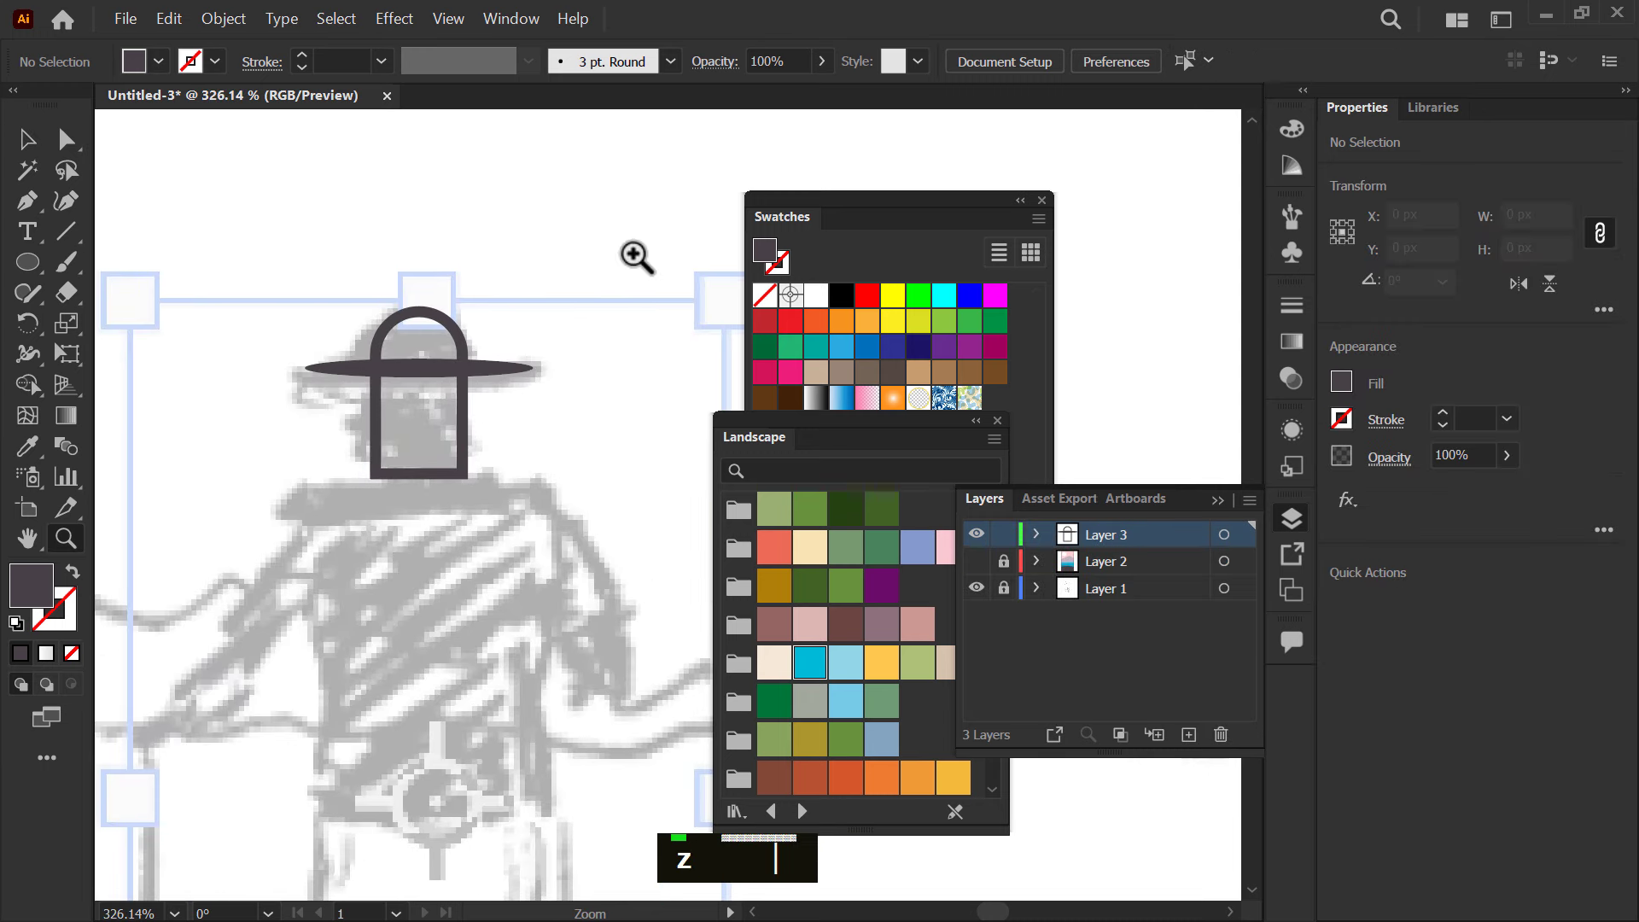
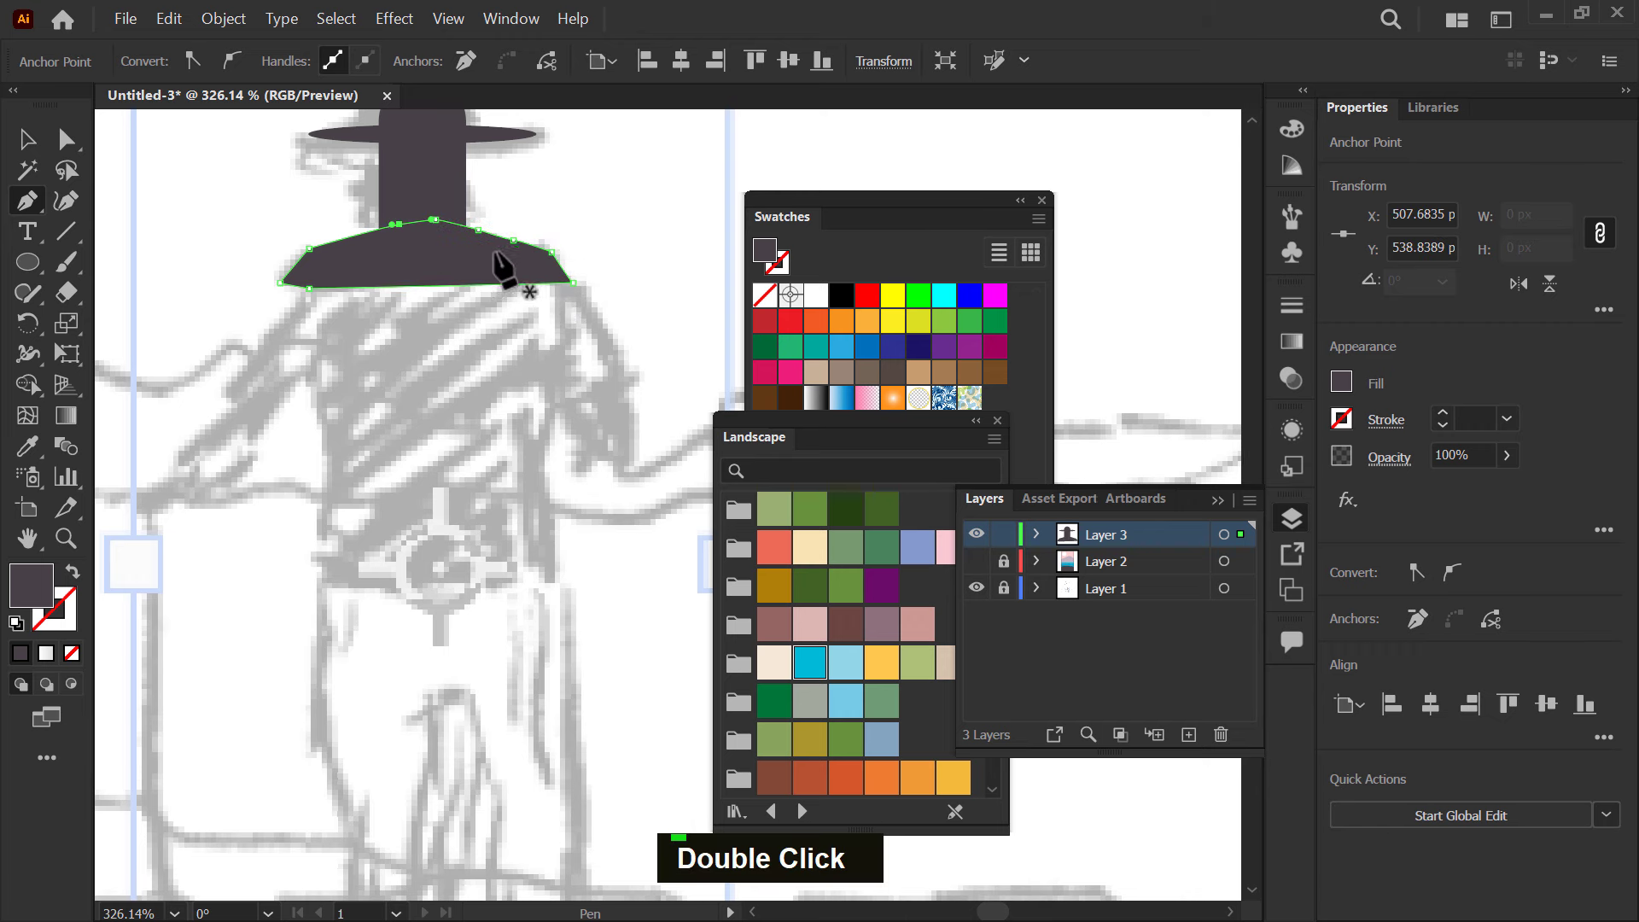
key("space")
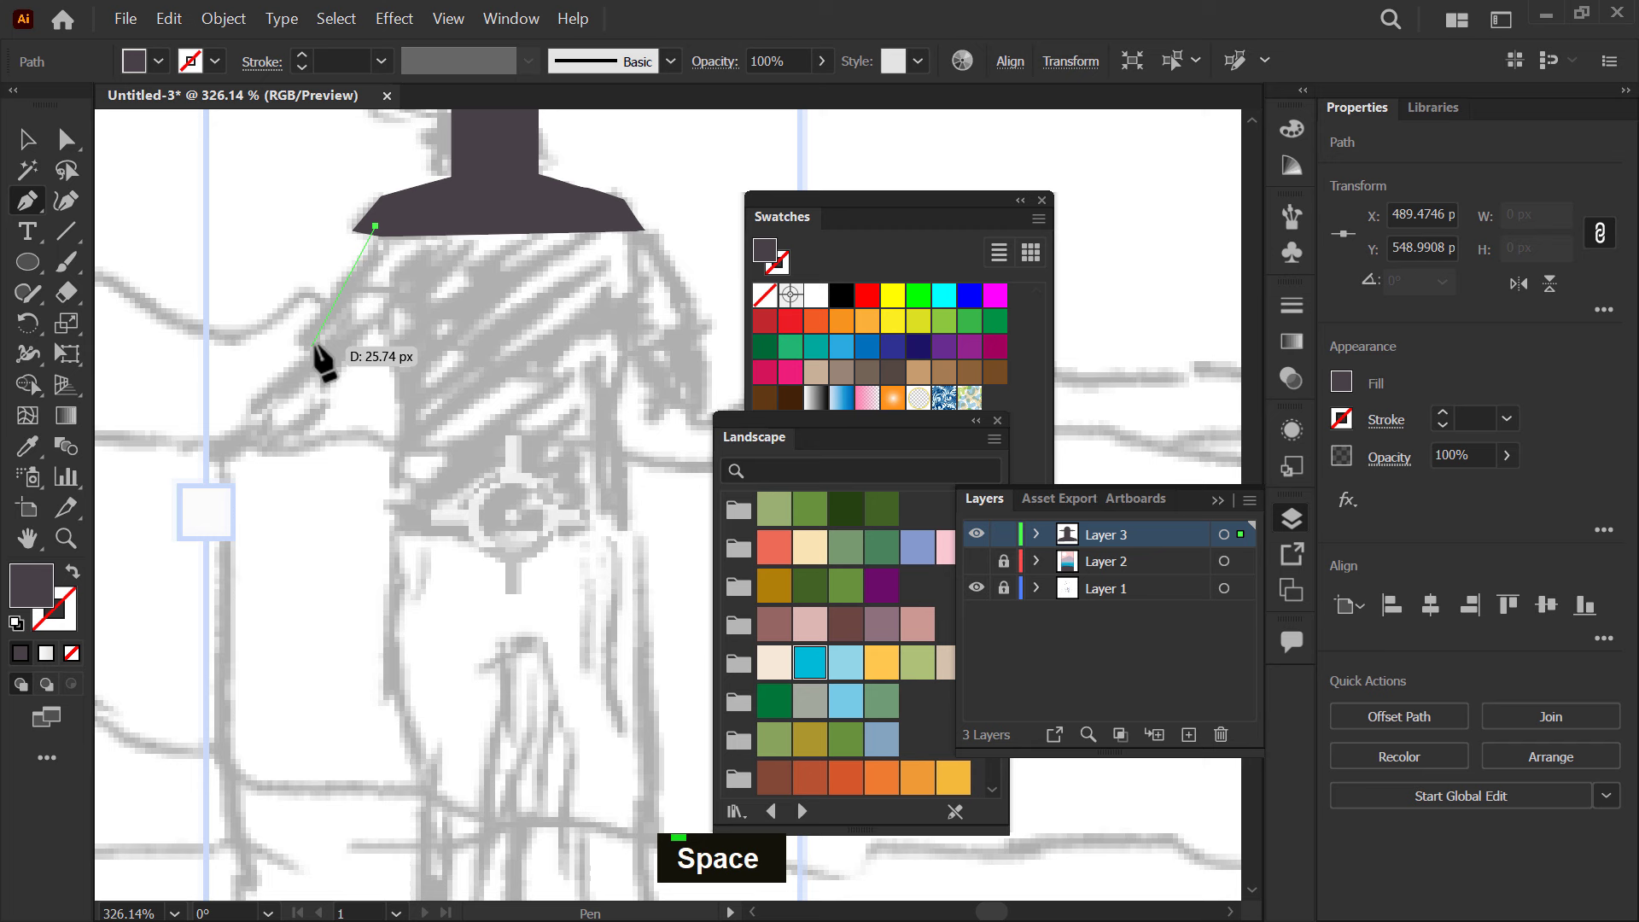
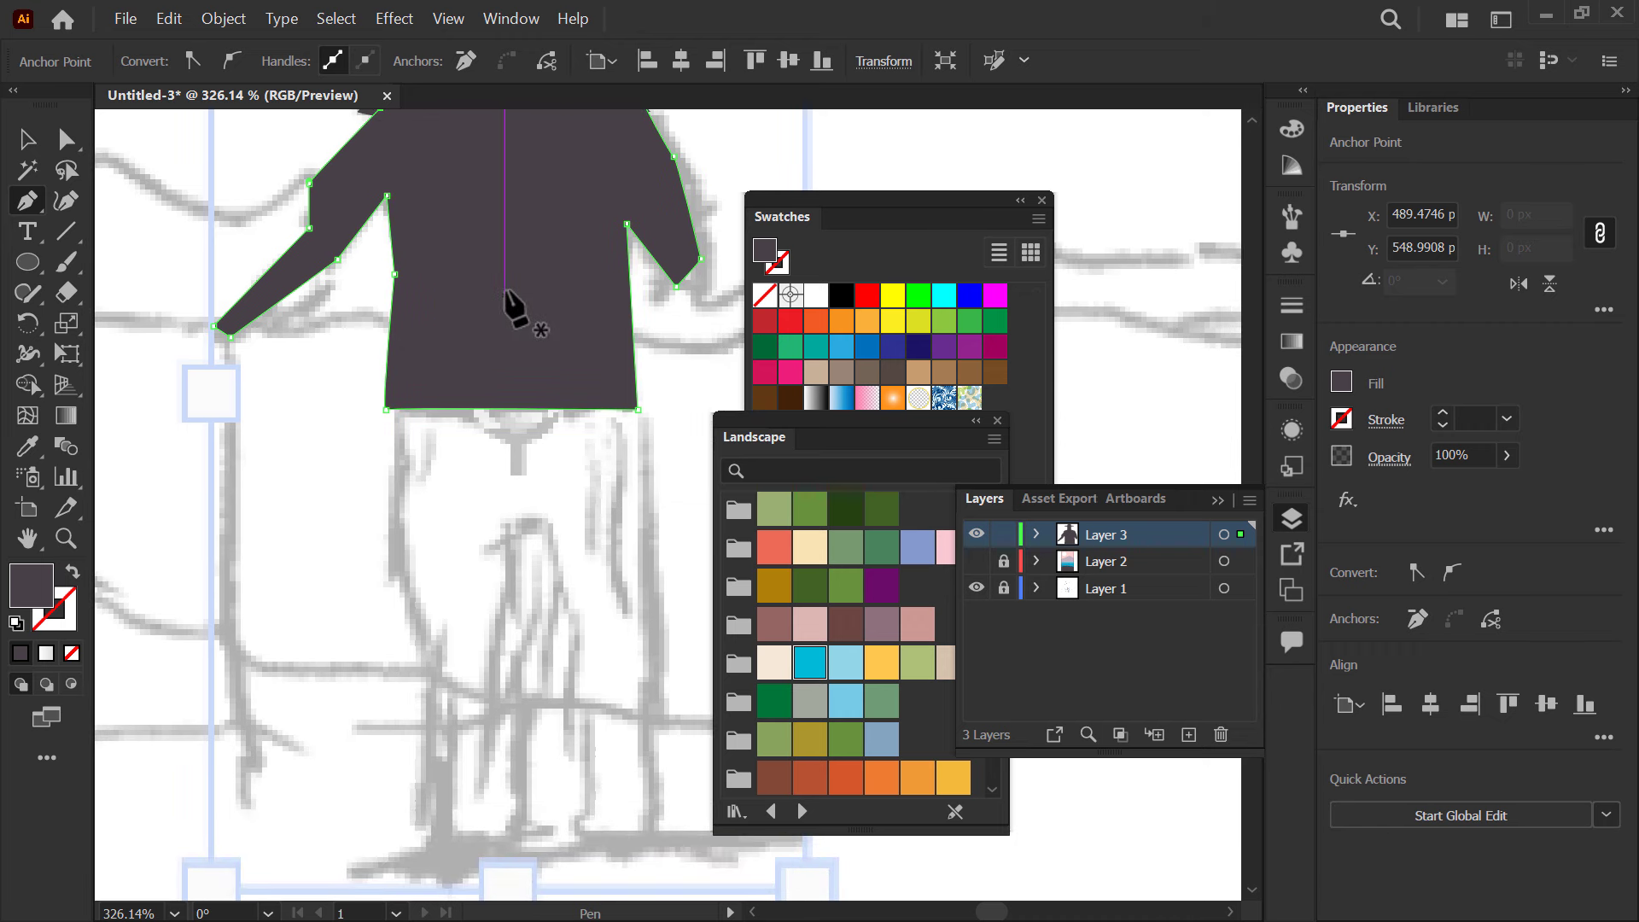
key("space")
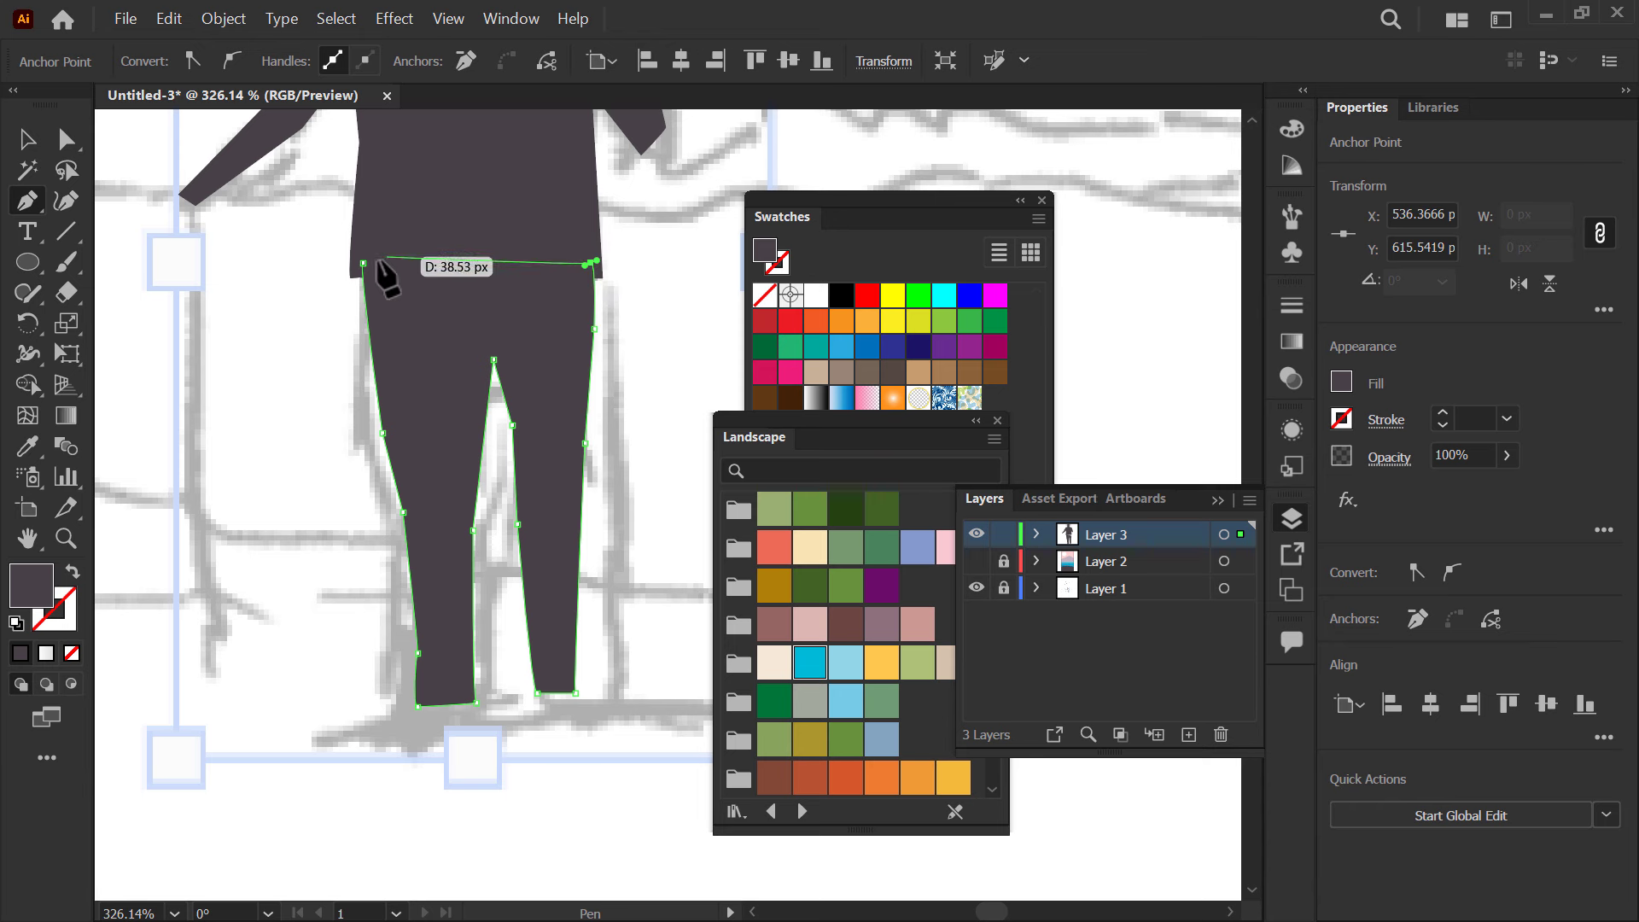
key("space")
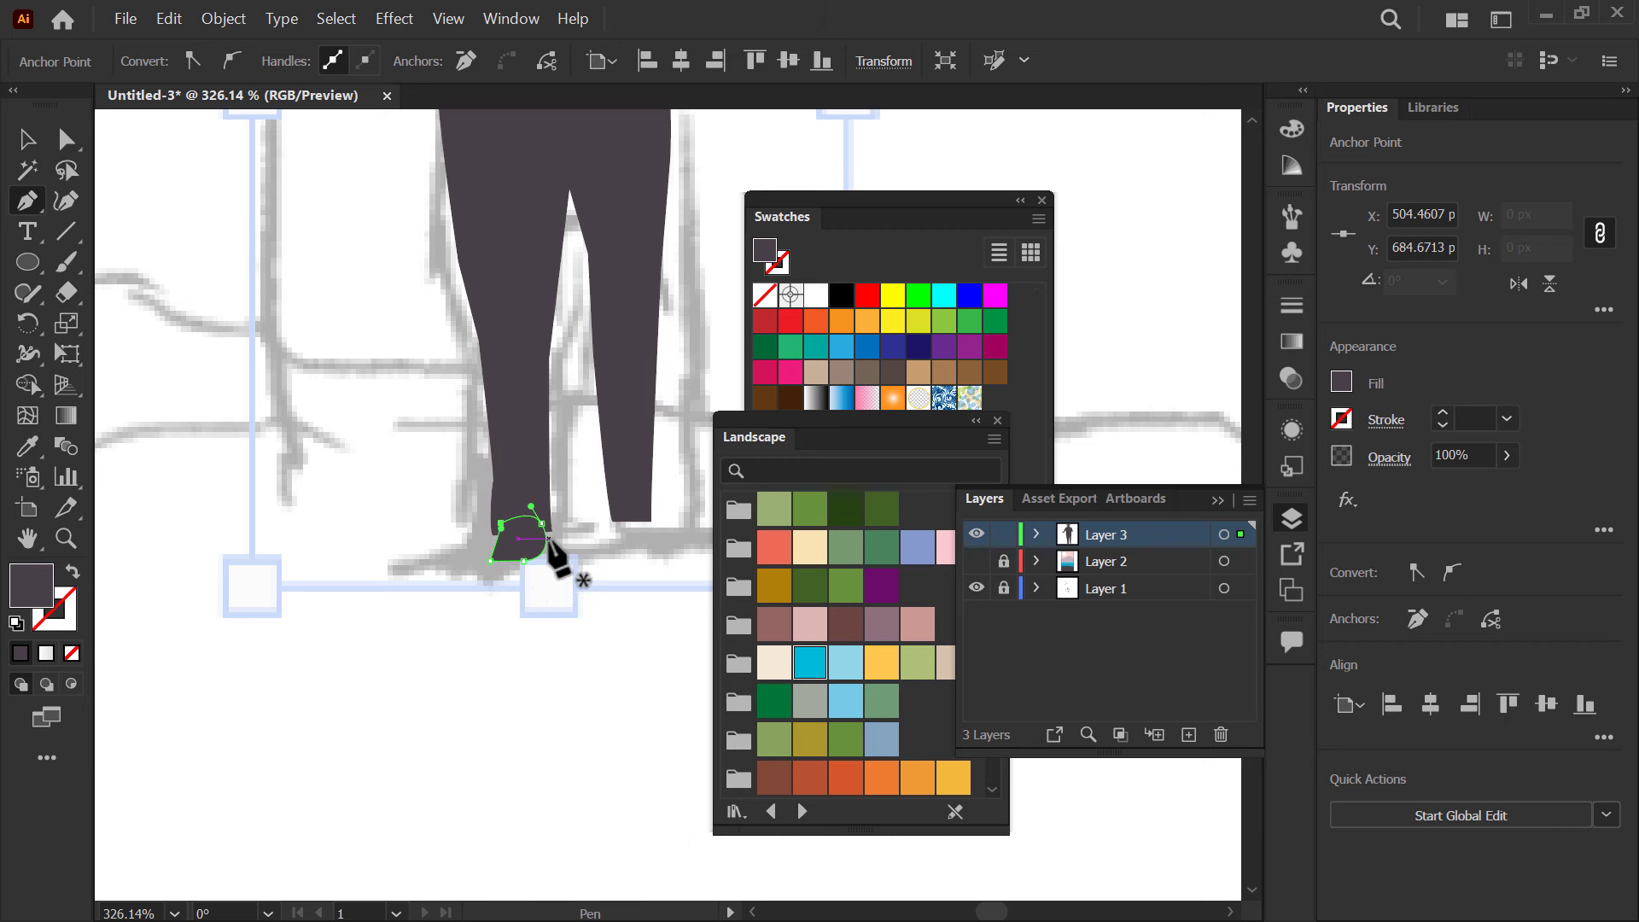
- Copy the shoe under the other leg, flip it horizontally and rotate it into place
type("bv")
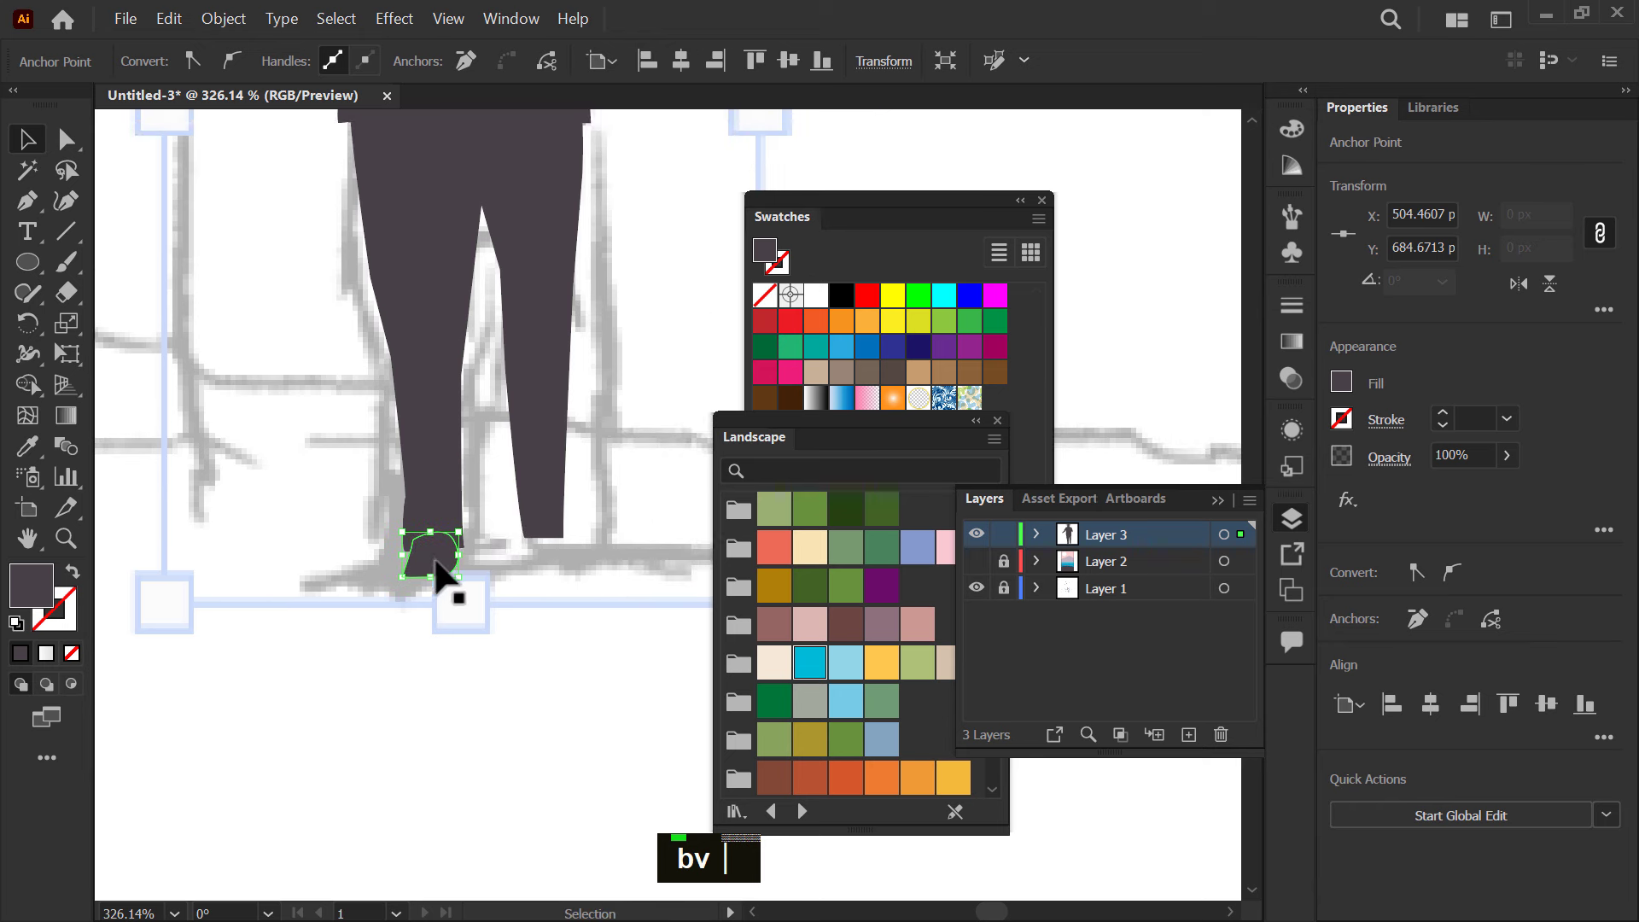
left_click(443, 566)
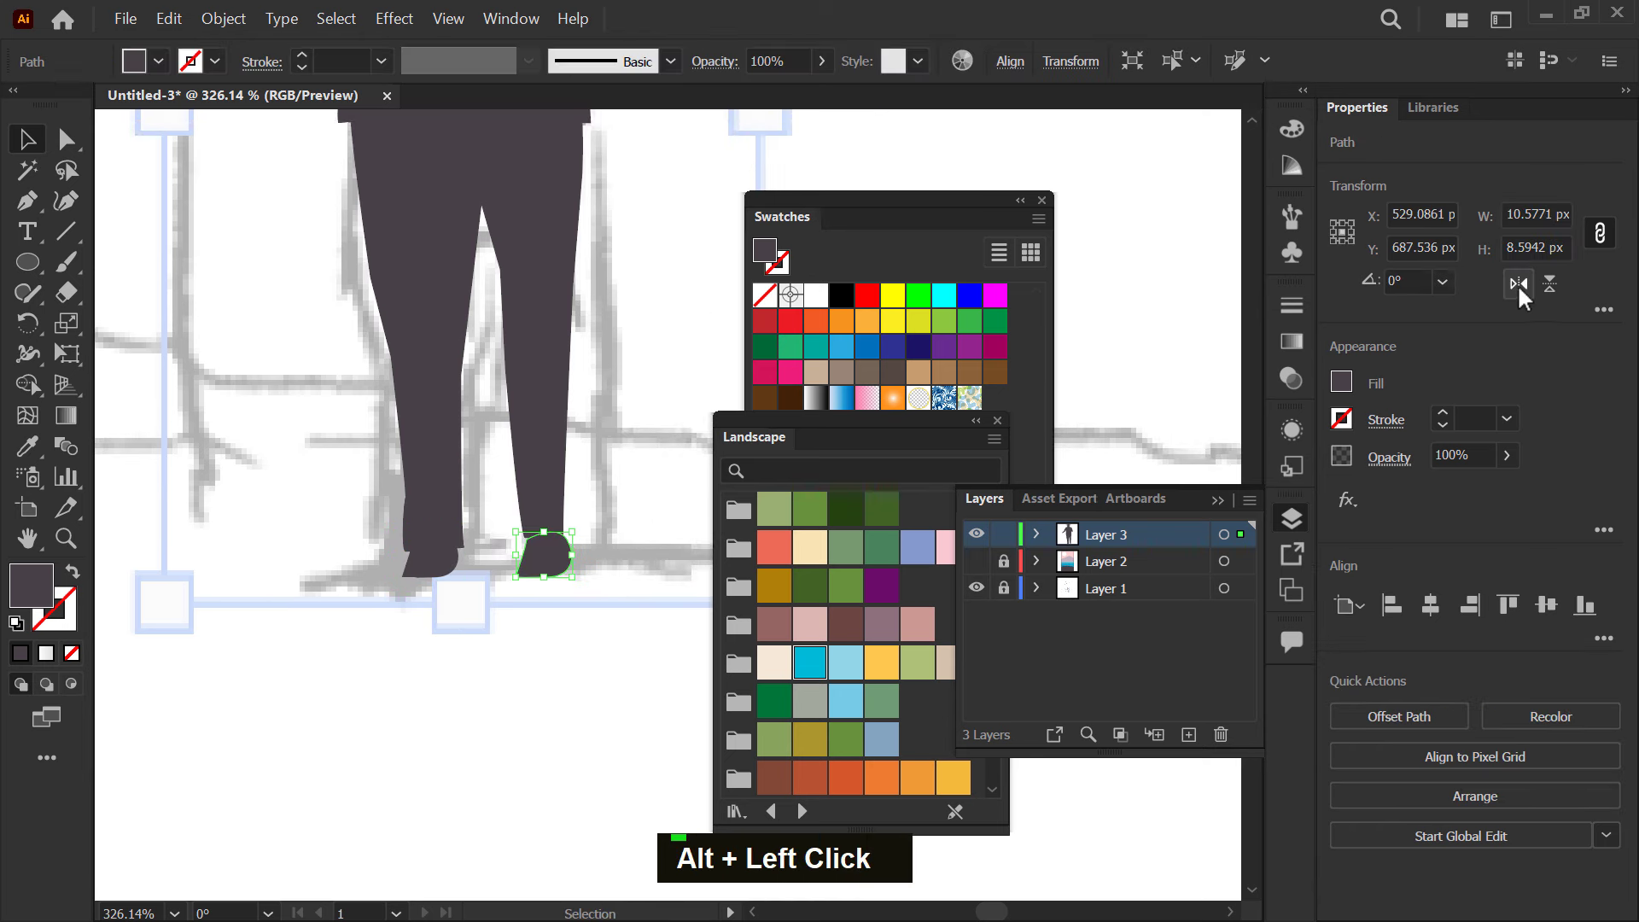
key("space")
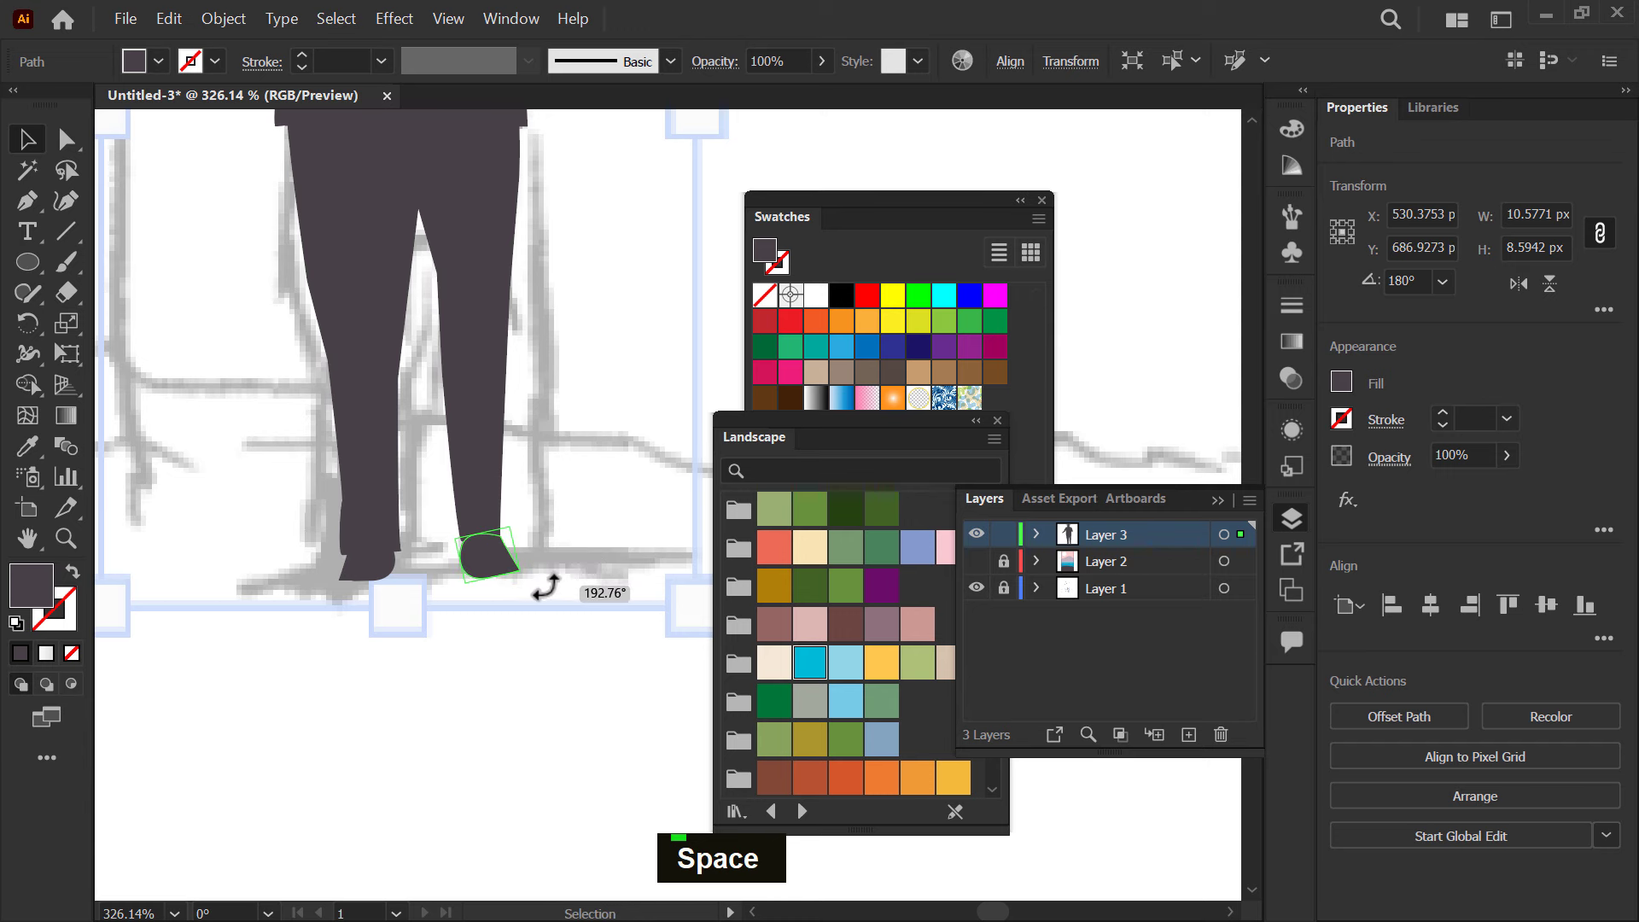
double_click(459, 633)
key("z")
double_click(549, 585)
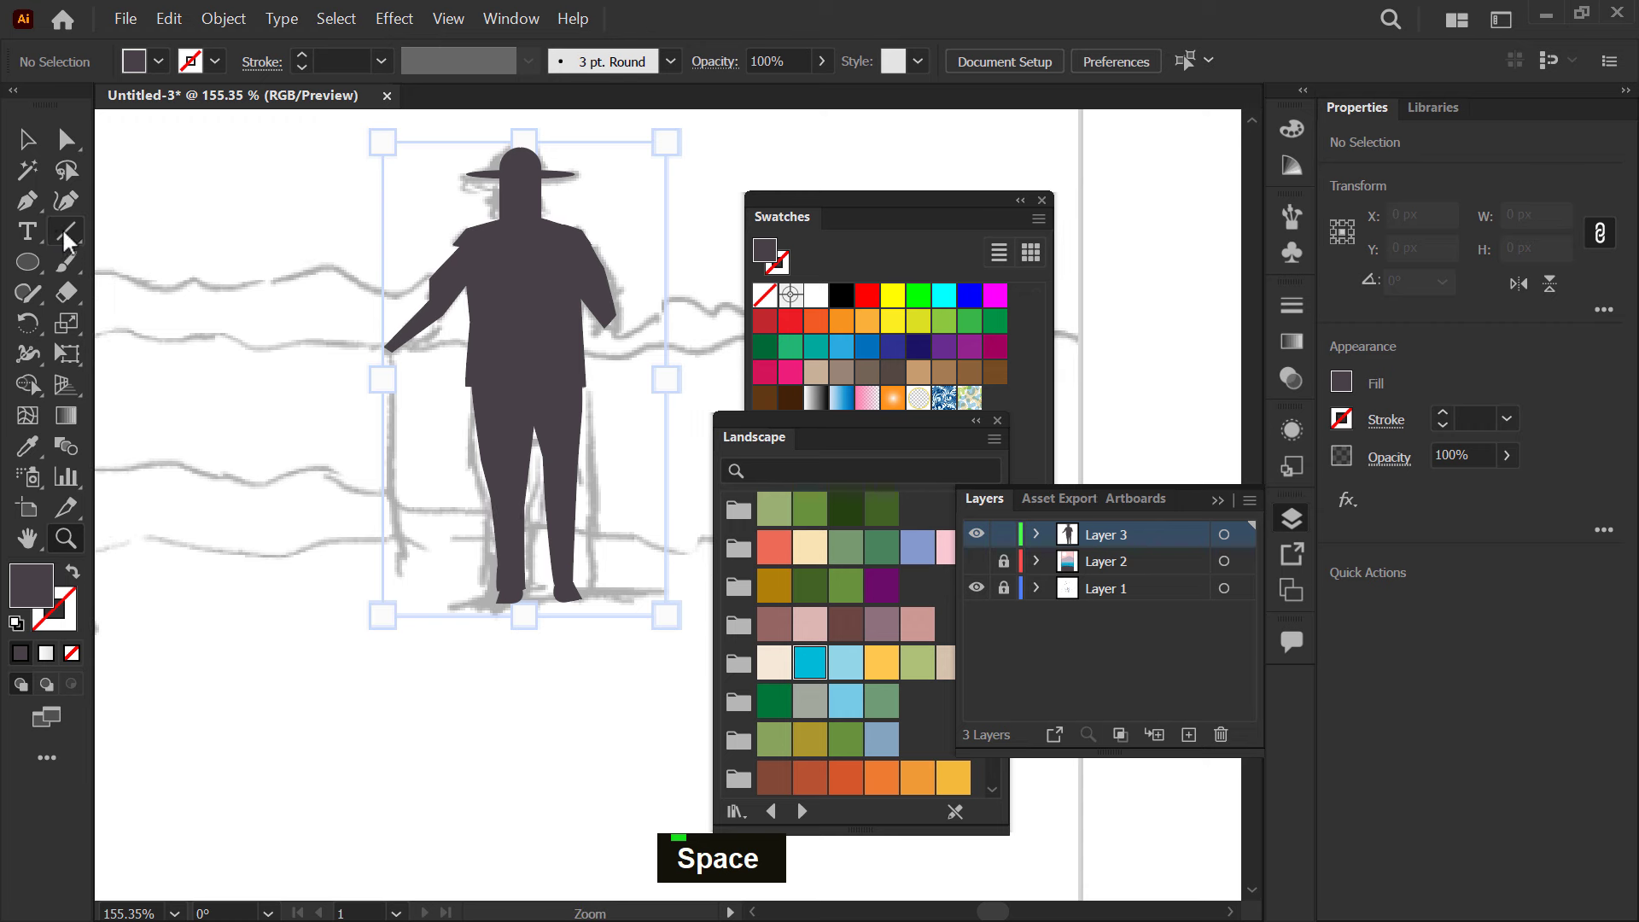
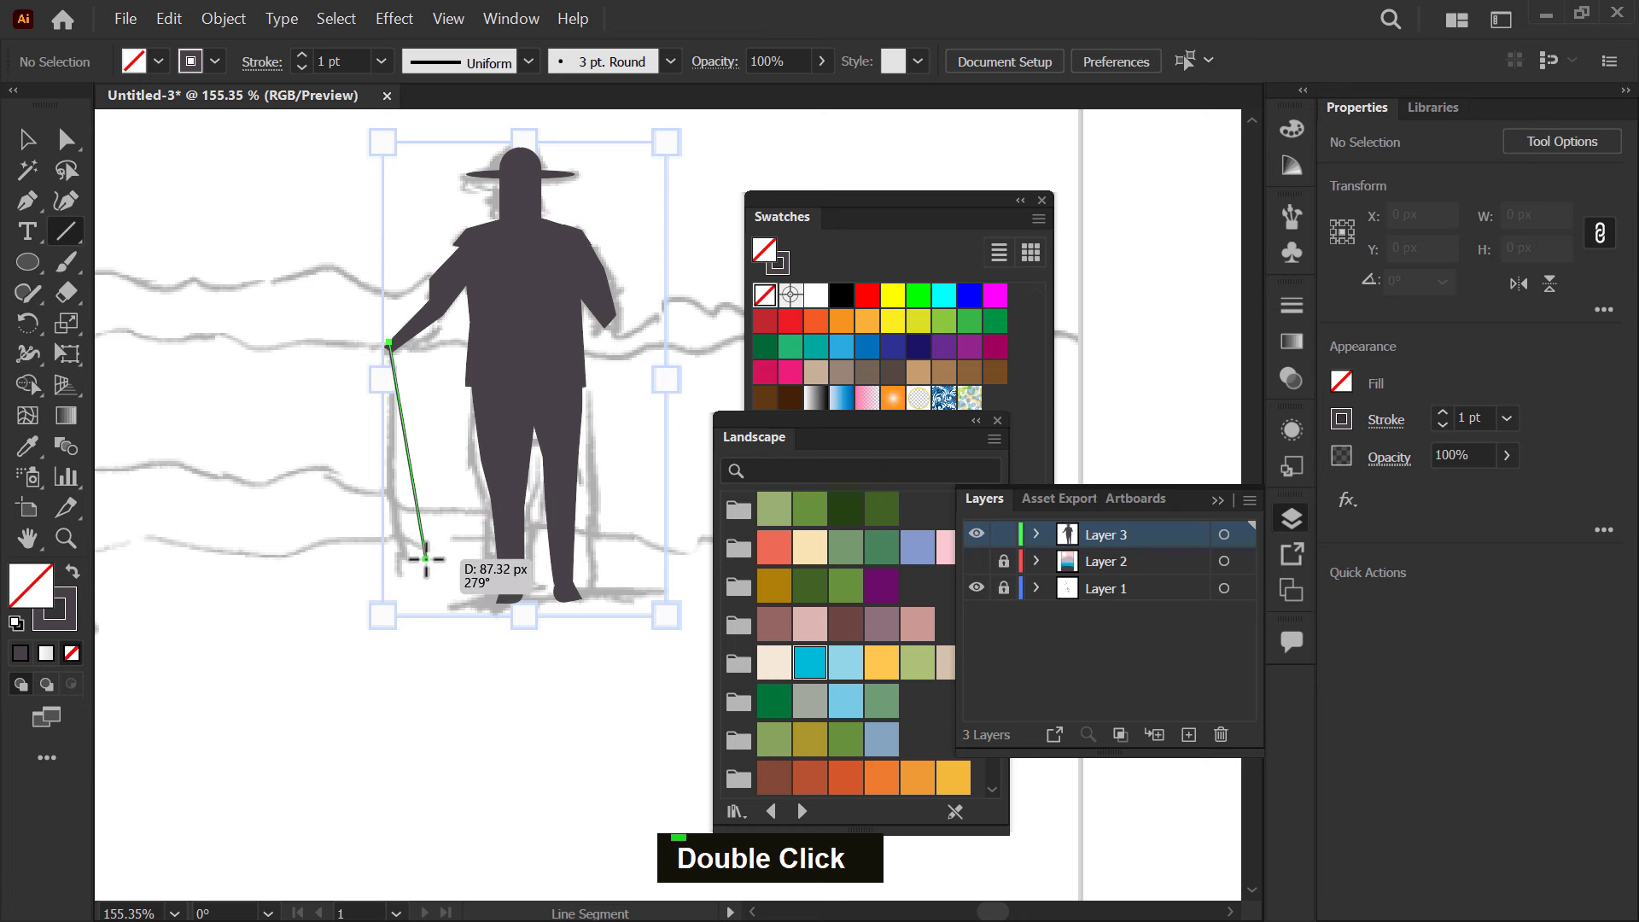
- Draw a dark 1 pt walking stick in the hand and a dark neck rectangle joining head and jacket
key("space")
key("v")
type("v z")
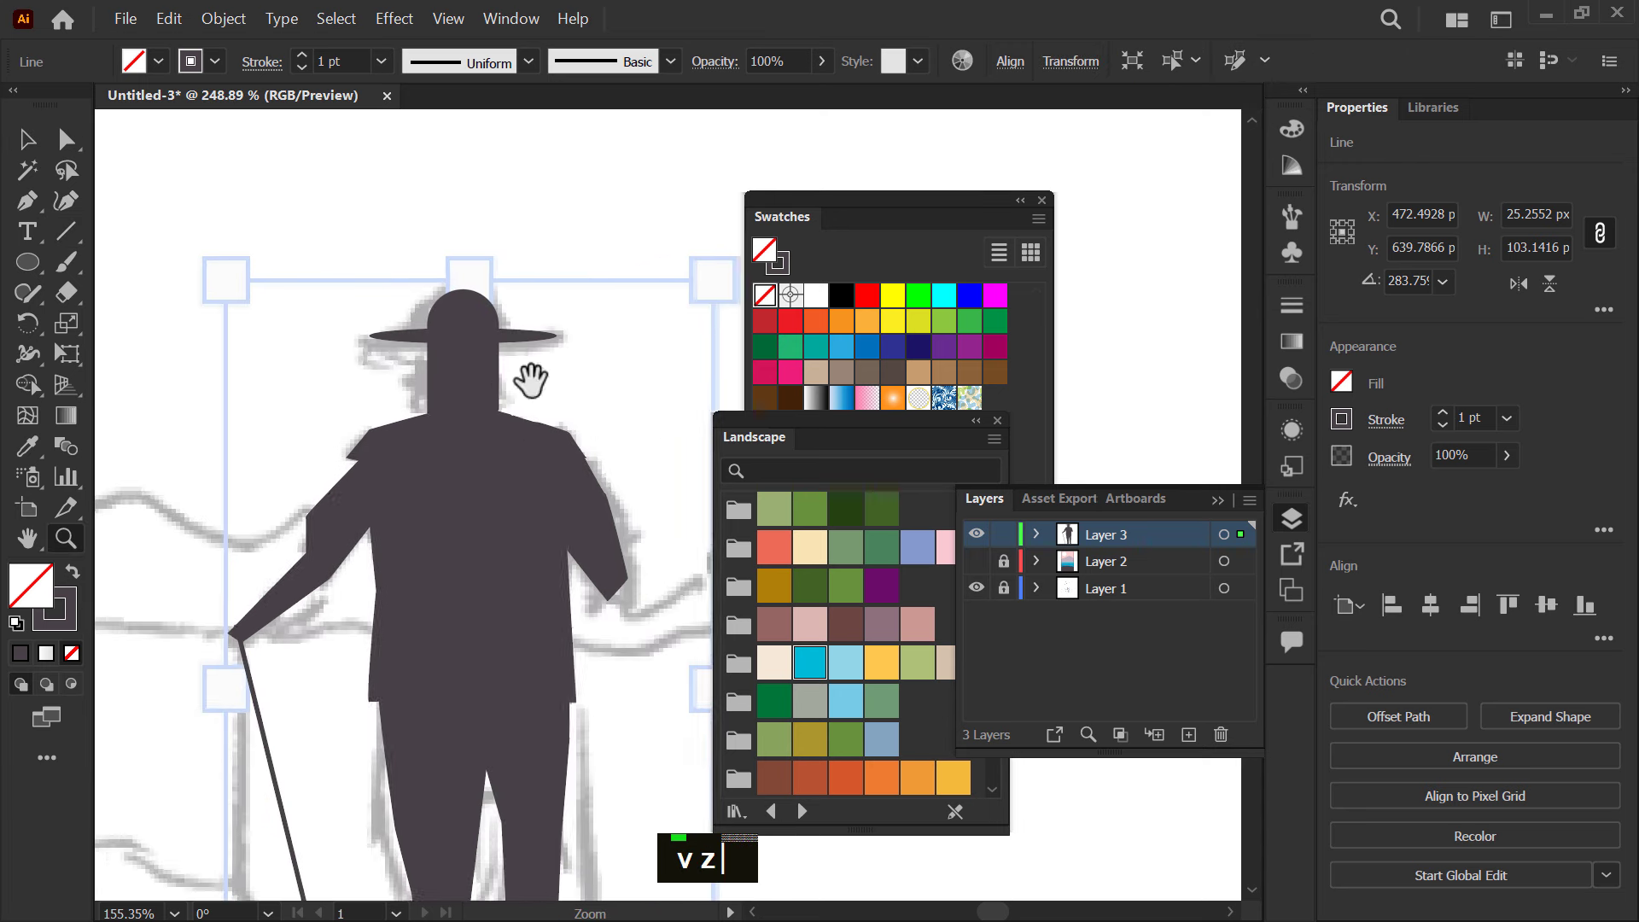
type("vz")
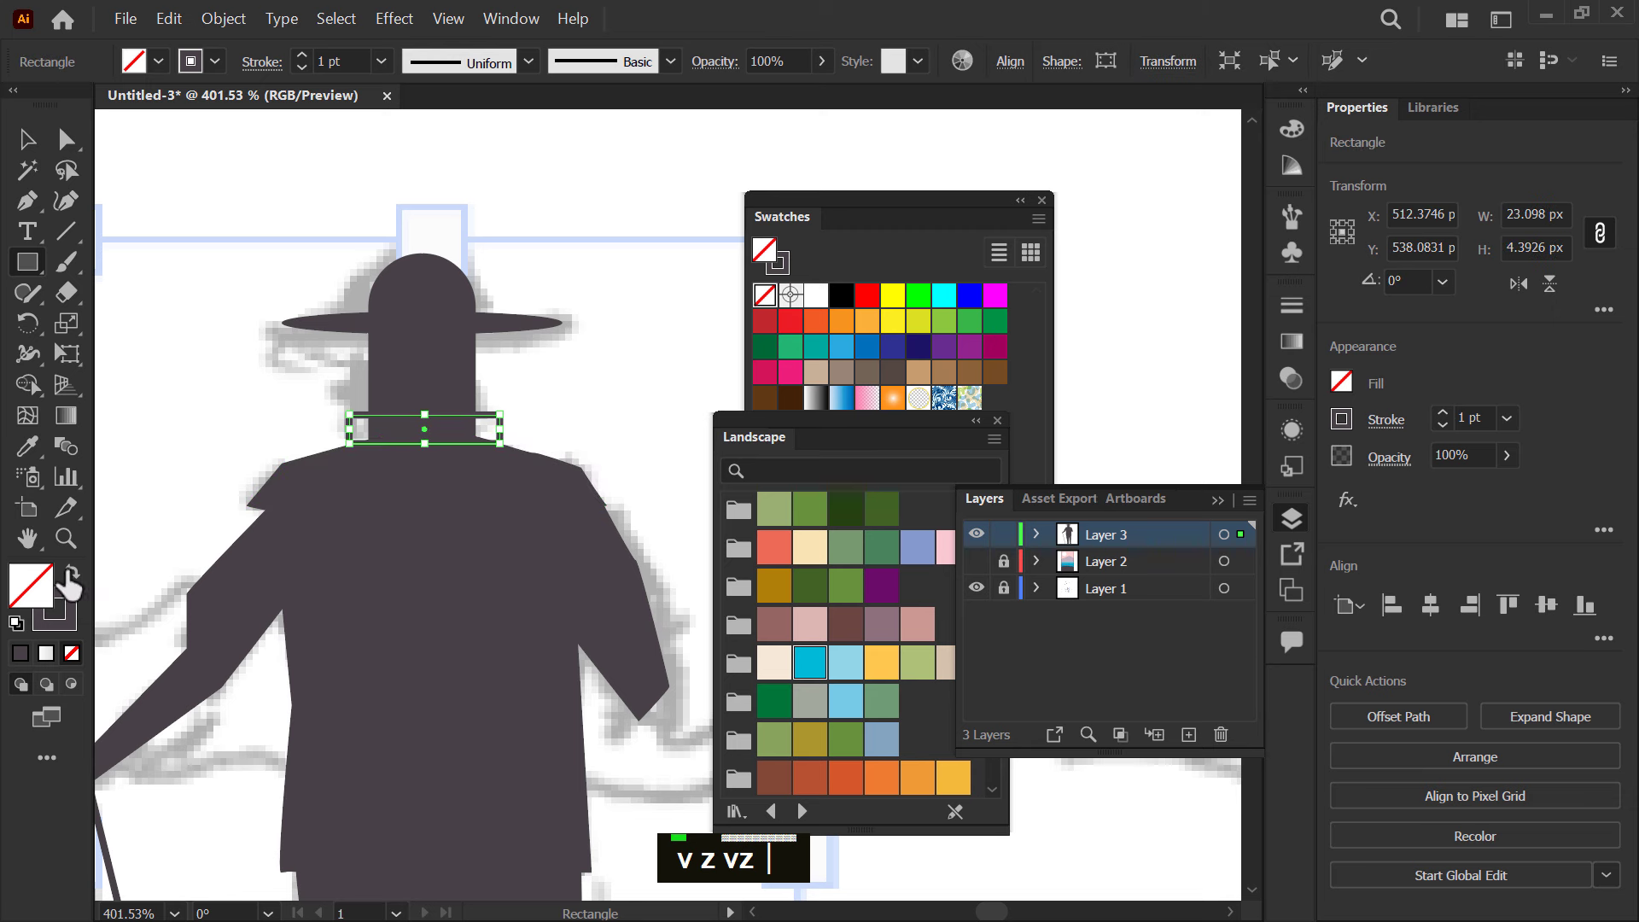
type("v")
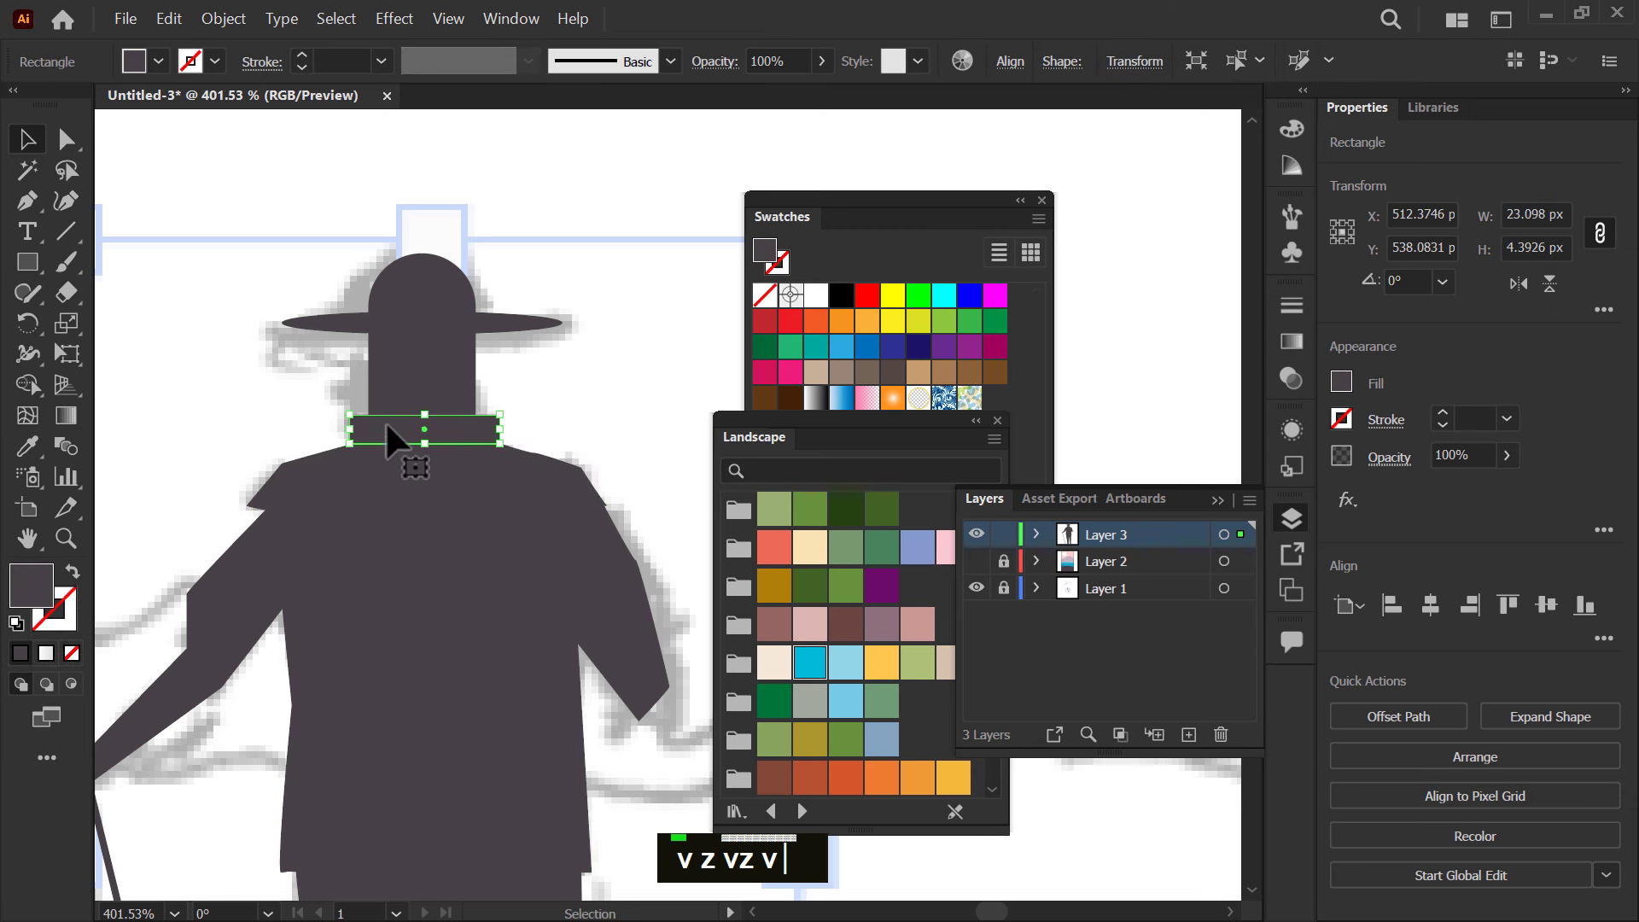
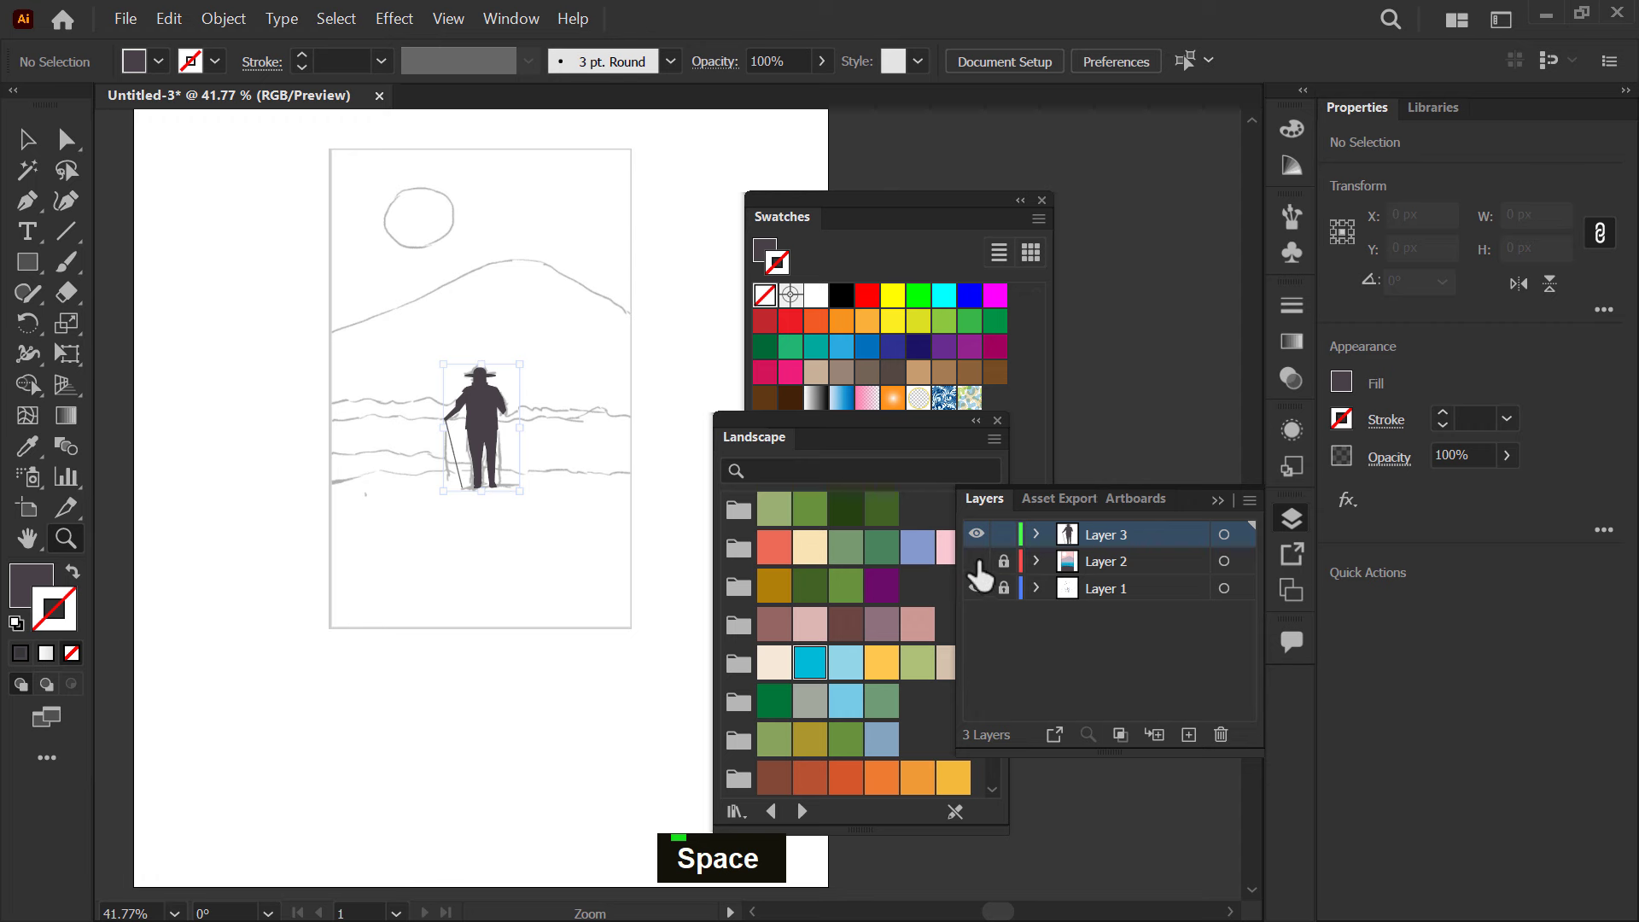
- Swap the sketch layer for the landscape and set the hiker group on the hilltop, stick tip on the ground
type("zz")
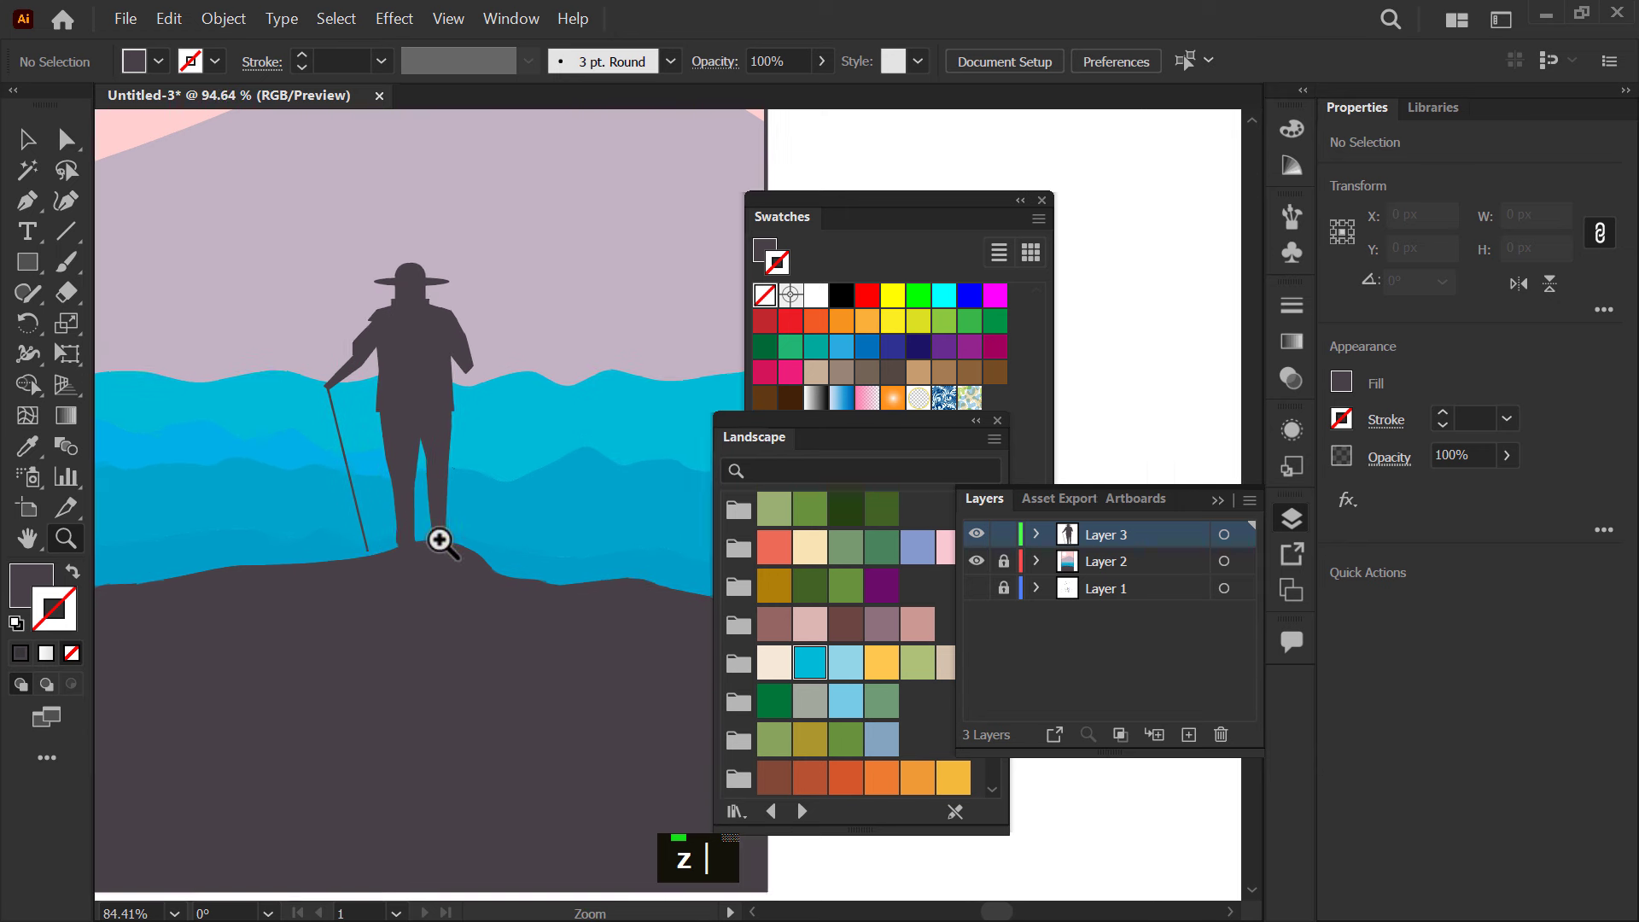
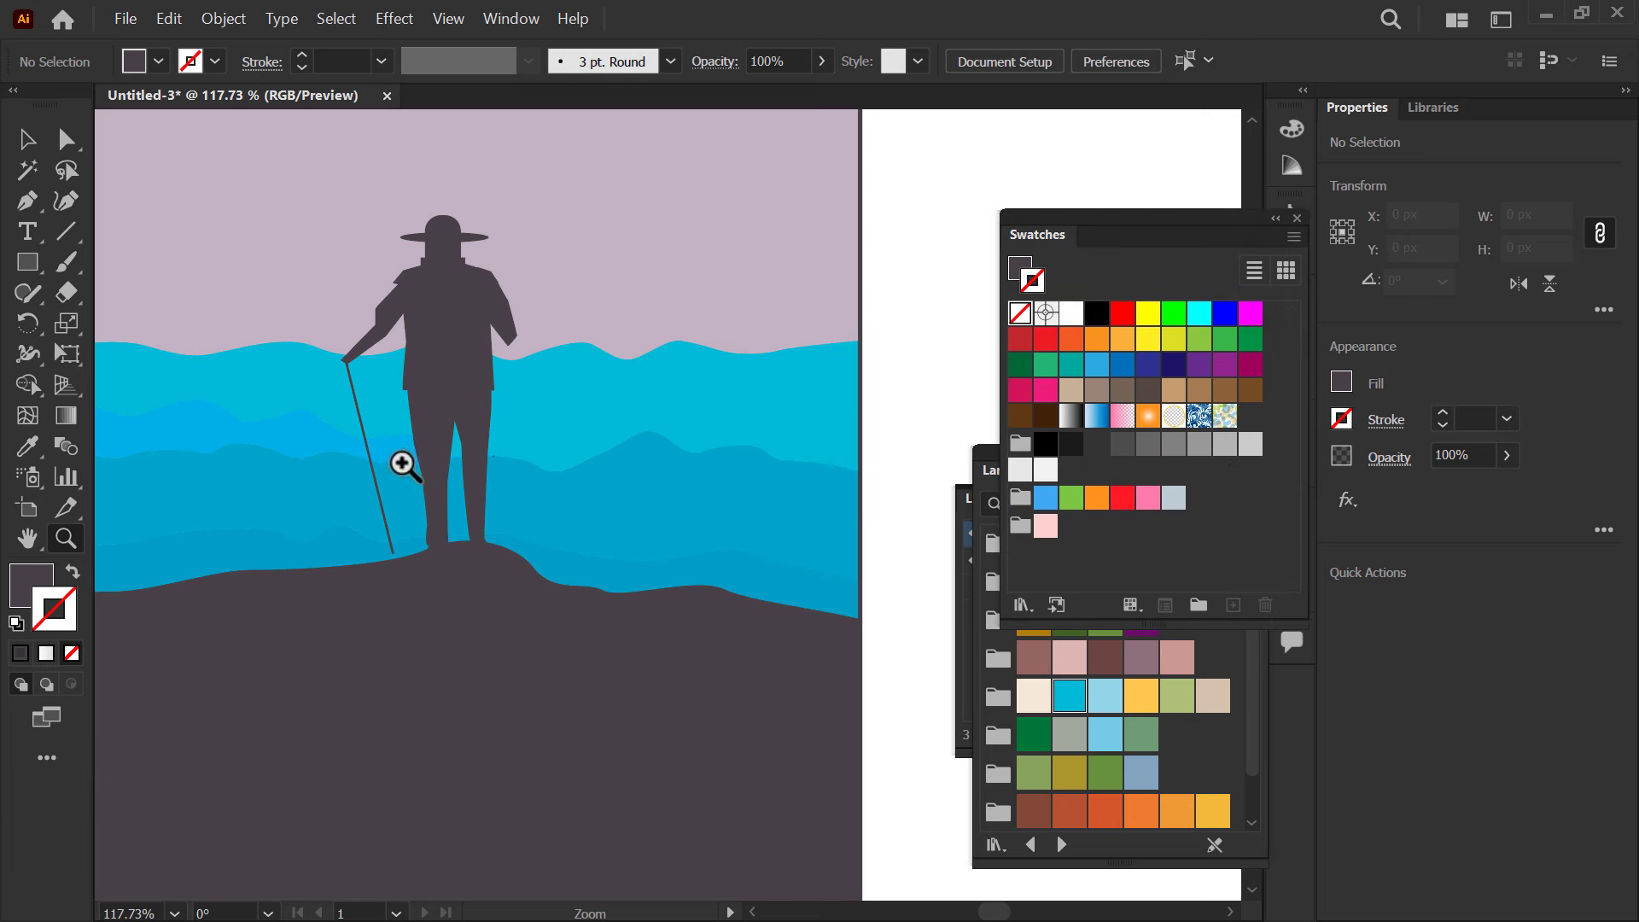
key("v")
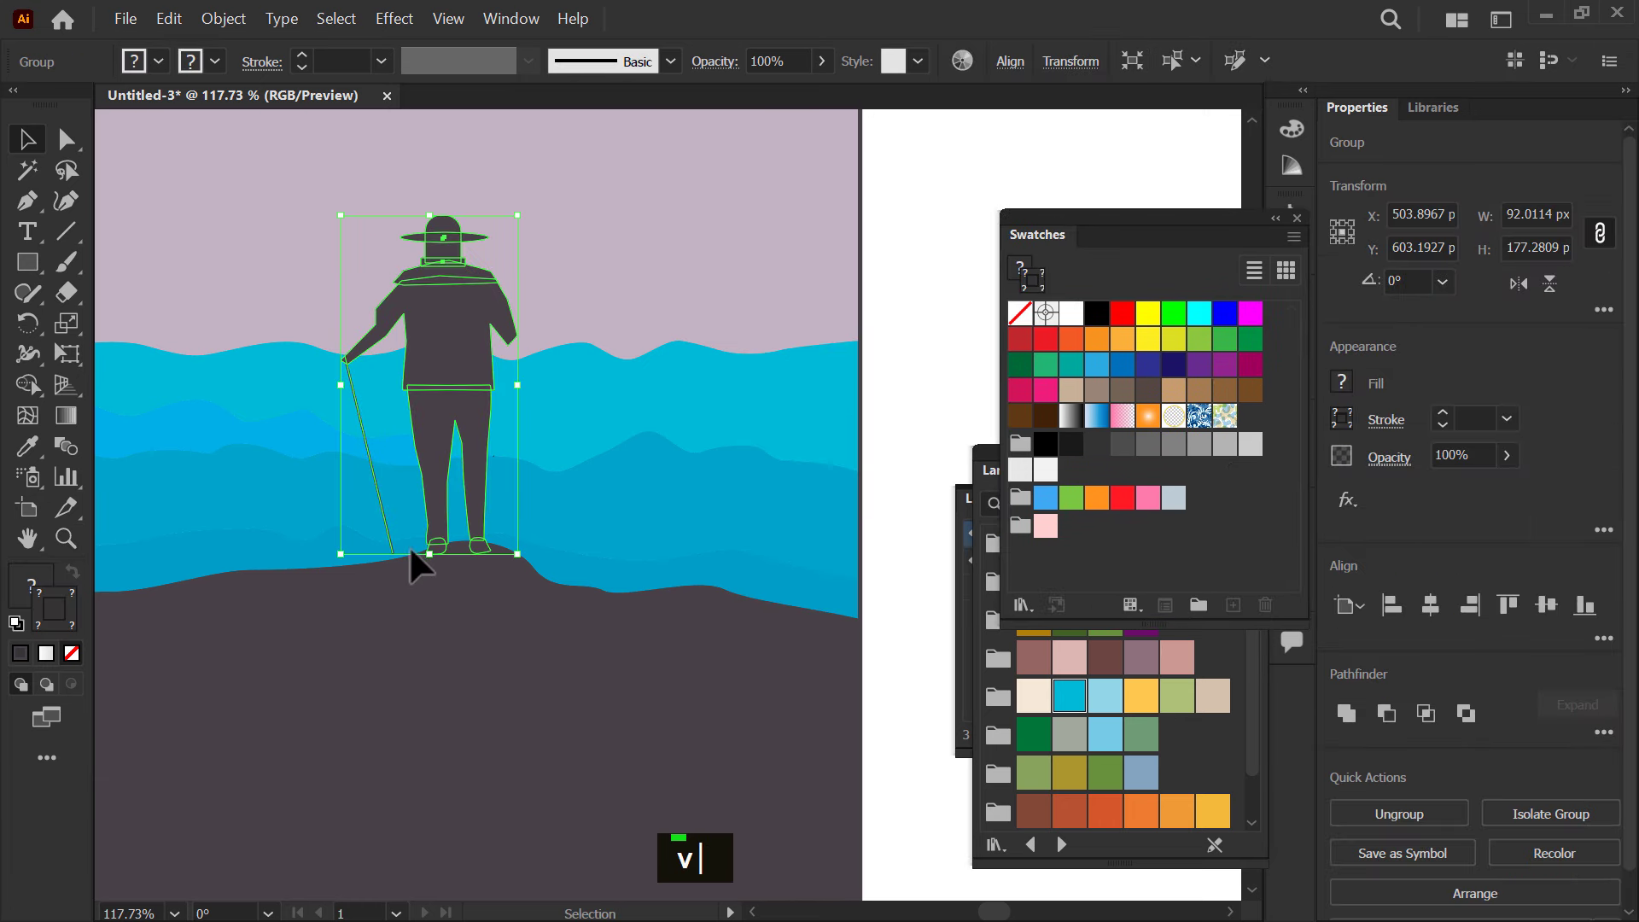
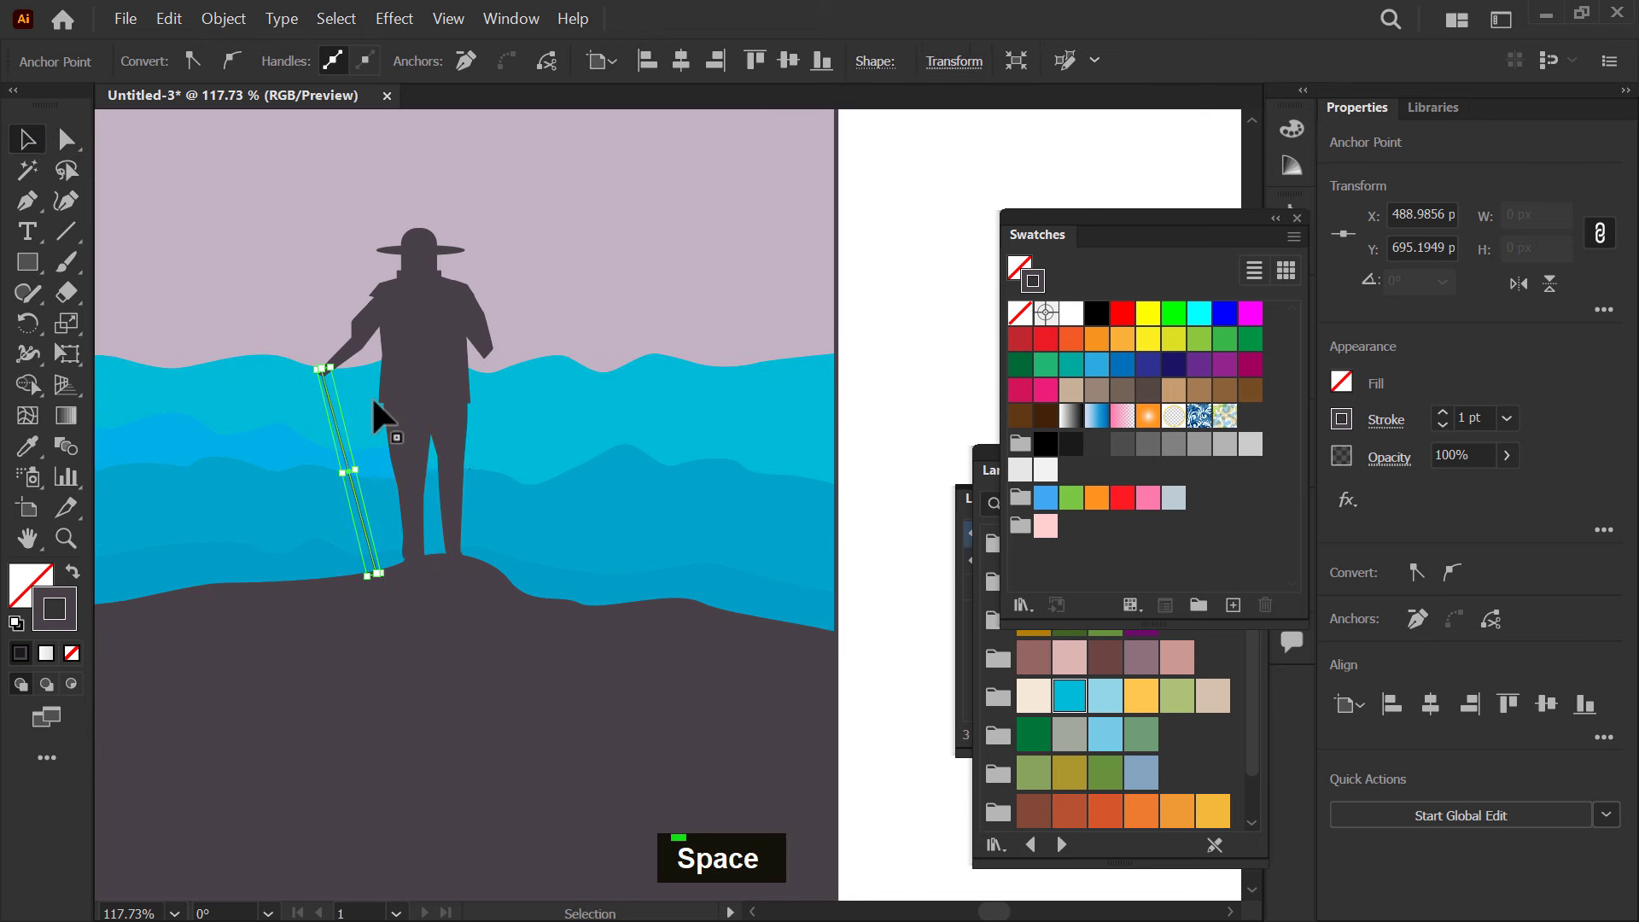
key("z")
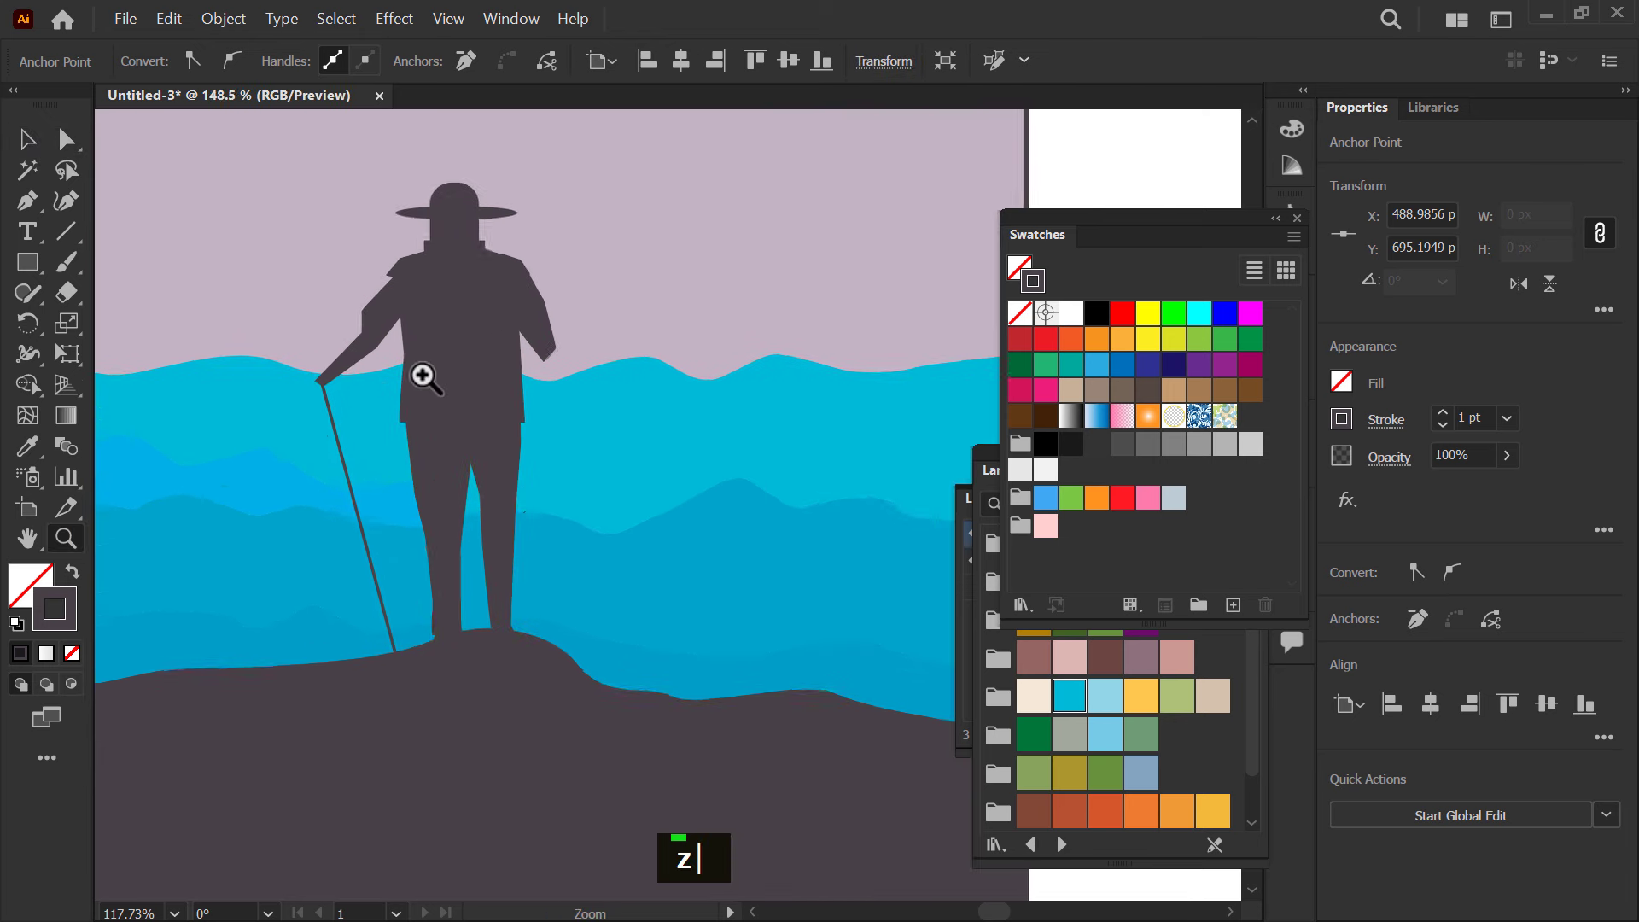
type("v")
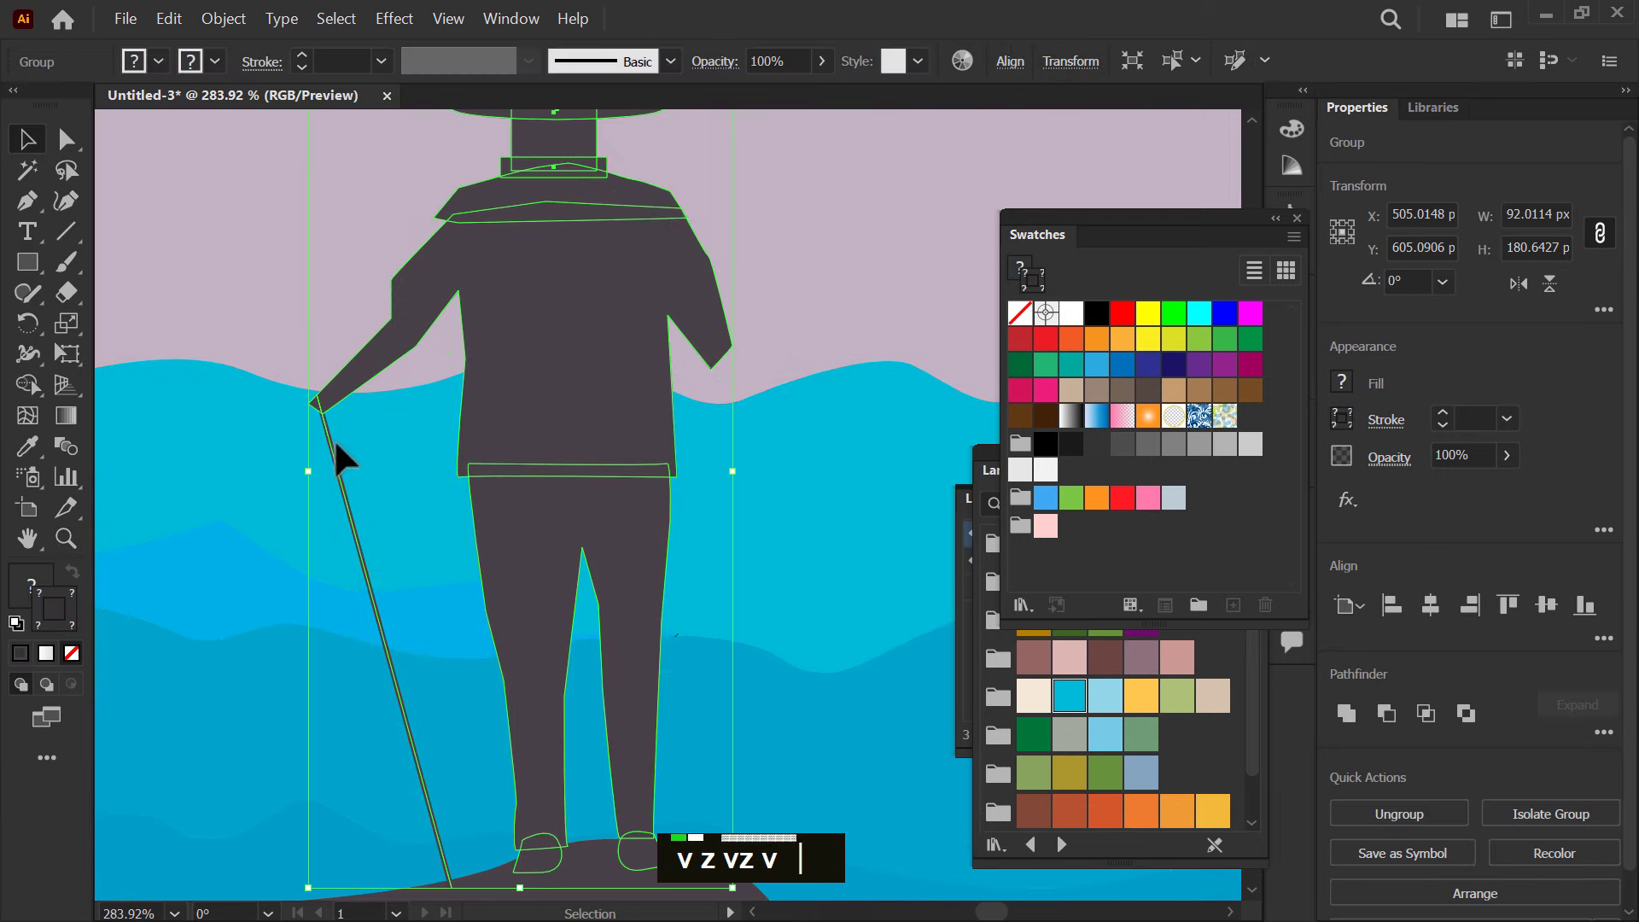
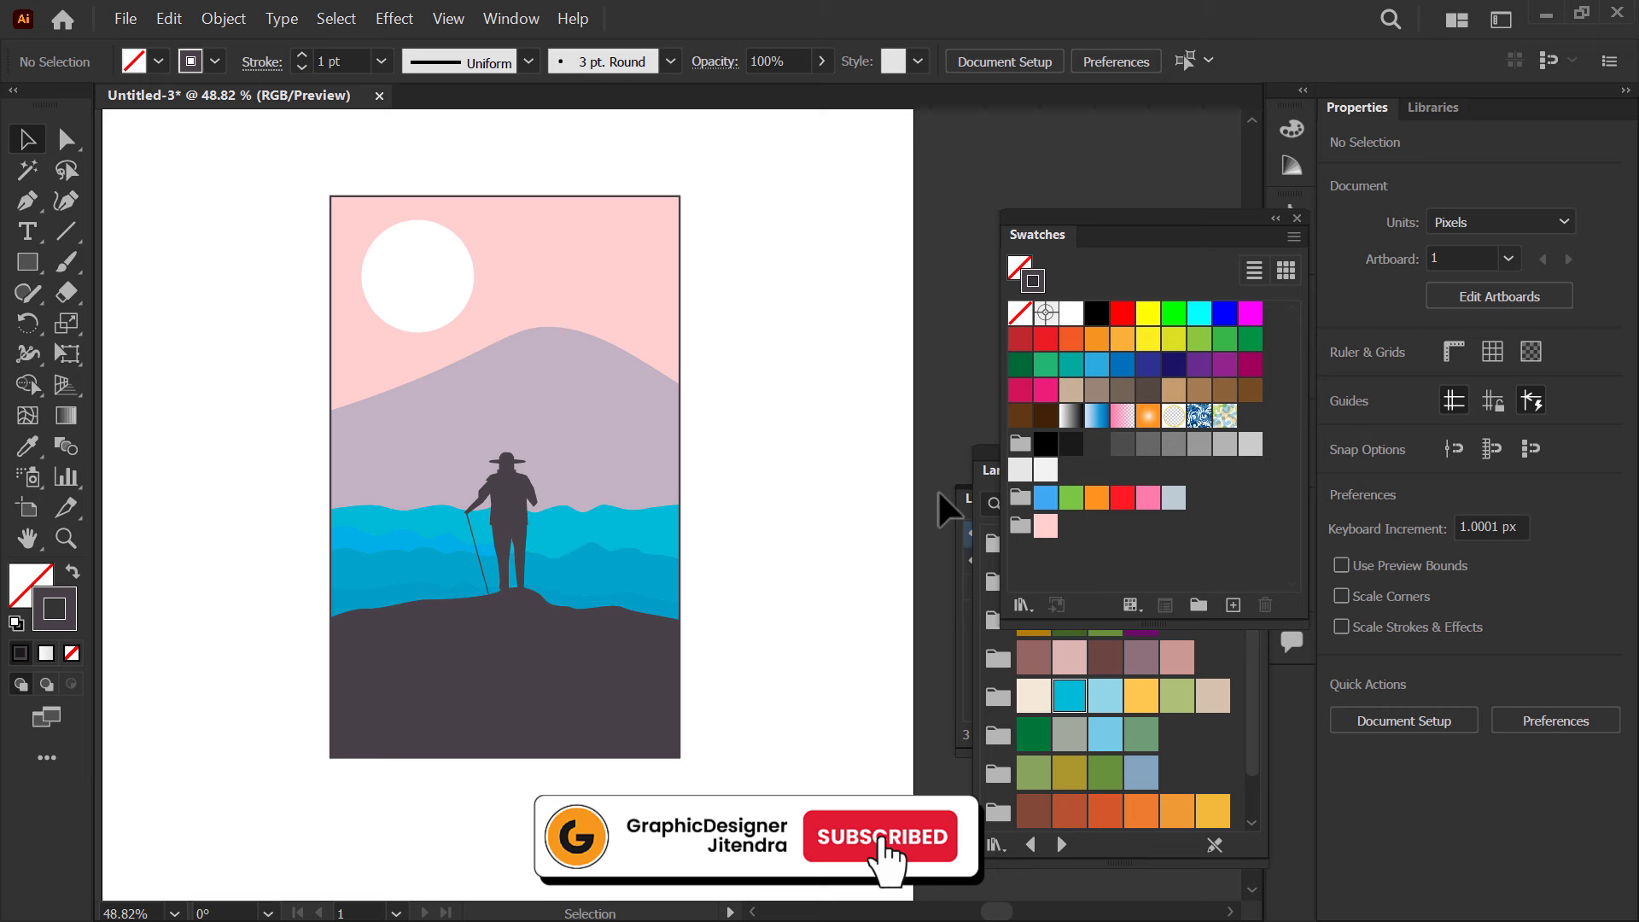
- Bring up the Color panel showing the dark fill hex 474346
double_click(437, 454)
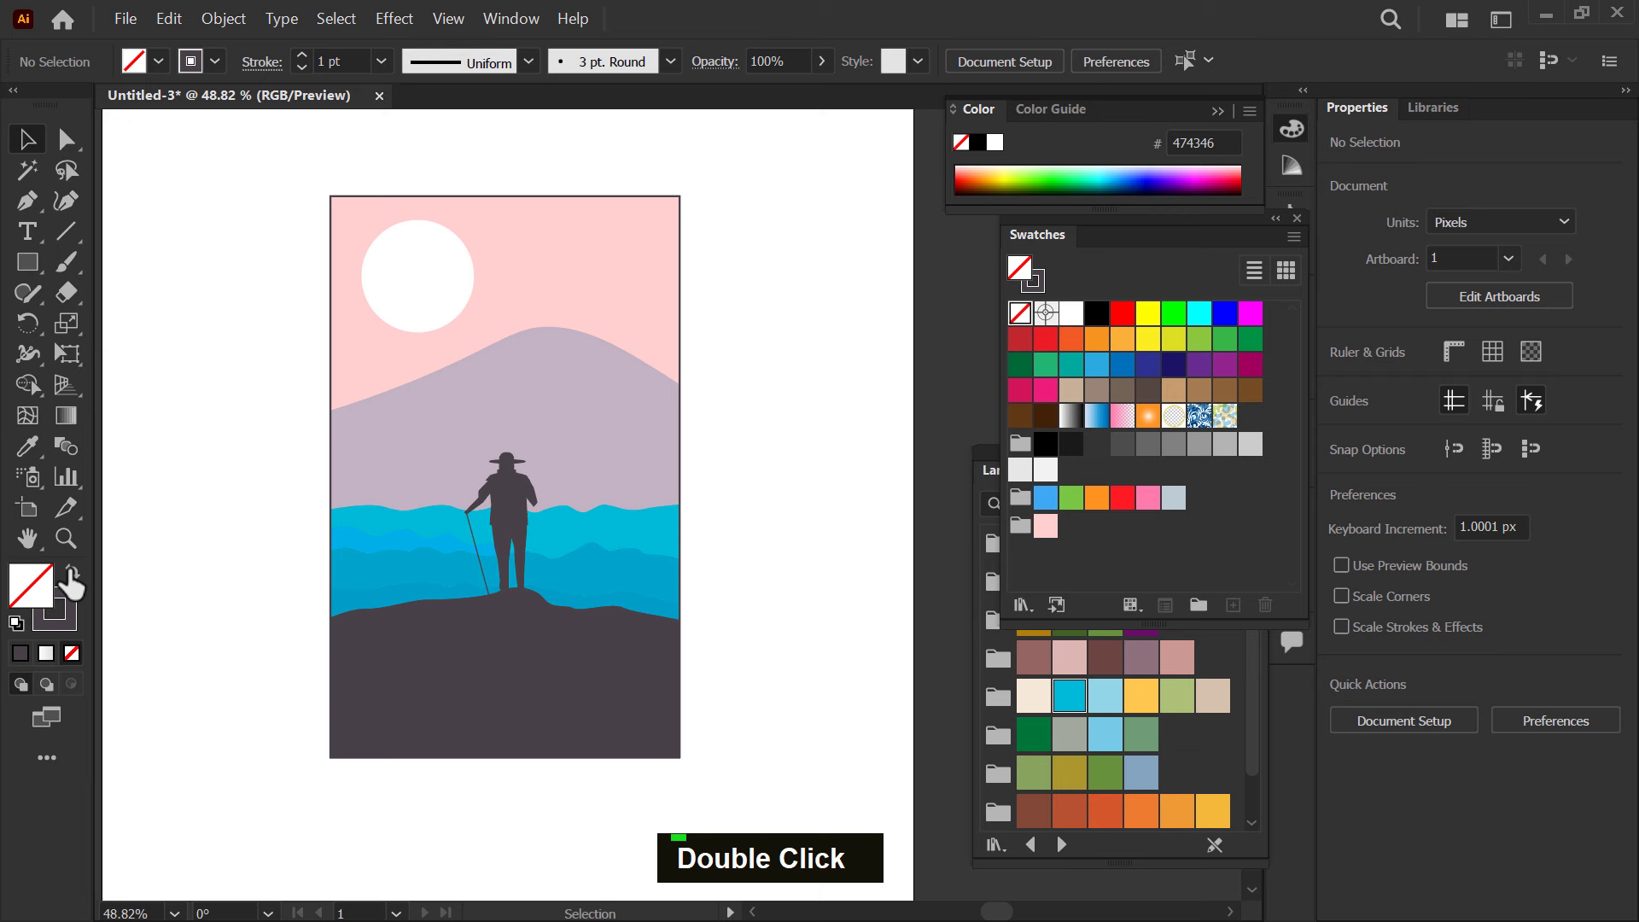